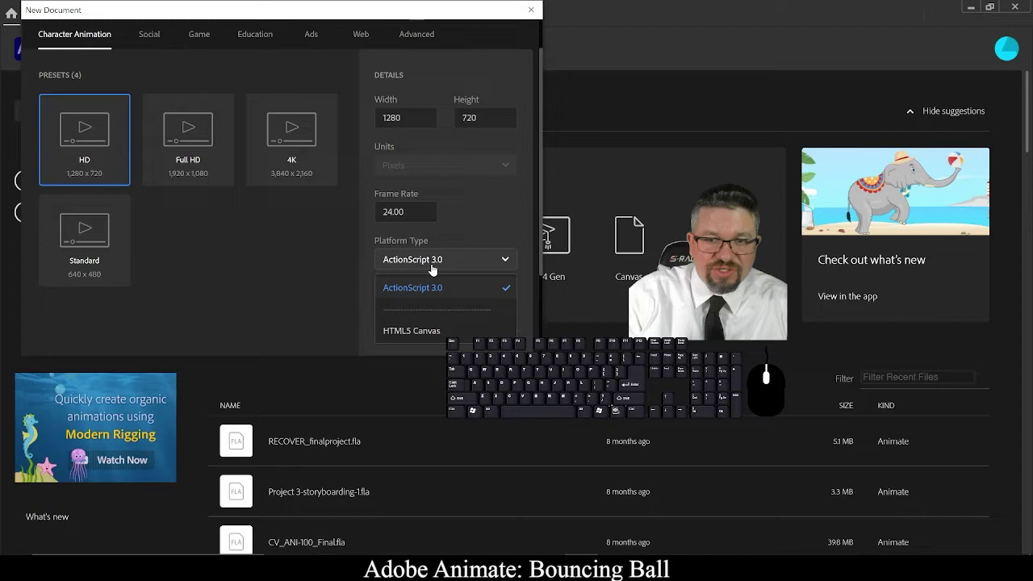
Keep ActionScript 3.0 as the platform type for the HD 1280×720, 24 fps preset
{"action": "left_click", "coordinate": [433, 291]}
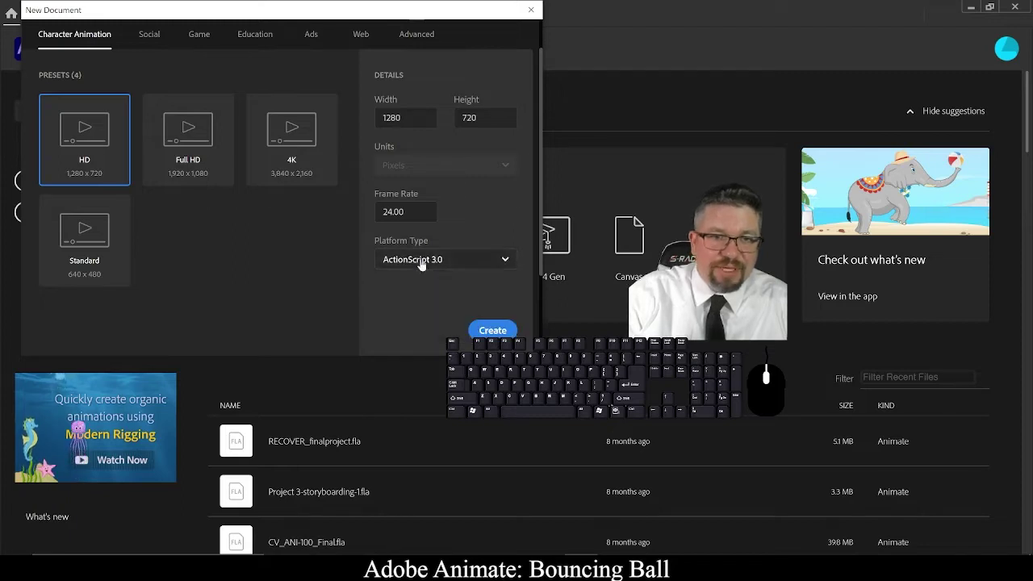
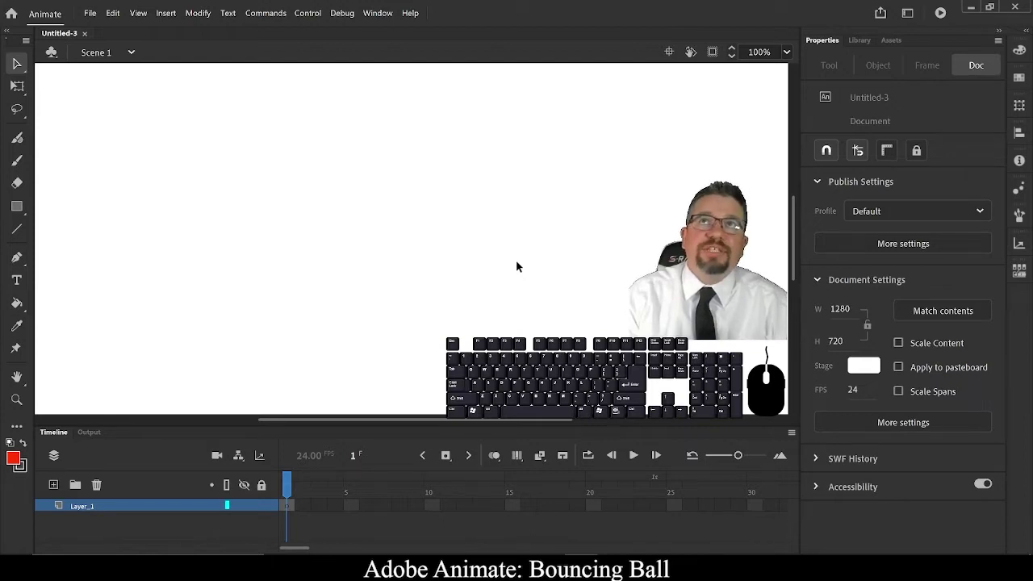
Zoom the stage out through several magnifications until the whole stage fits at about 50%
{"action": "key", "text": "ctrl+-"}
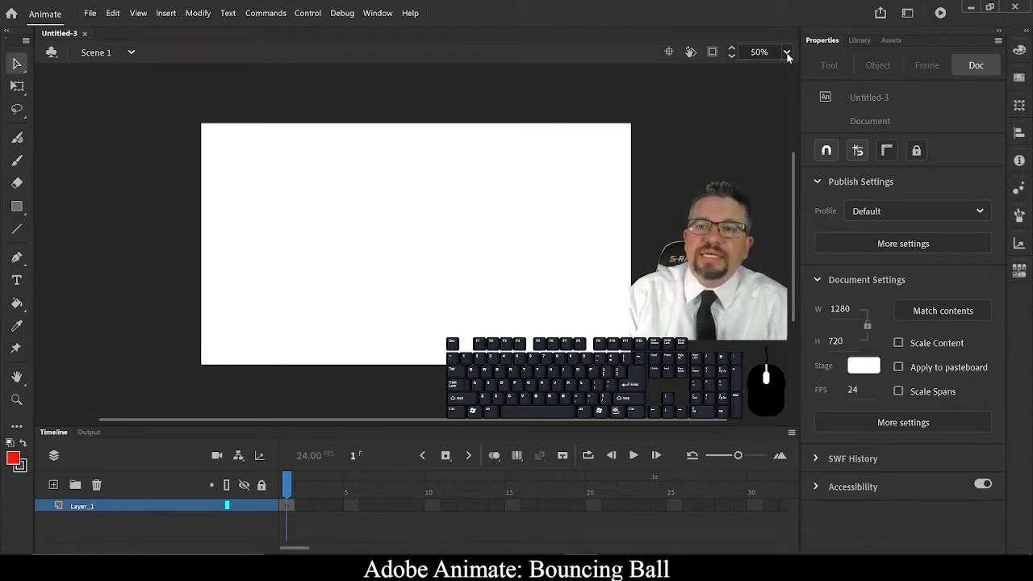
{"action": "left_click", "coordinate": [791, 57]}
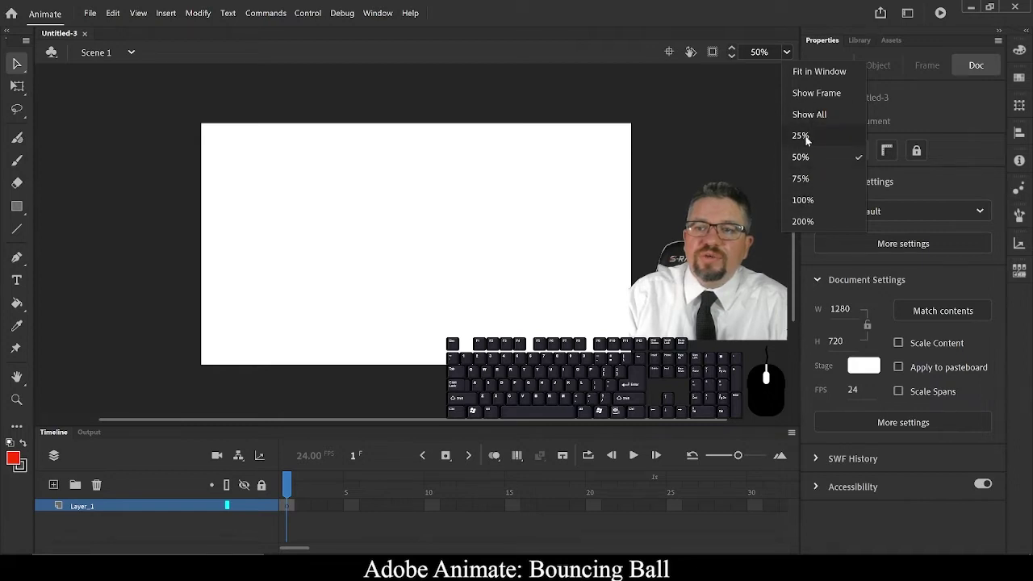
{"action": "left_click", "coordinate": [815, 186]}
{"action": "left_click", "coordinate": [785, 58]}
{"action": "left_click", "coordinate": [798, 77]}
{"action": "left_click", "coordinate": [792, 57]}
{"action": "left_click", "coordinate": [816, 98]}
{"action": "left_click", "coordinate": [797, 59]}
{"action": "left_click", "coordinate": [803, 115]}
{"action": "left_click", "coordinate": [794, 56]}
{"action": "left_click", "coordinate": [813, 197]}
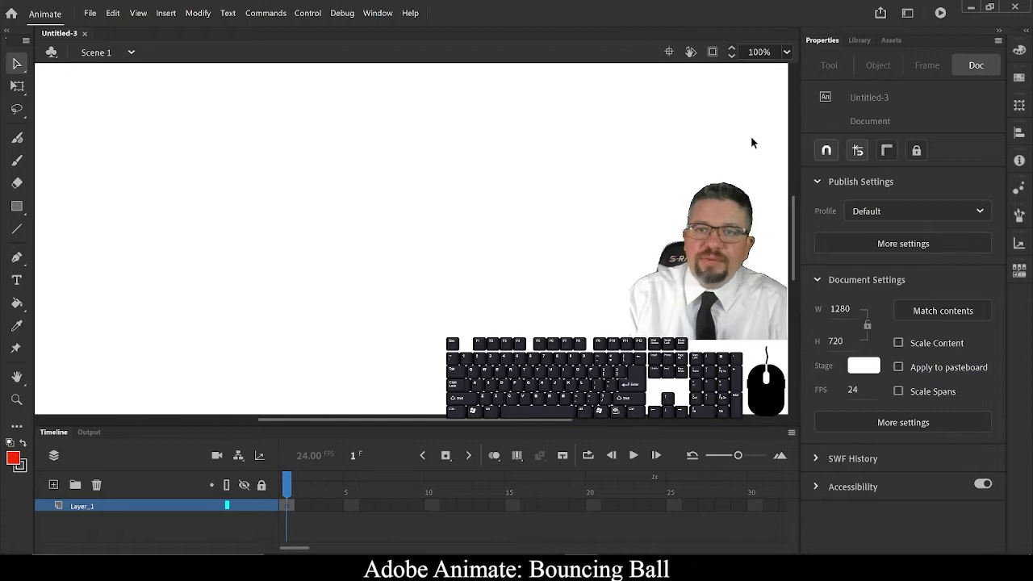
{"action": "key", "text": "ctrl+-"}
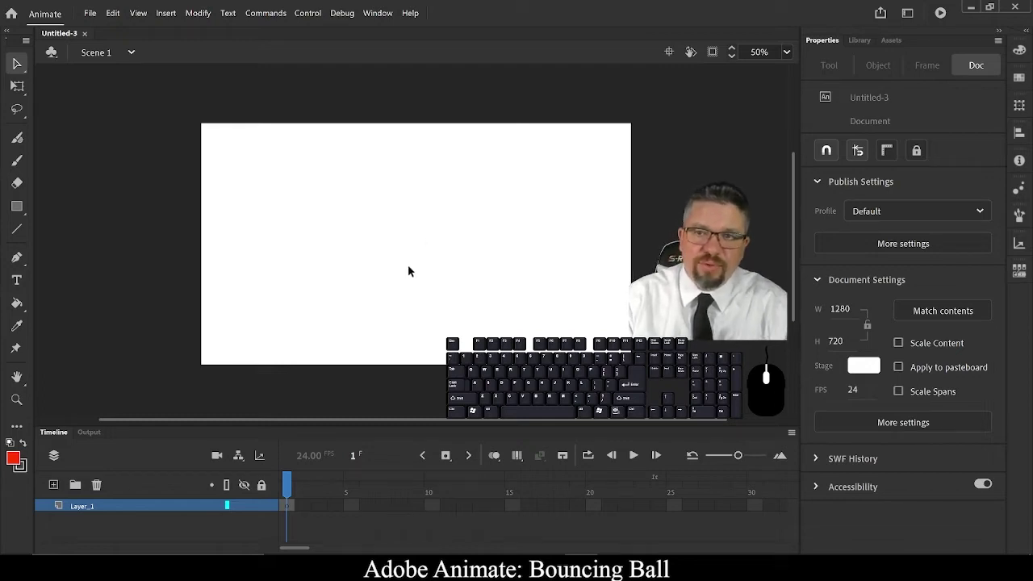
{"action": "left_click", "coordinate": [789, 55]}
{"action": "left_click", "coordinate": [788, 55]}
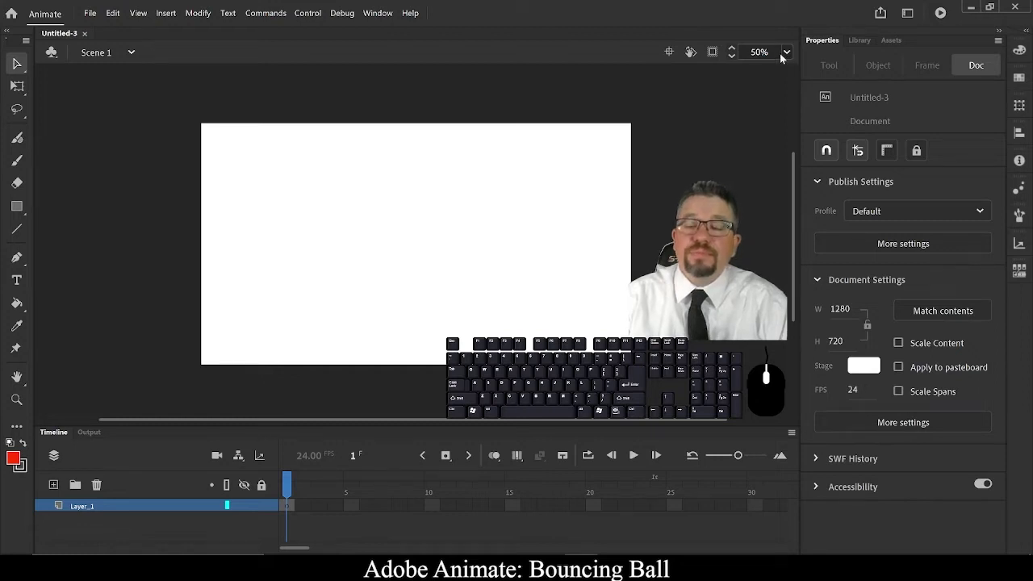
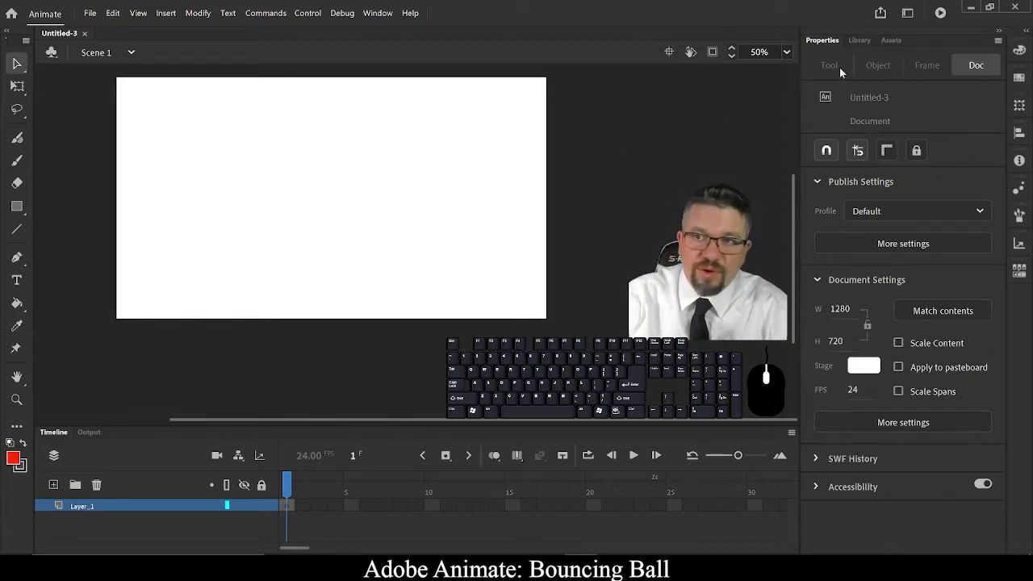
{"action": "left_click", "coordinate": [905, 20]}
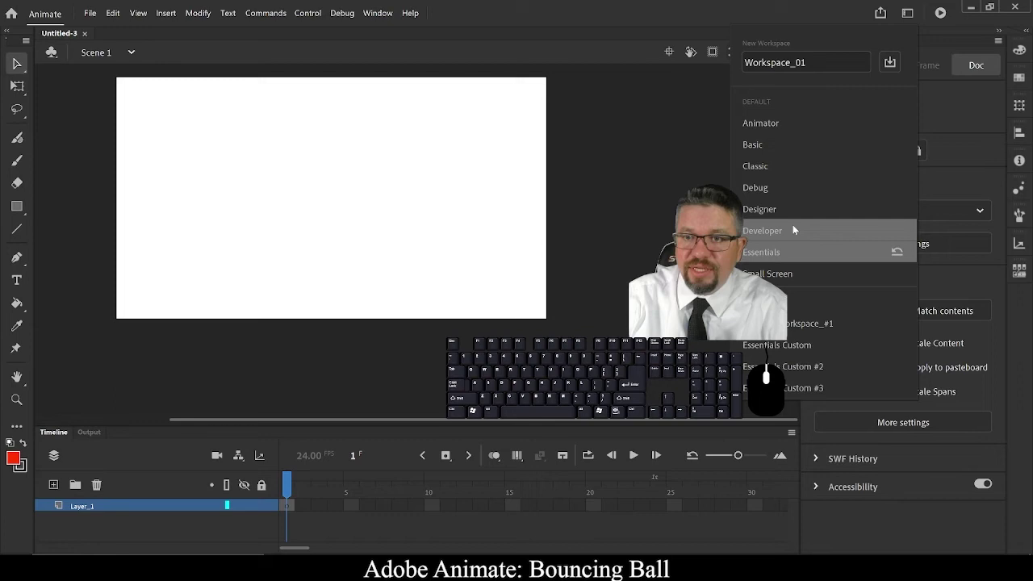
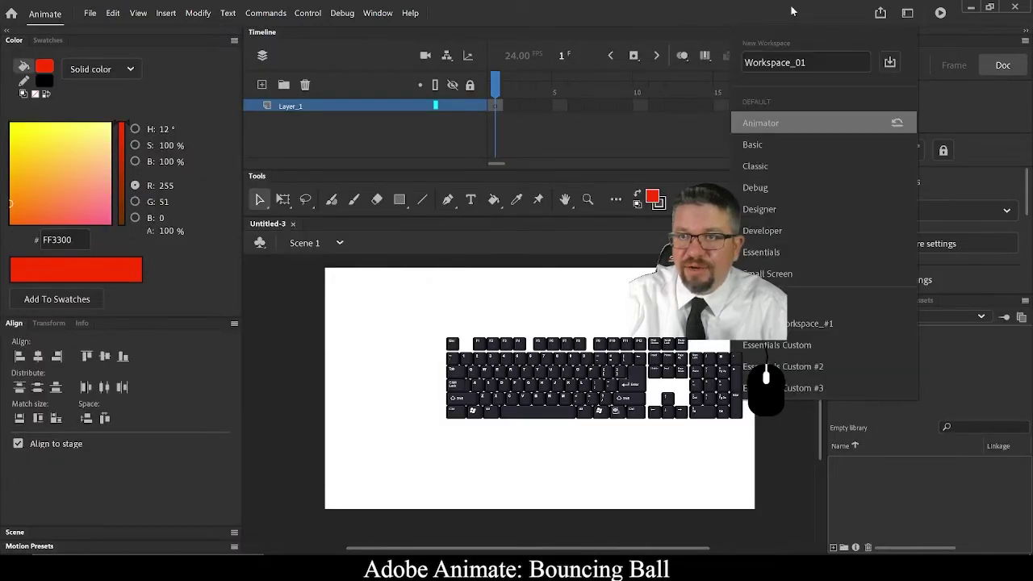
{"action": "left_click", "coordinate": [784, 20]}
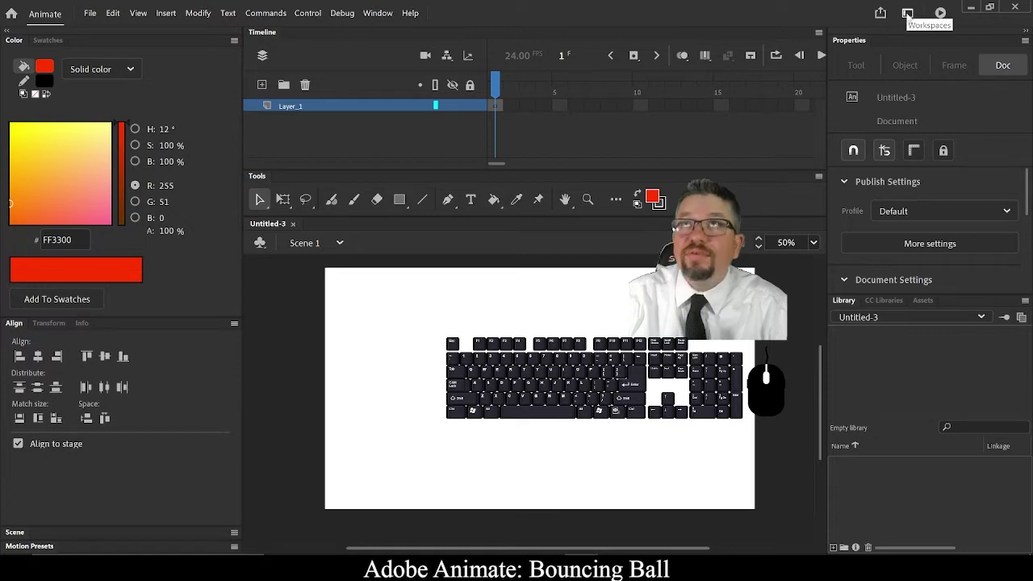
{"action": "left_click", "coordinate": [911, 16]}
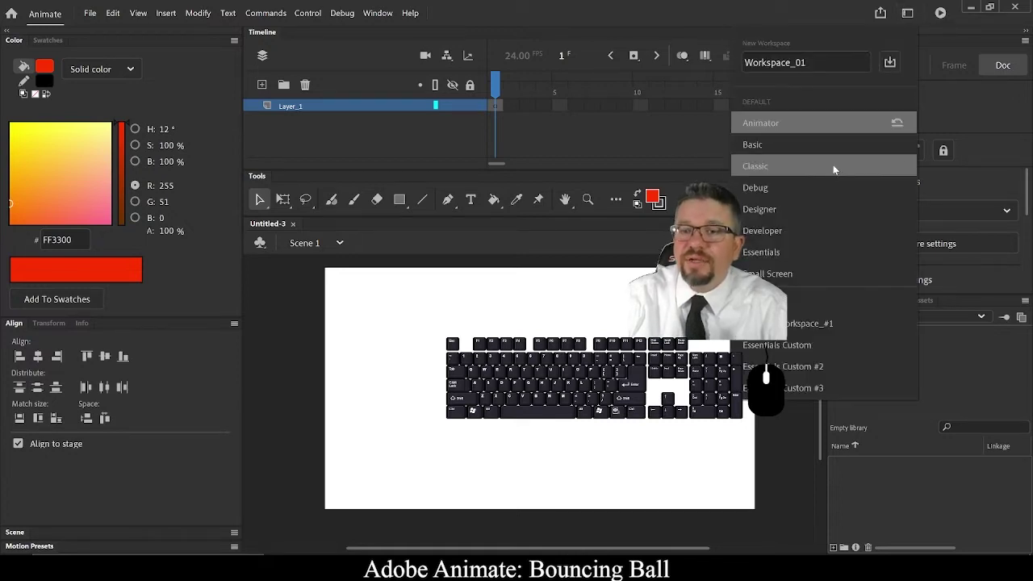
{"action": "left_click", "coordinate": [818, 254]}
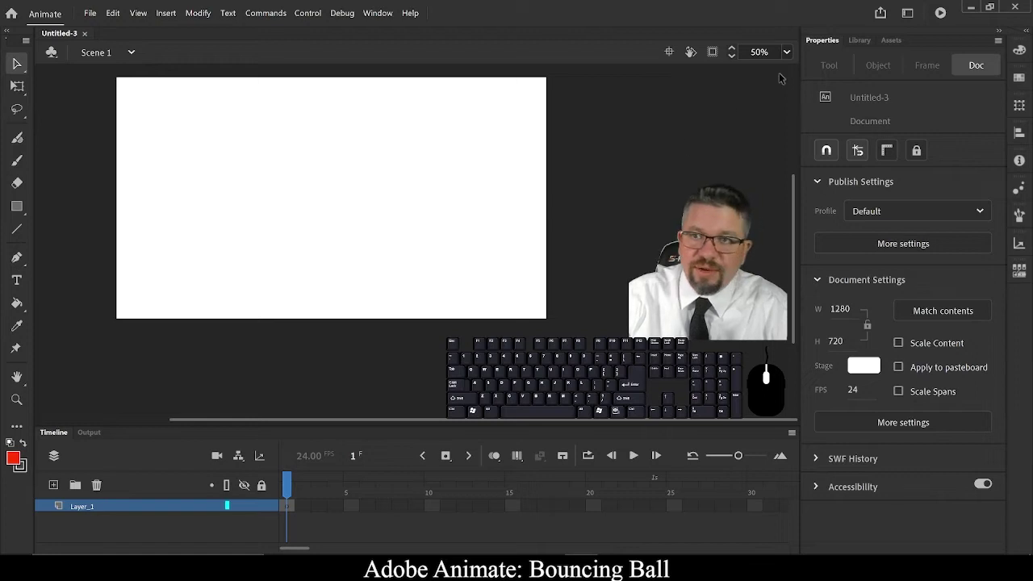
{"action": "left_click_drag", "start_coordinate": [828, 43], "coordinate": [636, 154]}
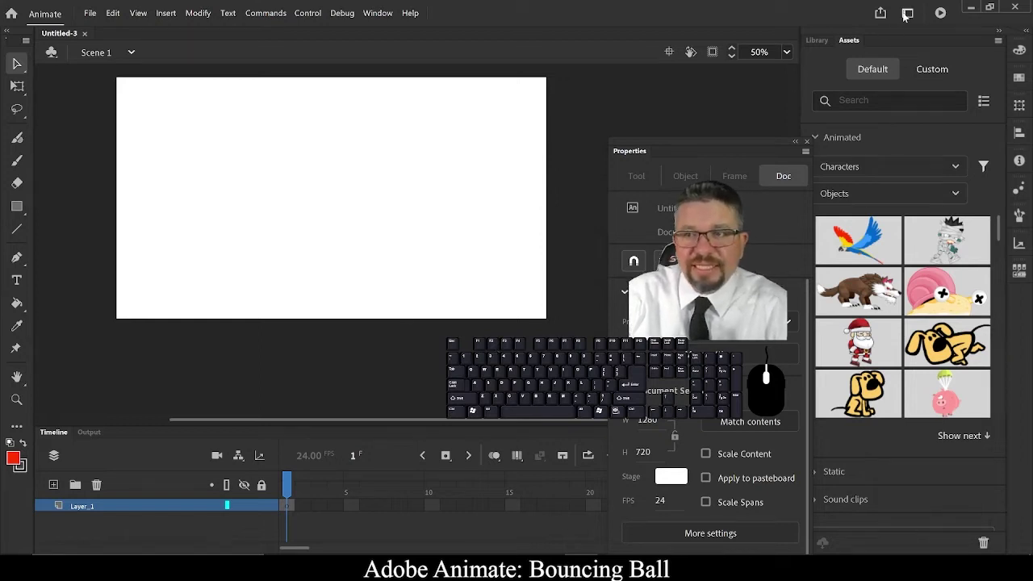
{"action": "left_click", "coordinate": [909, 17]}
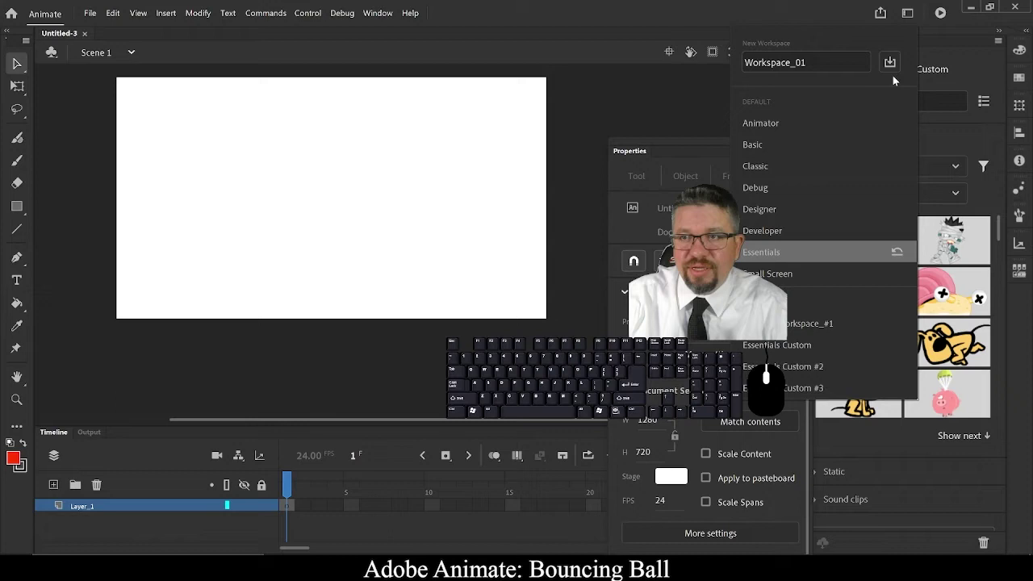
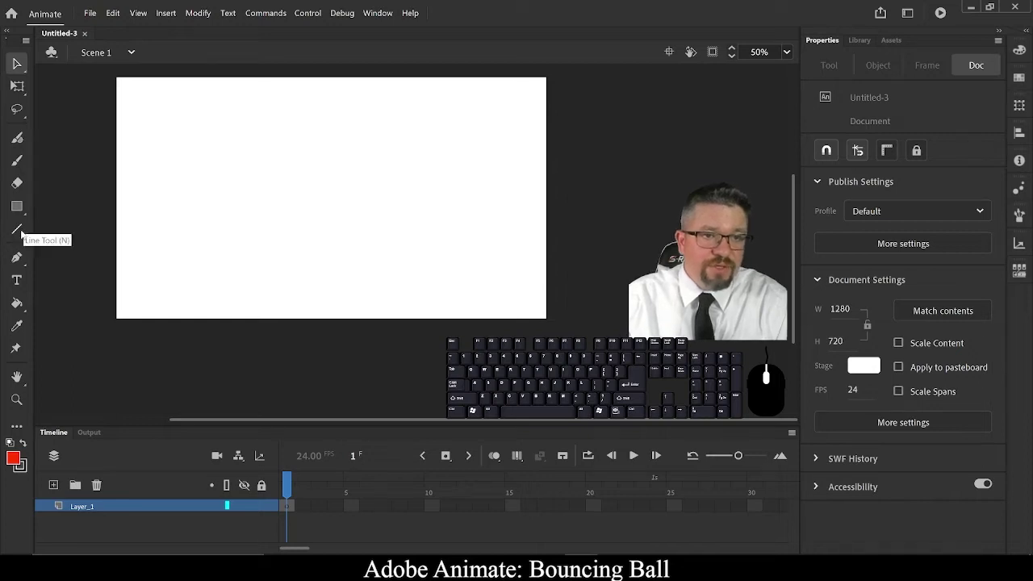
Activate the Line tool and lower its stroke size to 1
{"action": "left_click", "coordinate": [20, 209]}
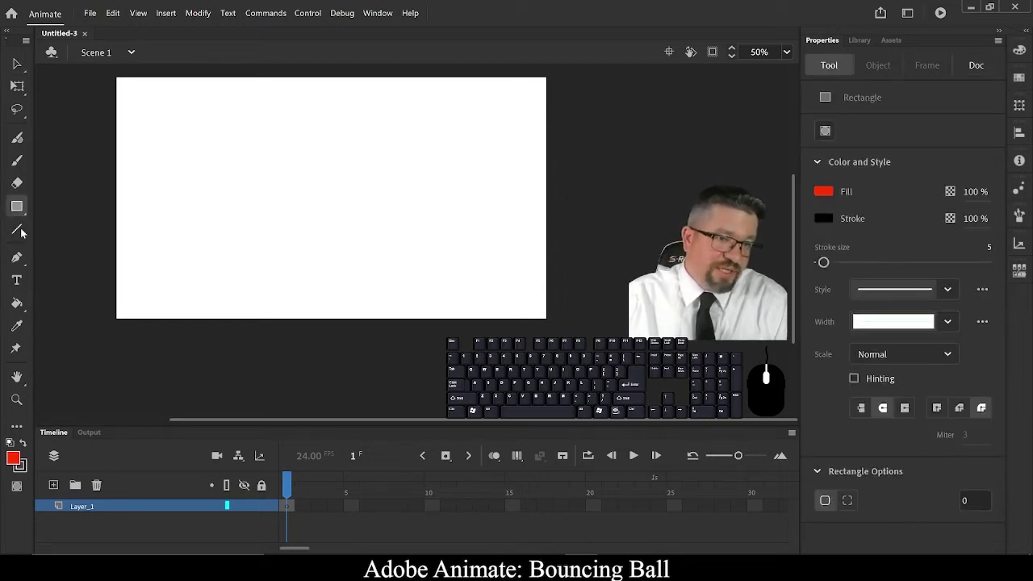
{"action": "left_click", "coordinate": [24, 233]}
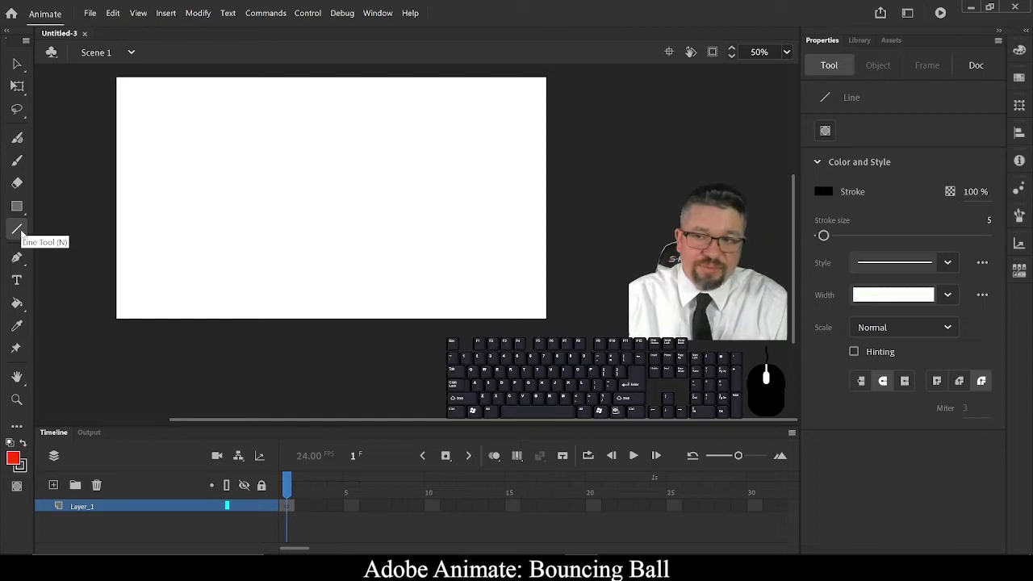
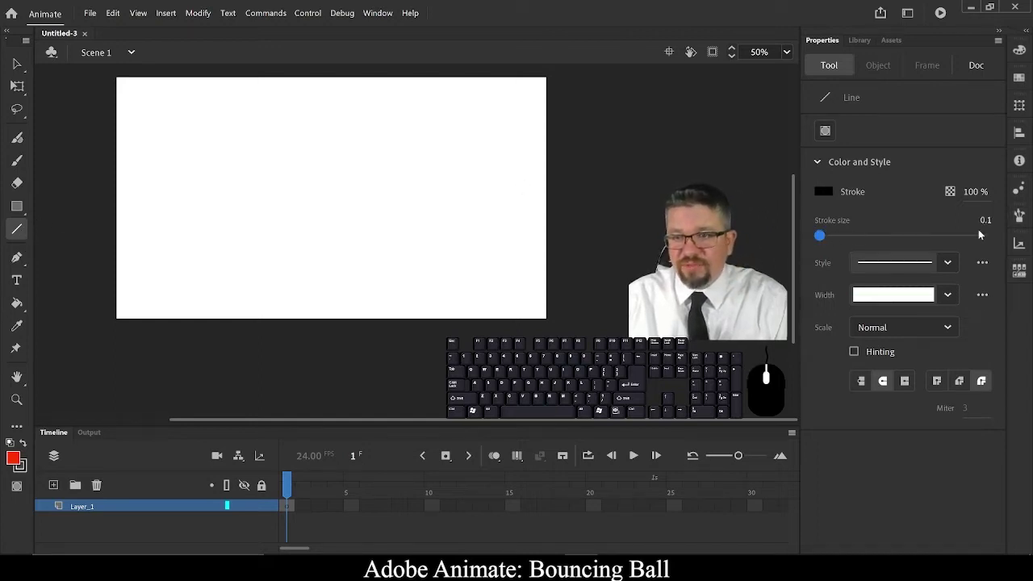
{"action": "left_click", "coordinate": [988, 223]}
{"action": "key", "text": "KP_1"}
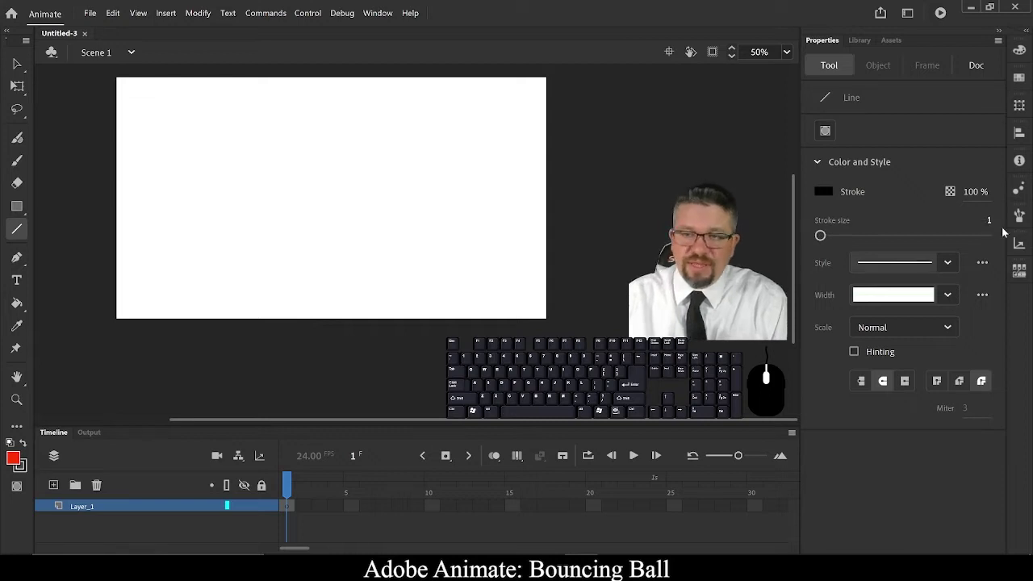
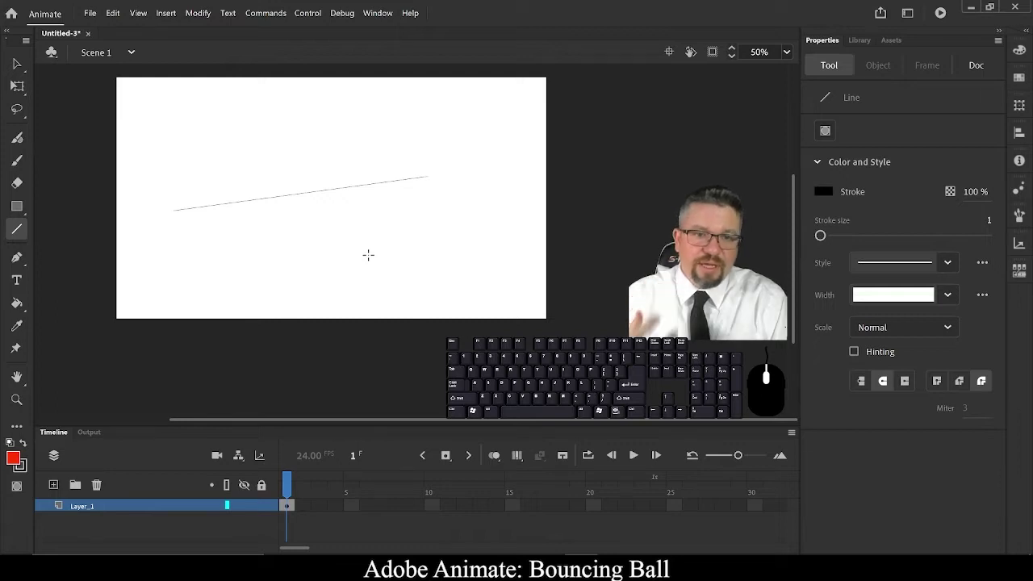
Undo the diagonal line so the stage is empty again
{"action": "key", "text": "ctrl+z"}
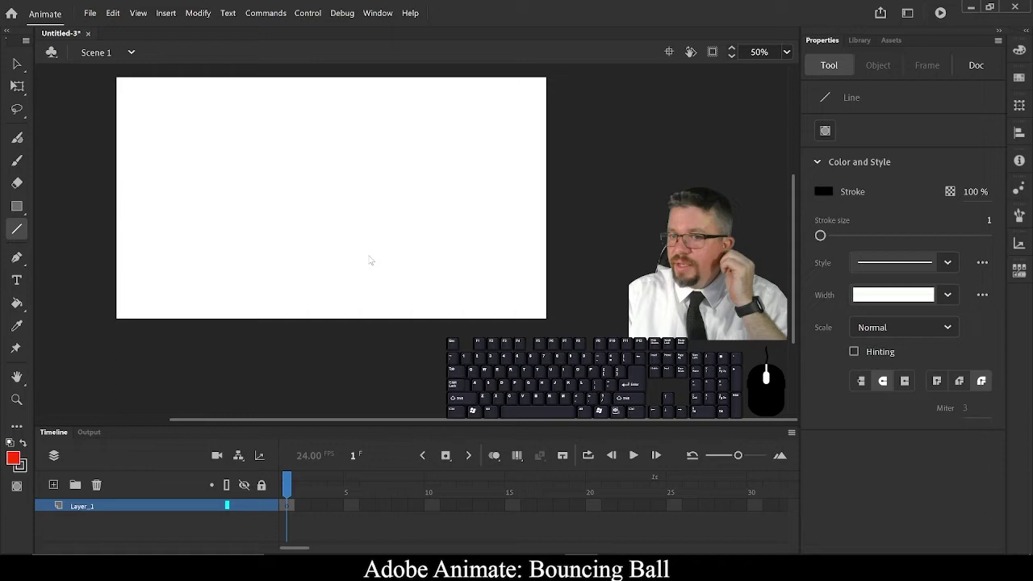
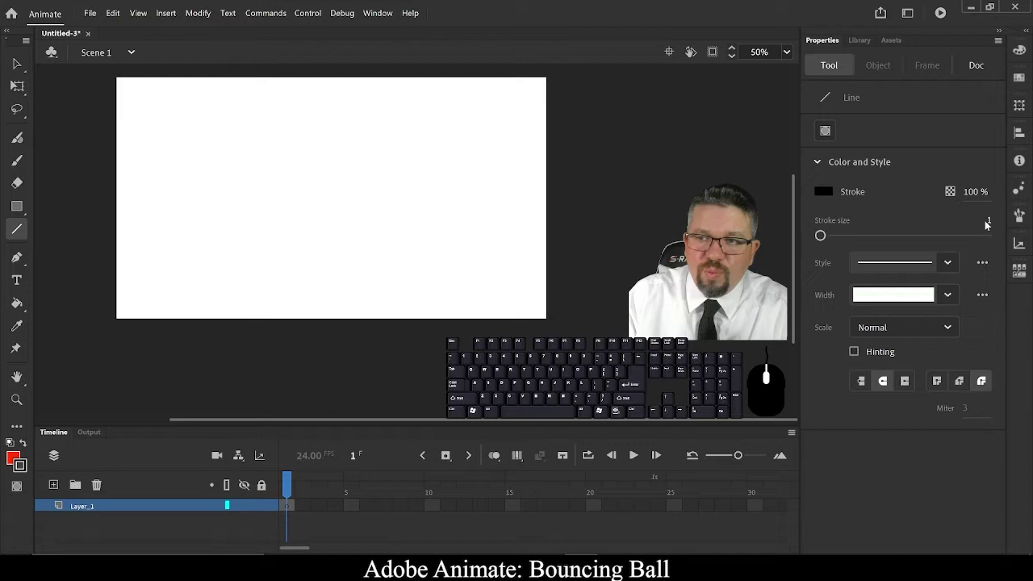
Adjust the Line tool's stroke size, raised to 10, for the ground line
{"action": "left_click", "coordinate": [996, 222]}
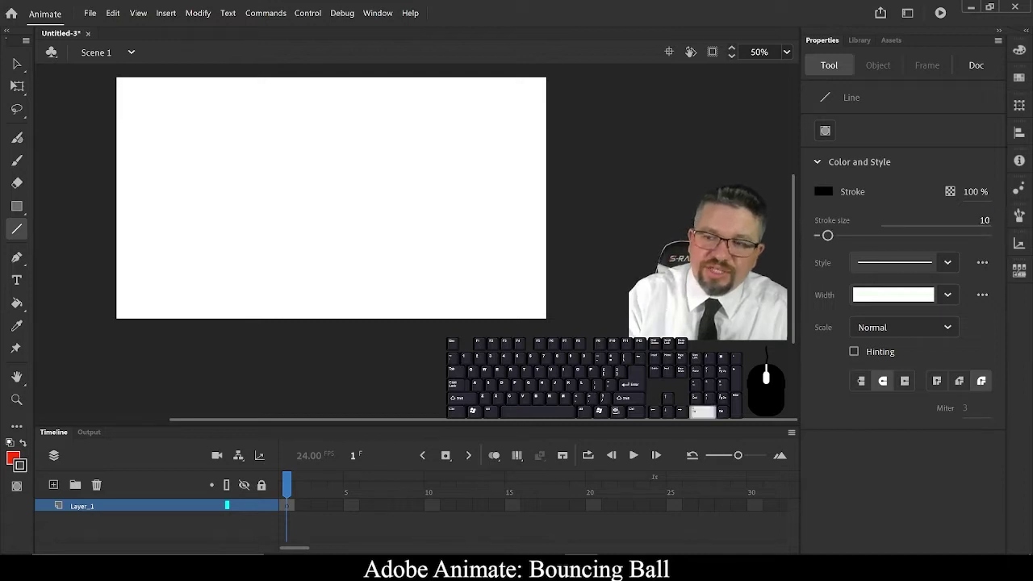
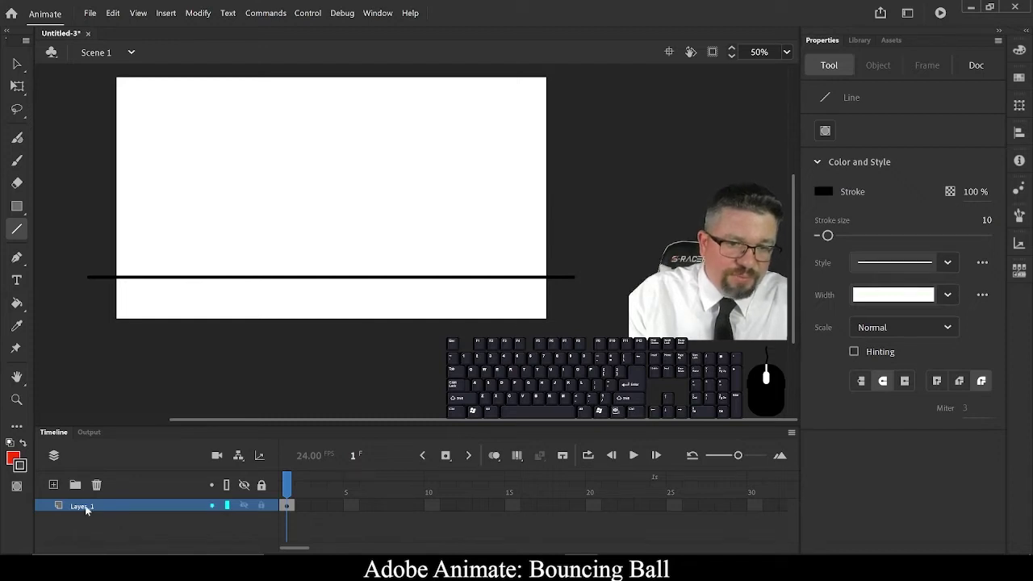
{"action": "double_click", "coordinate": [89, 509]}
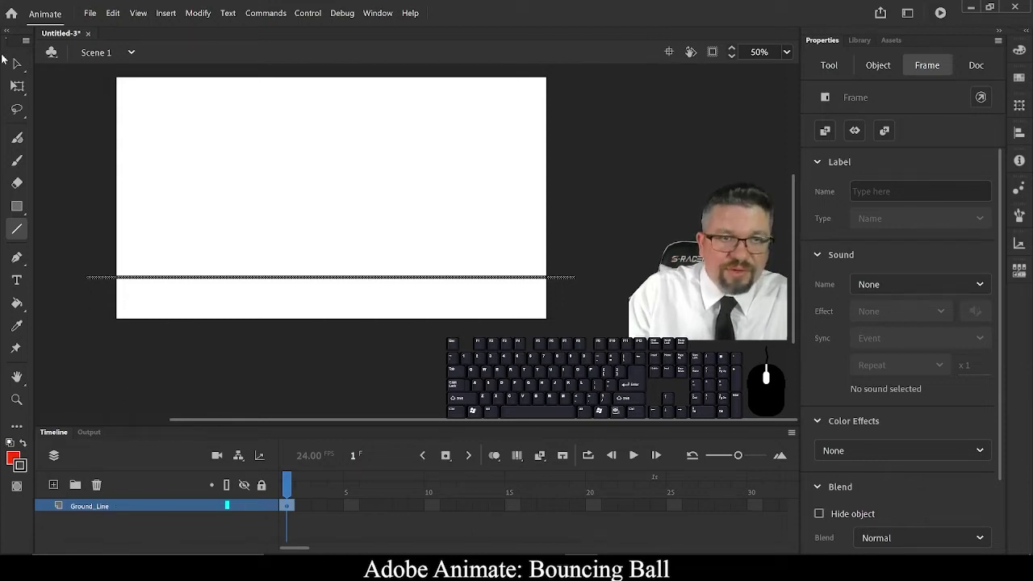
{"action": "left_click", "coordinate": [17, 66]}
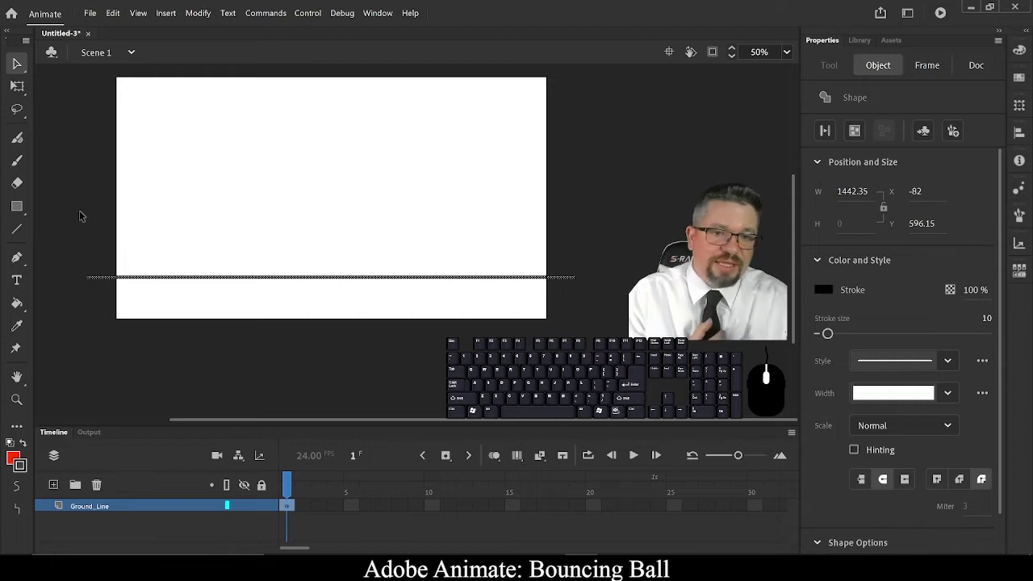
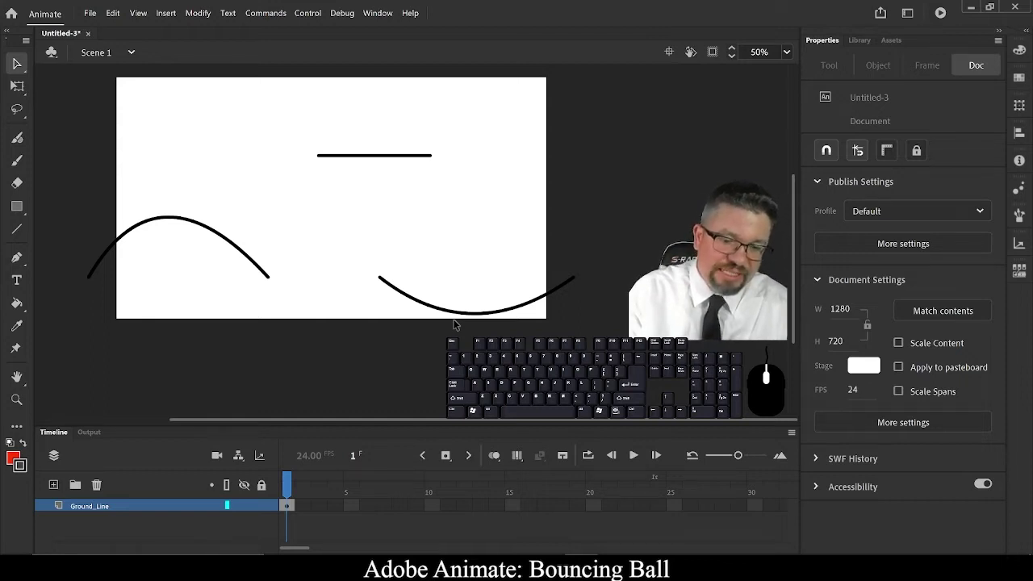
{"action": "key", "text": "ctrl+z"}
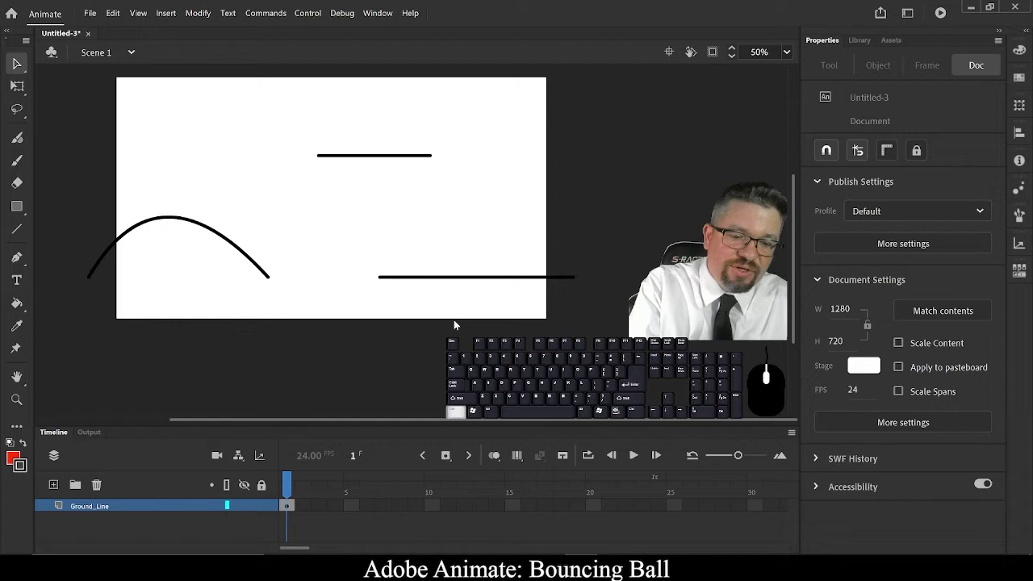
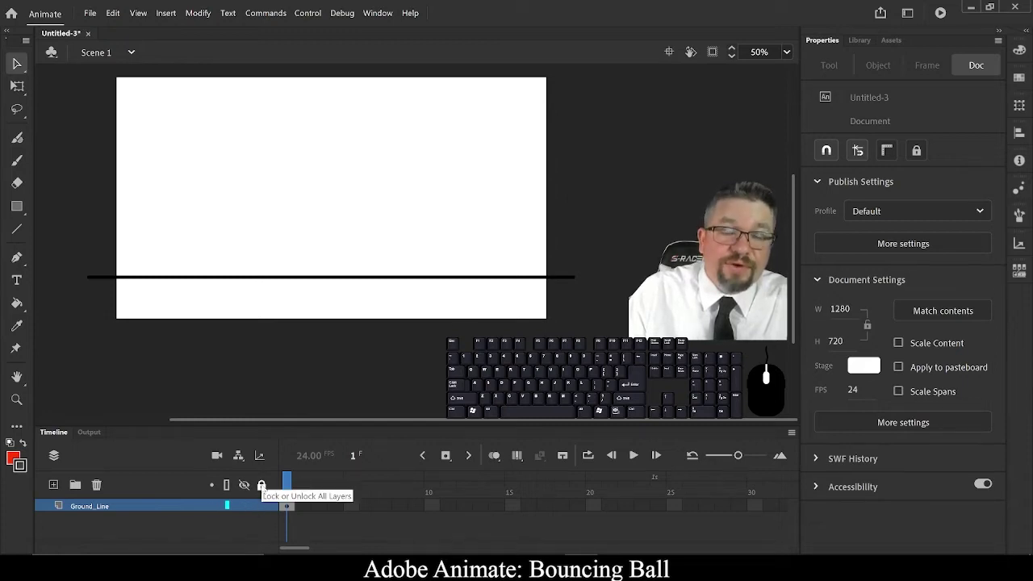
Hide the Ground_Line layer and show it again
{"action": "left_click", "coordinate": [268, 510]}
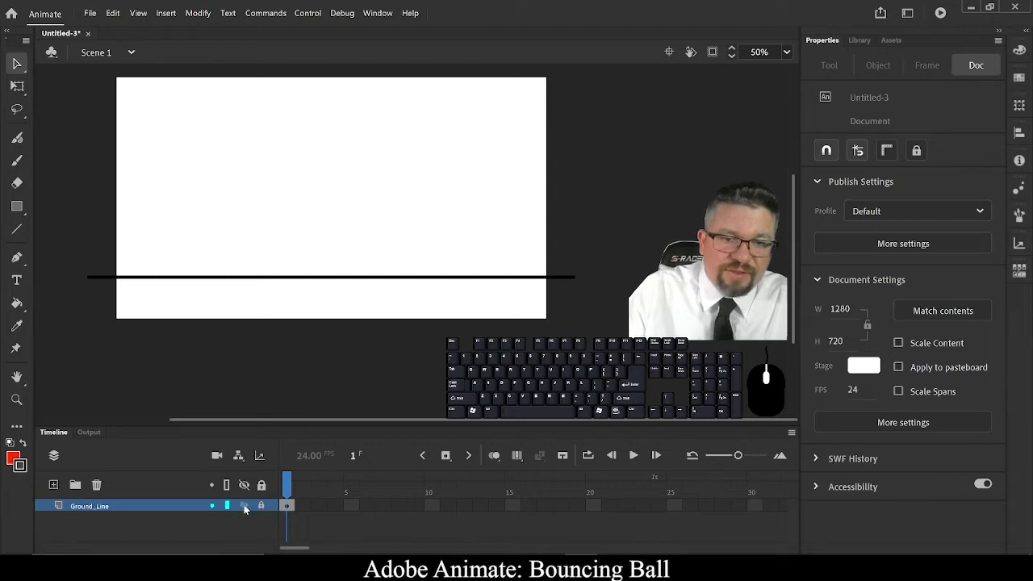
{"action": "left_click", "coordinate": [250, 510]}
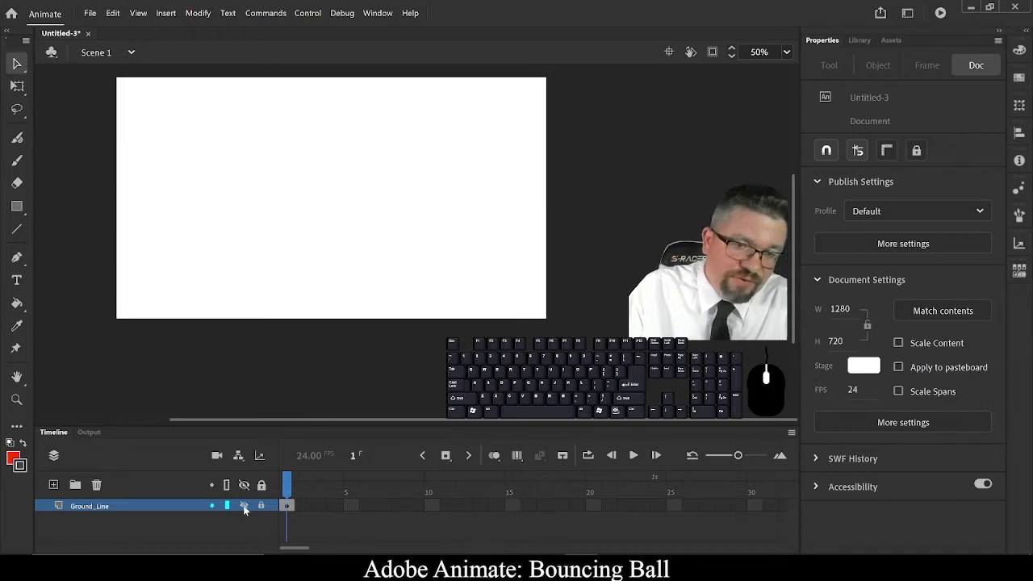
{"action": "left_click", "coordinate": [247, 510]}
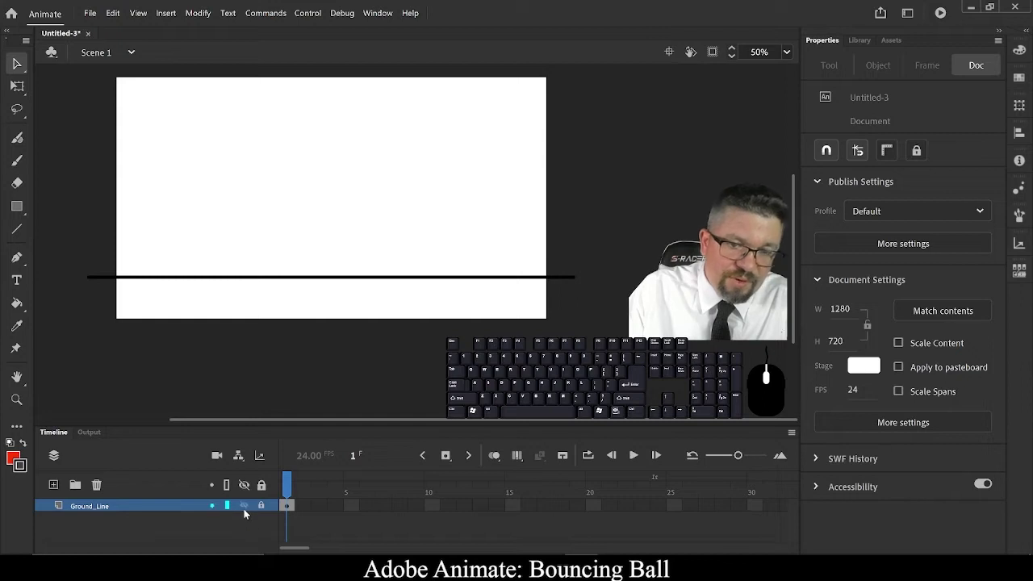
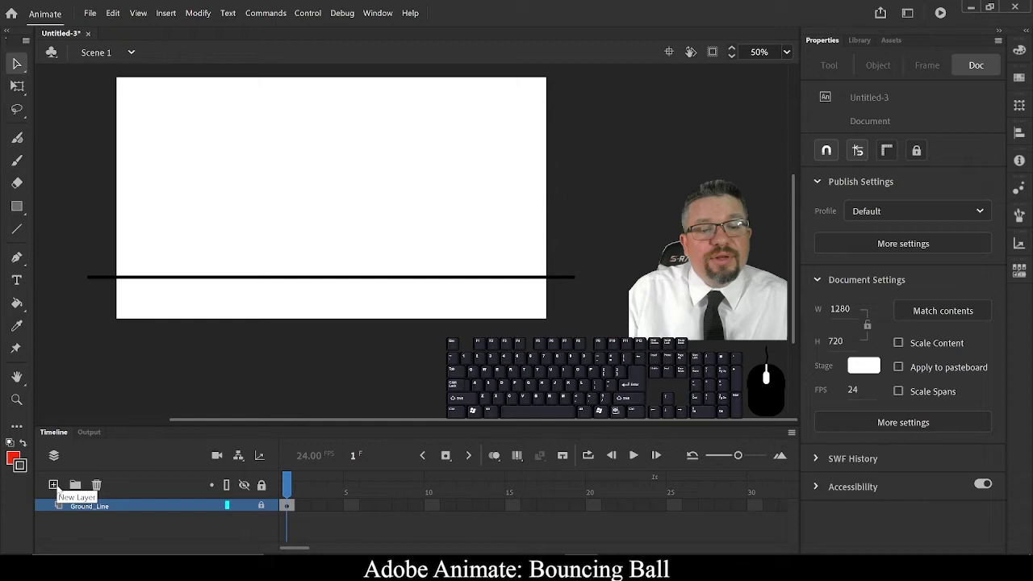
Add a new layer above Ground_Line, rename it Bouncing_Ball and make it active
{"action": "left_click", "coordinate": [61, 488]}
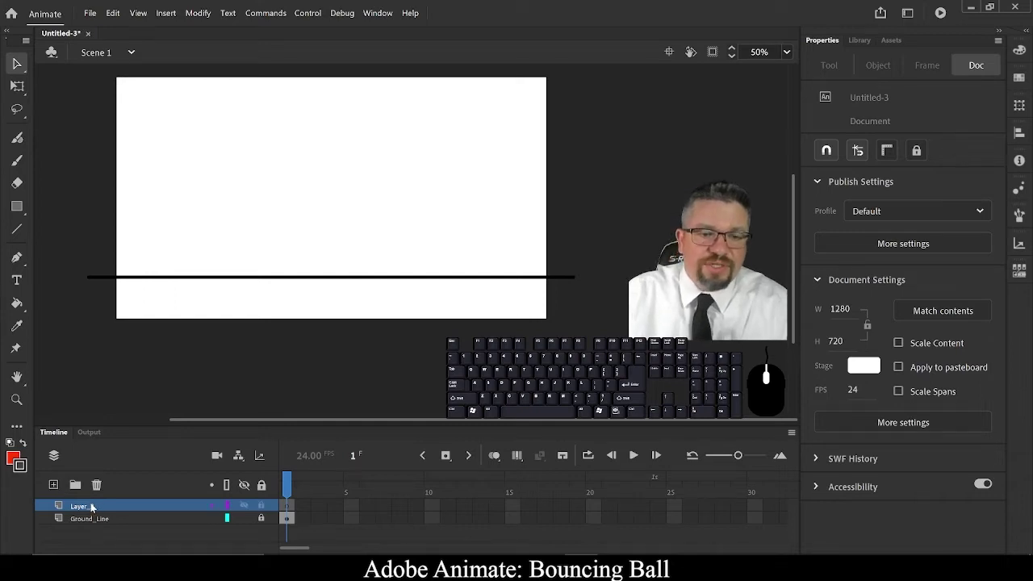
{"action": "double_click", "coordinate": [95, 507]}
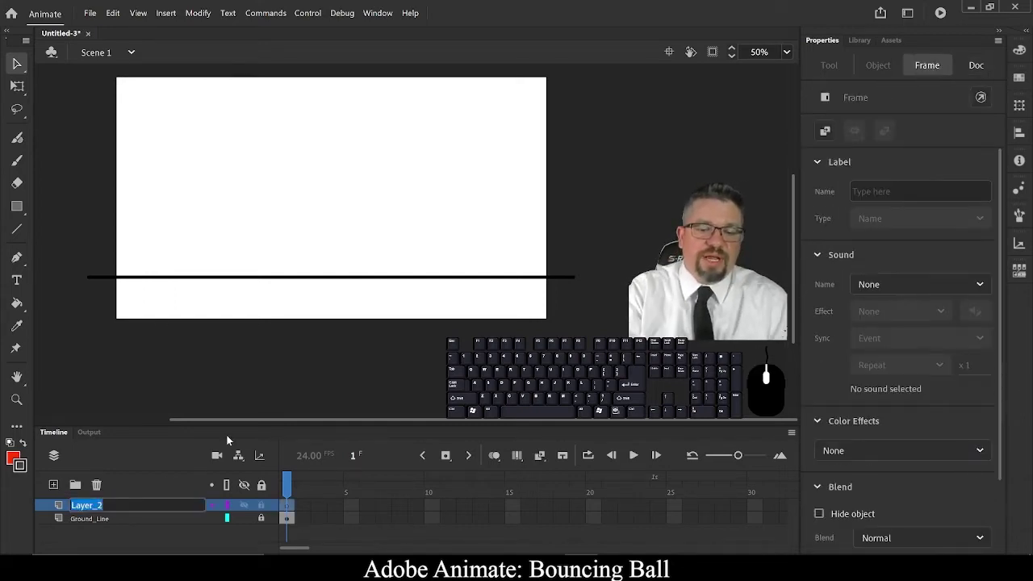
{"action": "key", "text": "shift+BackSpace"}
{"action": "key", "text": "Return"}
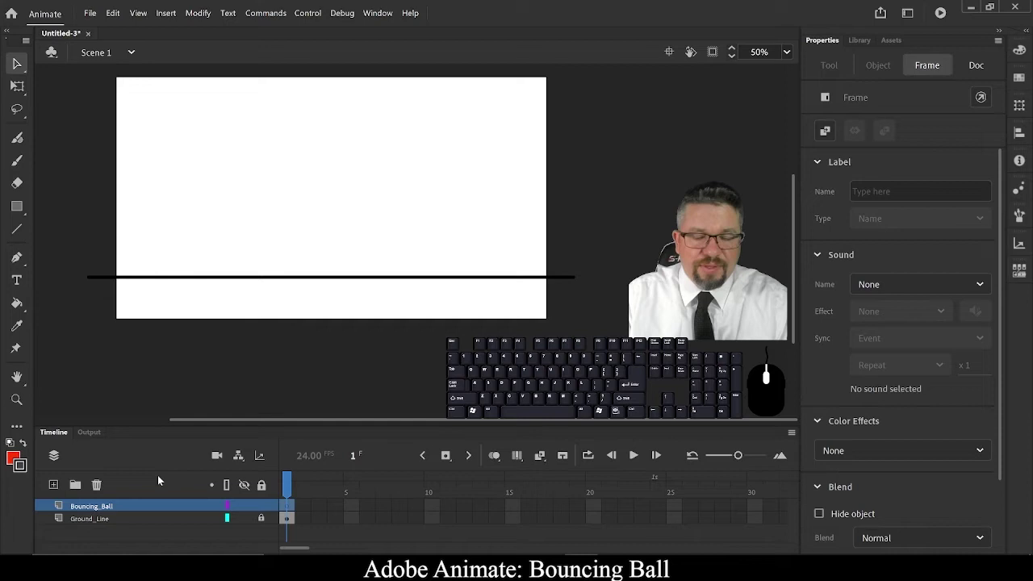
{"action": "left_click", "coordinate": [317, 519]}
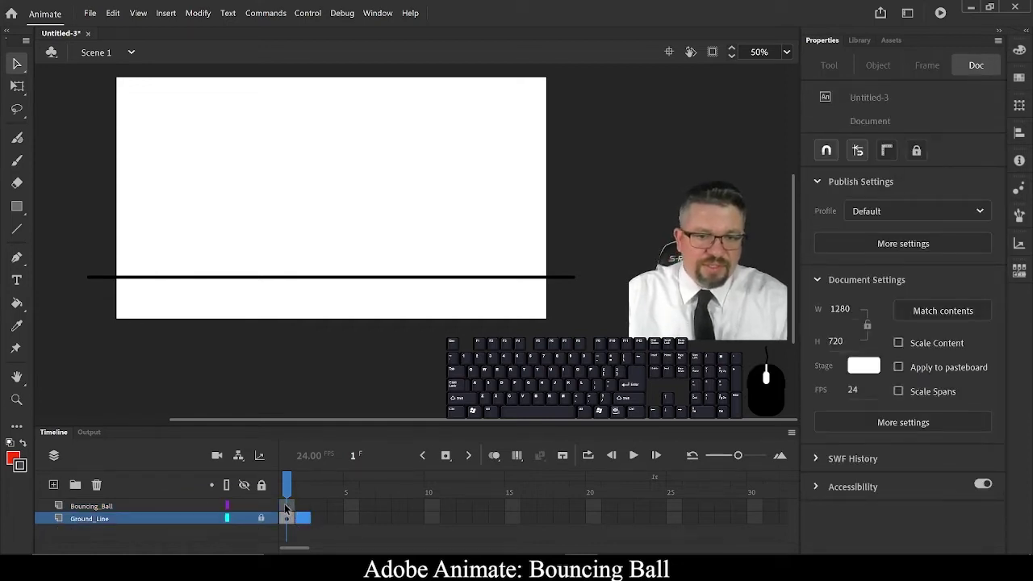
{"action": "left_click", "coordinate": [290, 508]}
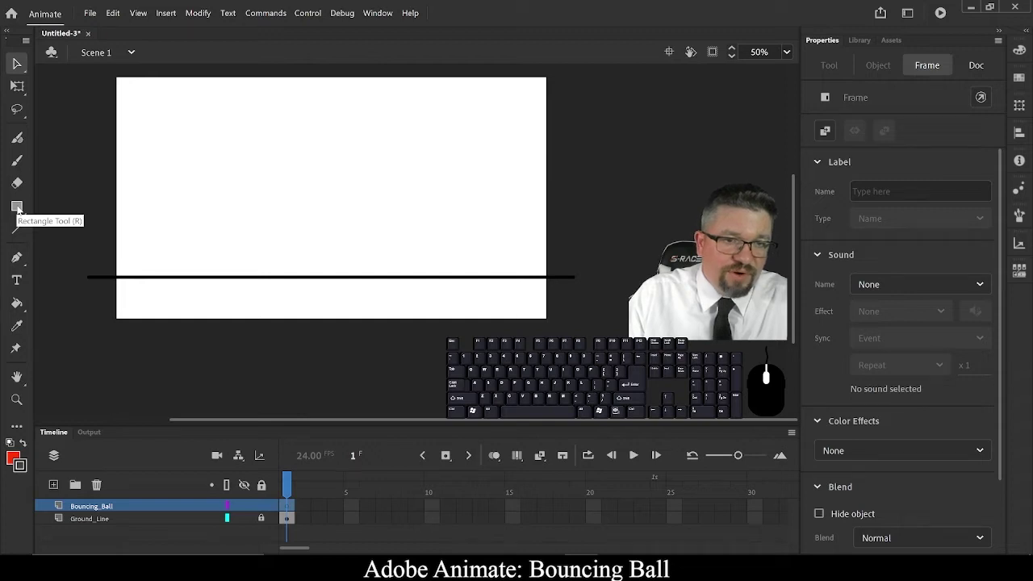
{"action": "left_click_drag", "start_coordinate": [21, 209], "coordinate": [117, 251]}
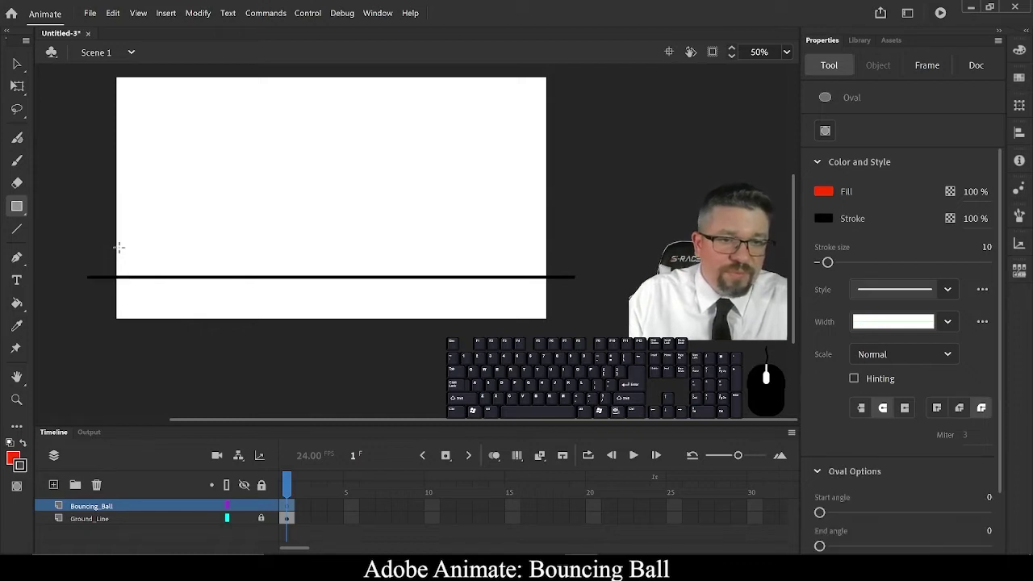
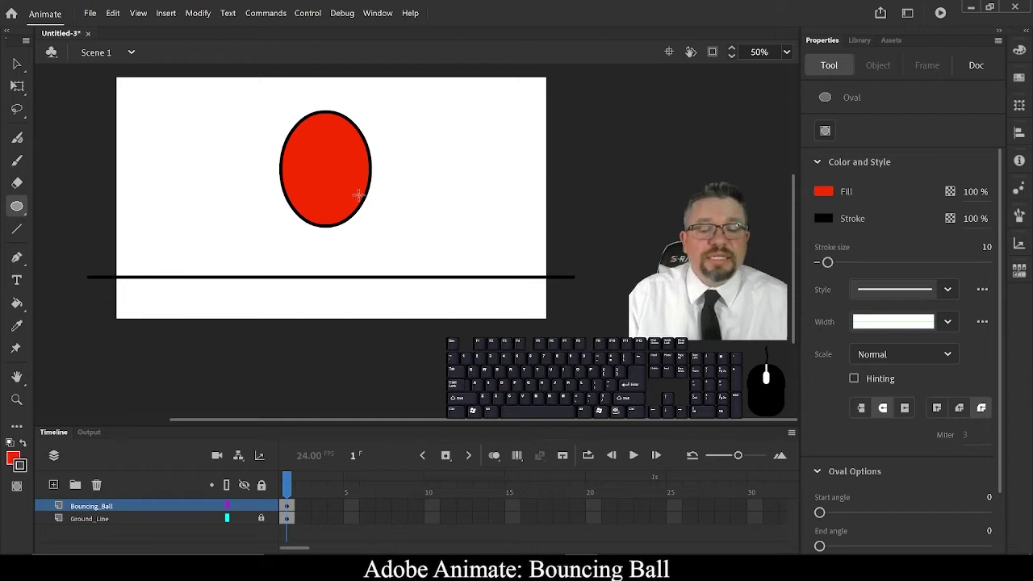
{"action": "key", "text": "ctrl+z"}
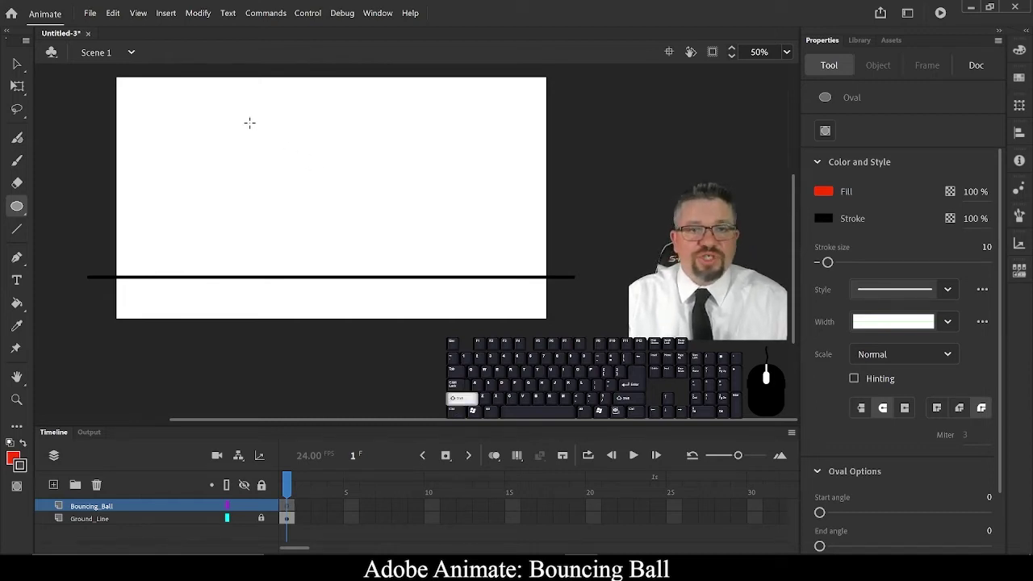
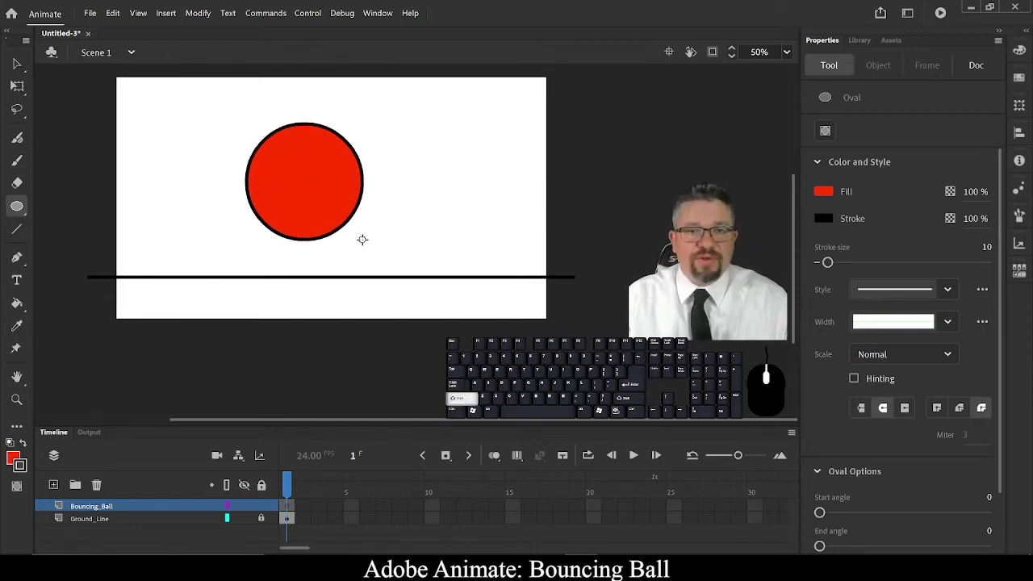
{"action": "key", "text": "ctrl+z"}
{"action": "left_click", "coordinate": [830, 40]}
{"action": "left_click", "coordinate": [867, 44]}
{"action": "left_click", "coordinate": [835, 42]}
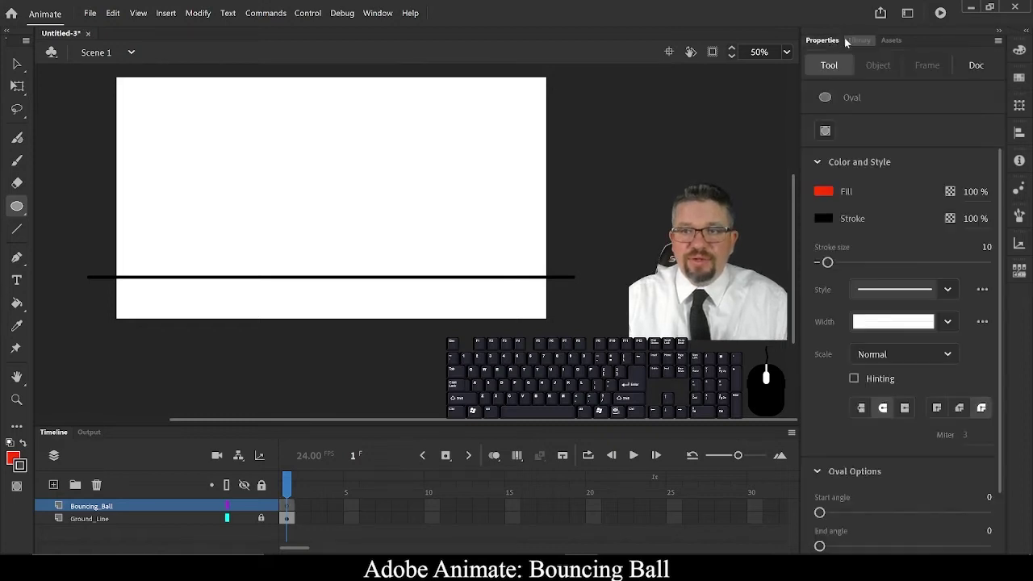
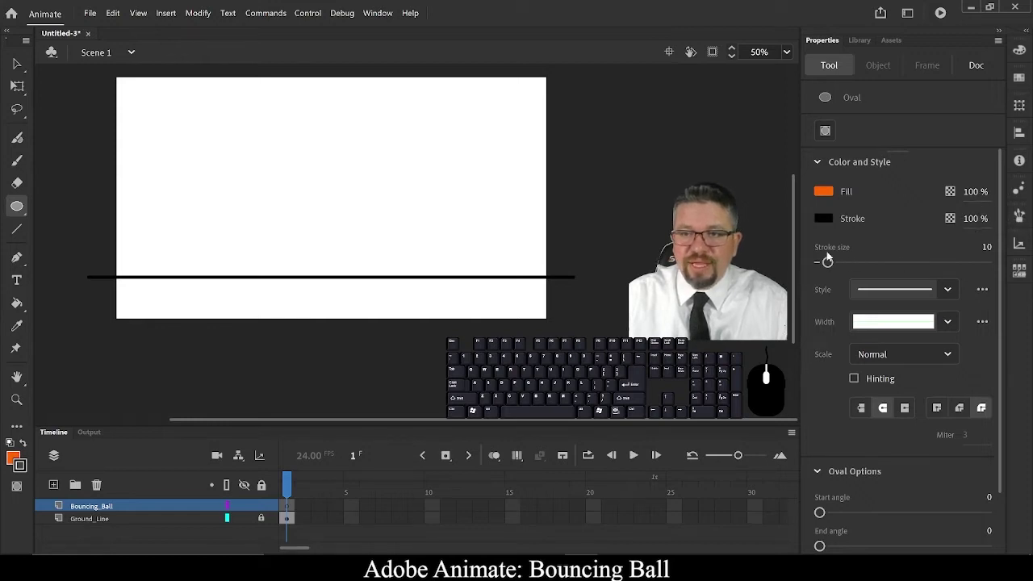
Set the outline thickness to 5 and make Bouncing_Ball the active layer
{"action": "left_click", "coordinate": [983, 248]}
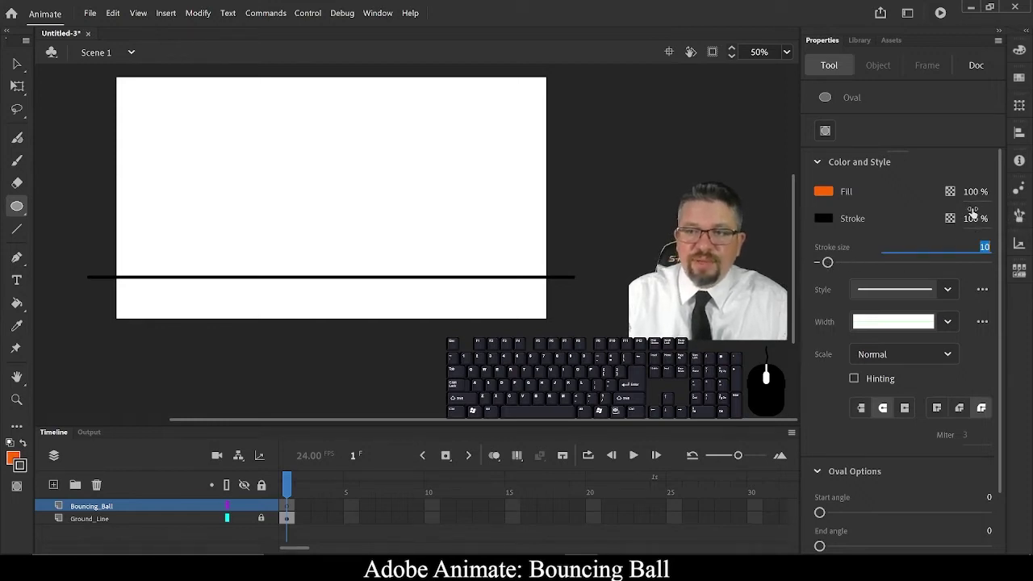
{"action": "key", "text": "KP_5"}
{"action": "key", "text": "KP_Enter"}
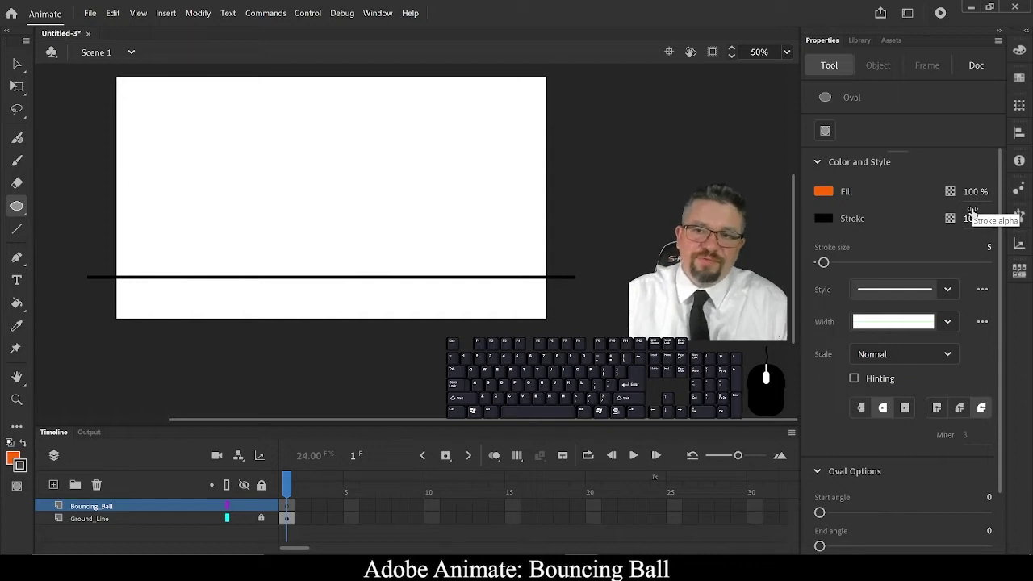
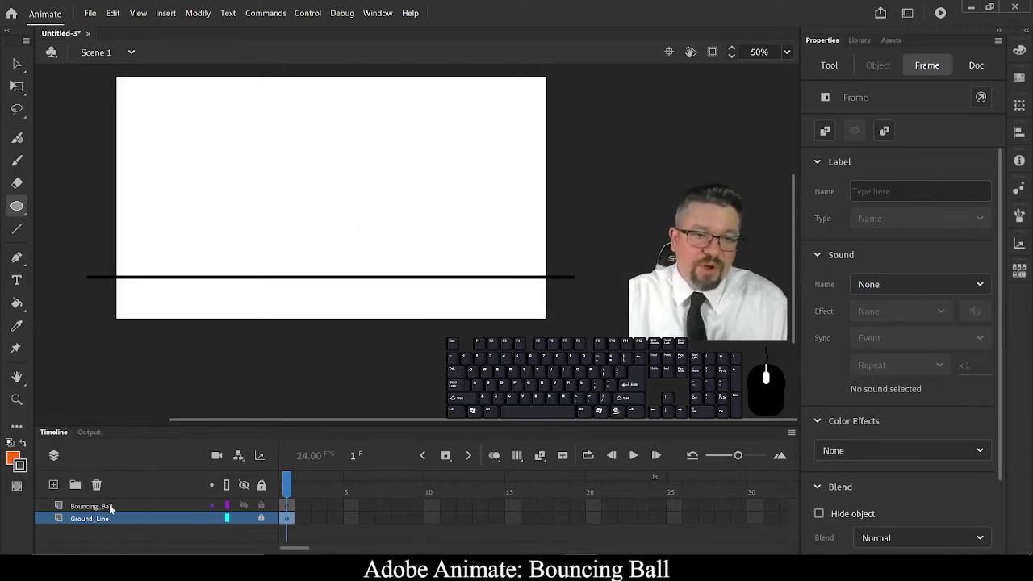
{"action": "left_click", "coordinate": [113, 509]}
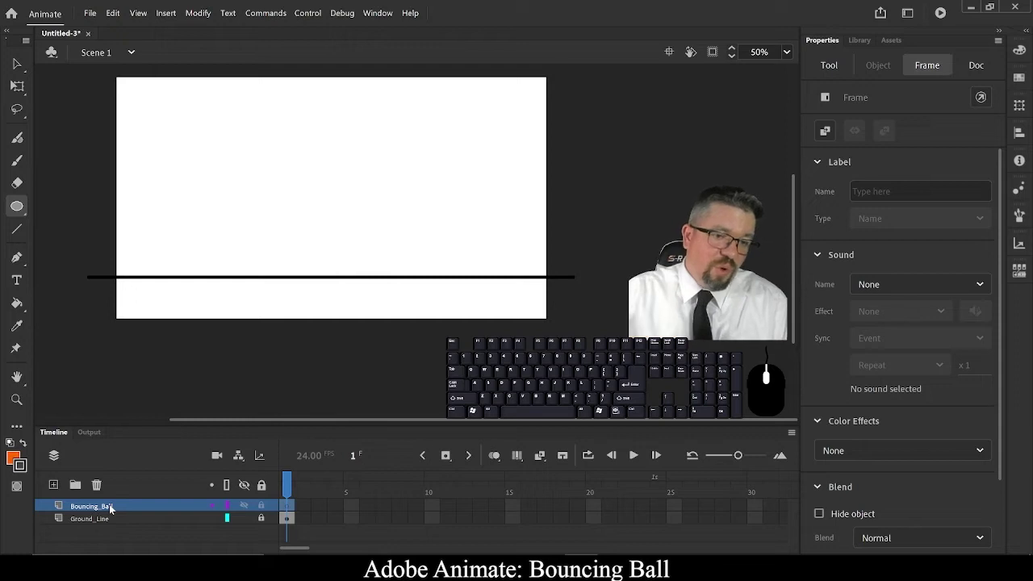
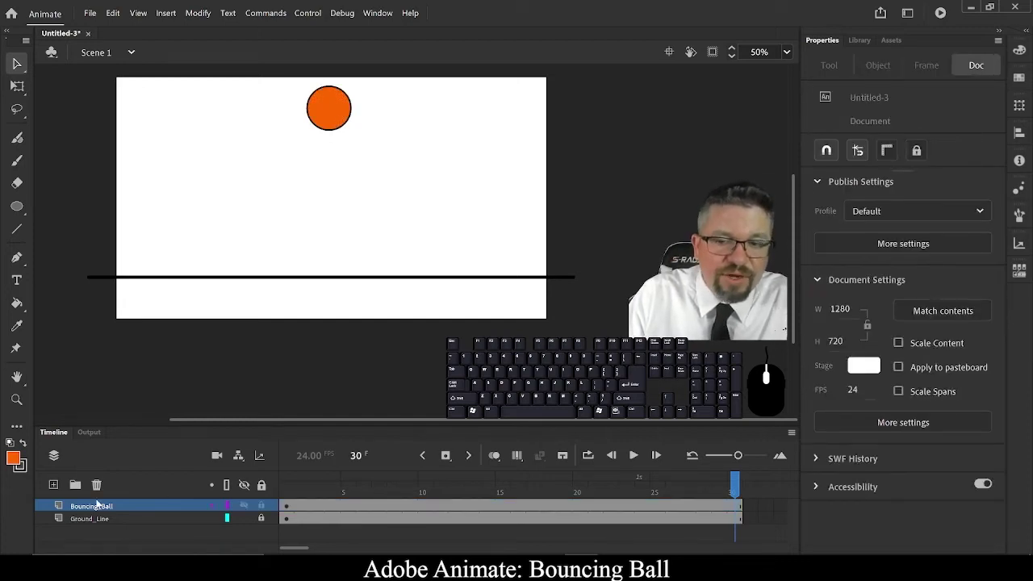
Select the orange ball shape on the Bouncing_Ball layer
{"action": "left_click", "coordinate": [113, 506]}
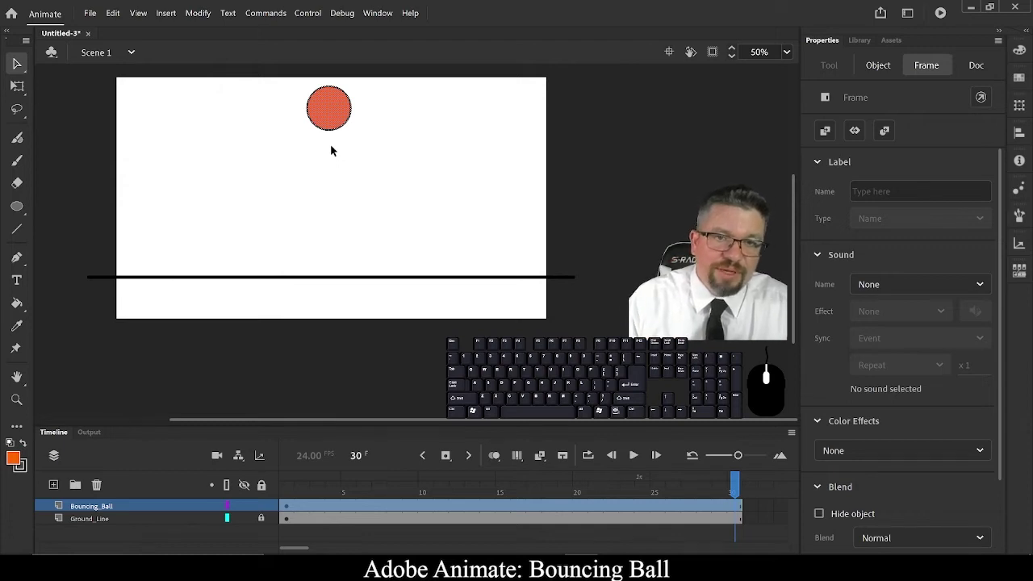
Bring up the ball's context menu to reach Convert to Symbol
{"action": "right_click", "coordinate": [338, 110]}
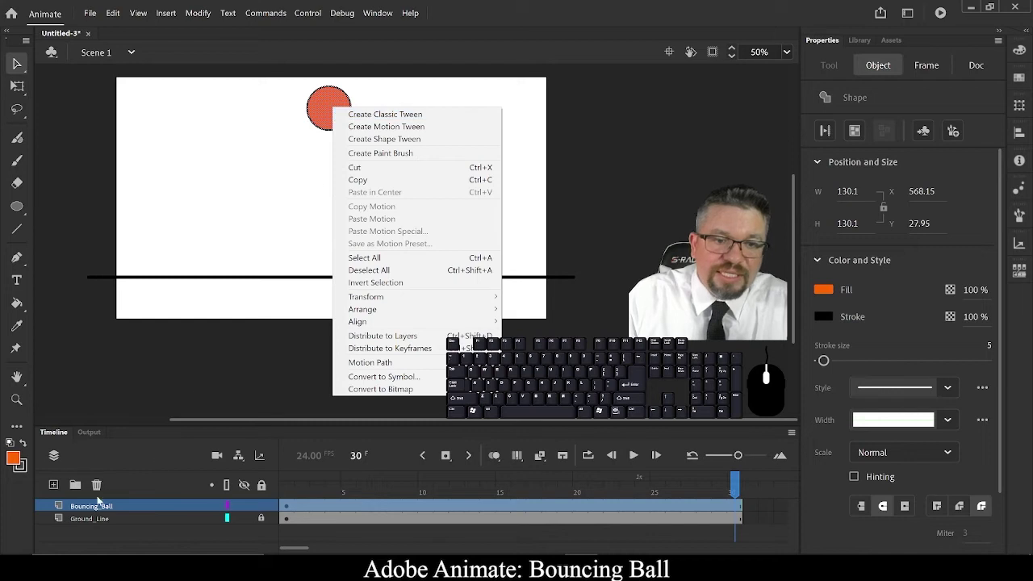
{"action": "left_click", "coordinate": [110, 511]}
{"action": "left_click", "coordinate": [126, 509]}
{"action": "right_click", "coordinate": [337, 116]}
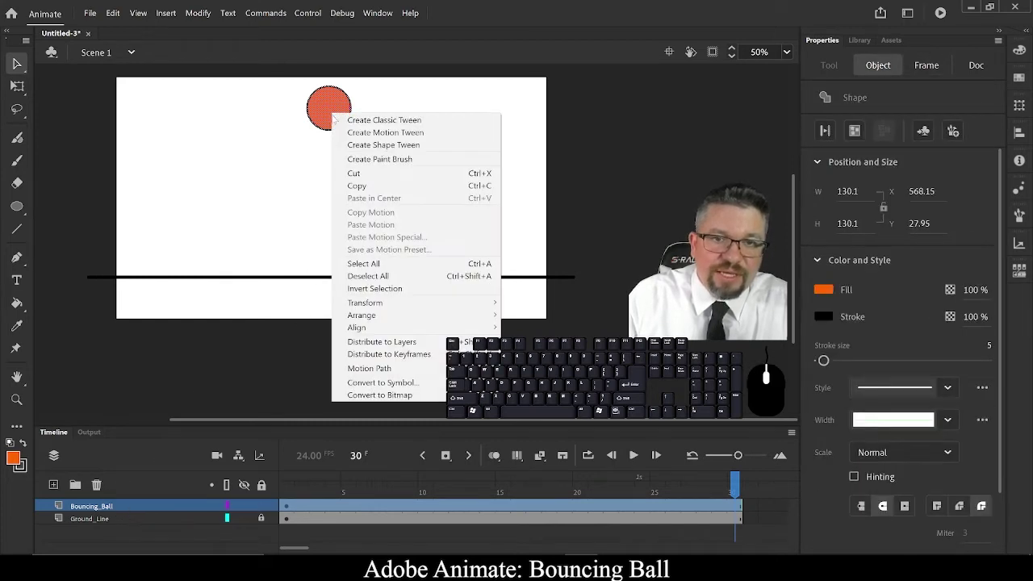
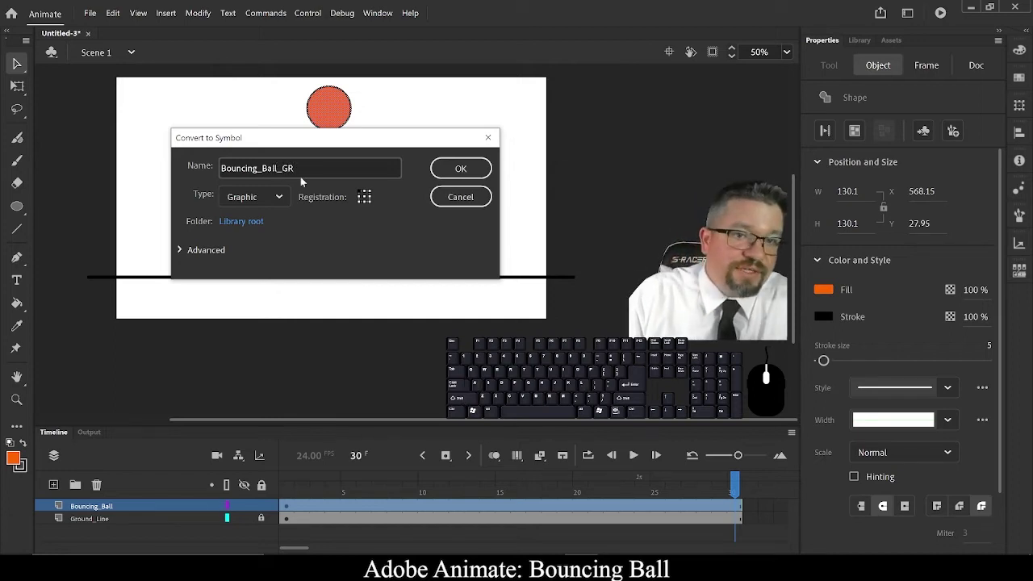
Create the Graphic symbol Bouncing_Ball_GR from the ball
{"action": "left_click", "coordinate": [277, 204]}
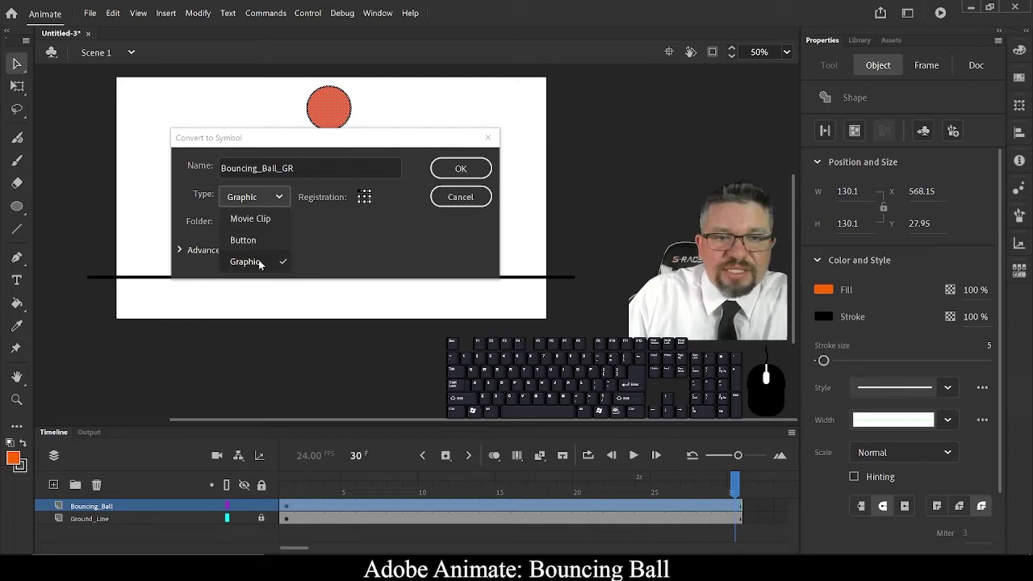
{"action": "left_click", "coordinate": [265, 202]}
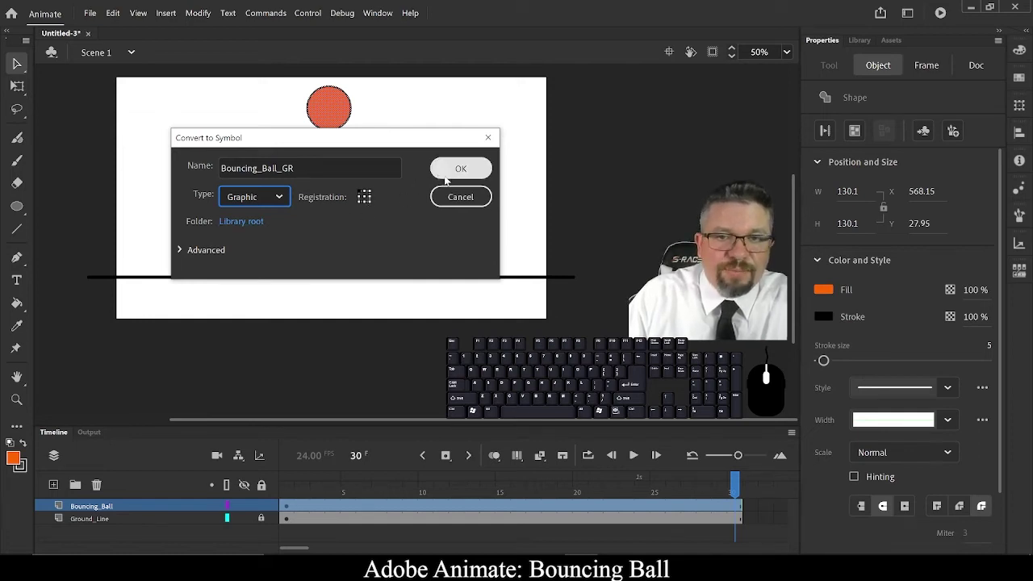
{"action": "left_click", "coordinate": [450, 179]}
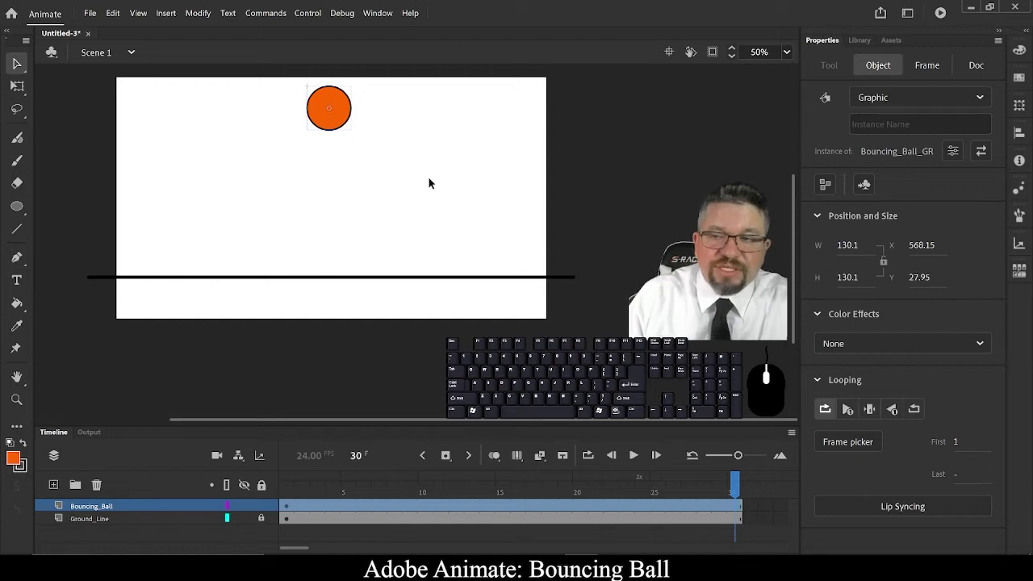
Show Bouncing_Ball_GR in the Library, drop a second instance on stage, then undo it
{"action": "left_click", "coordinate": [860, 43]}
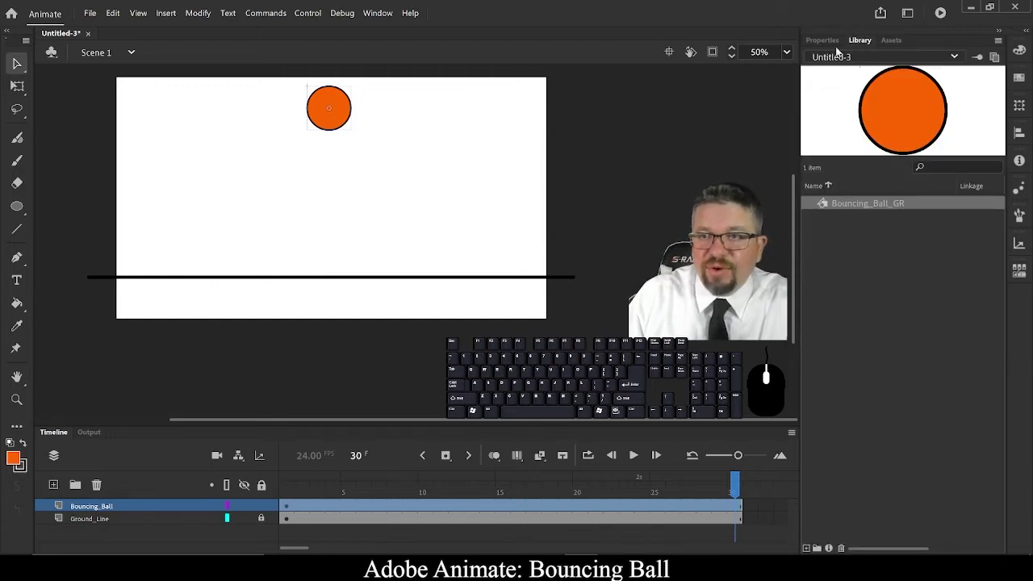
{"action": "left_click", "coordinate": [879, 230]}
{"action": "left_click", "coordinate": [859, 212]}
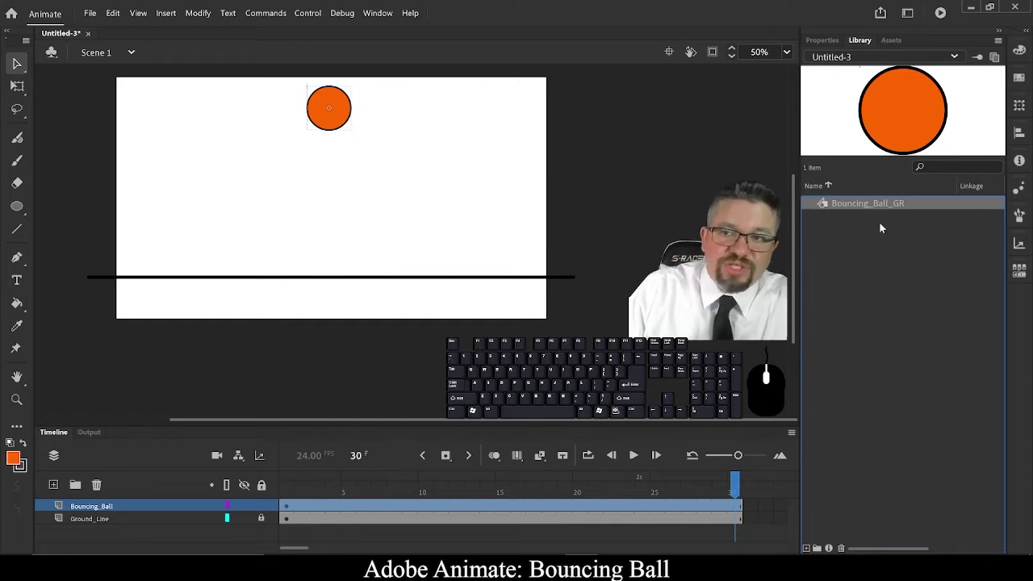
{"action": "left_click", "coordinate": [904, 208]}
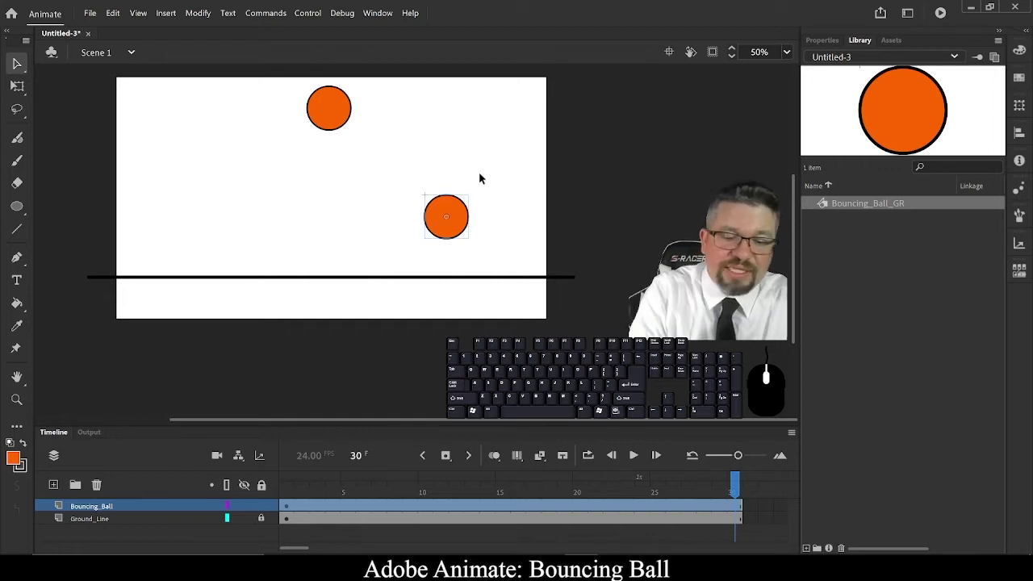
{"action": "key", "text": "ctrl+z"}
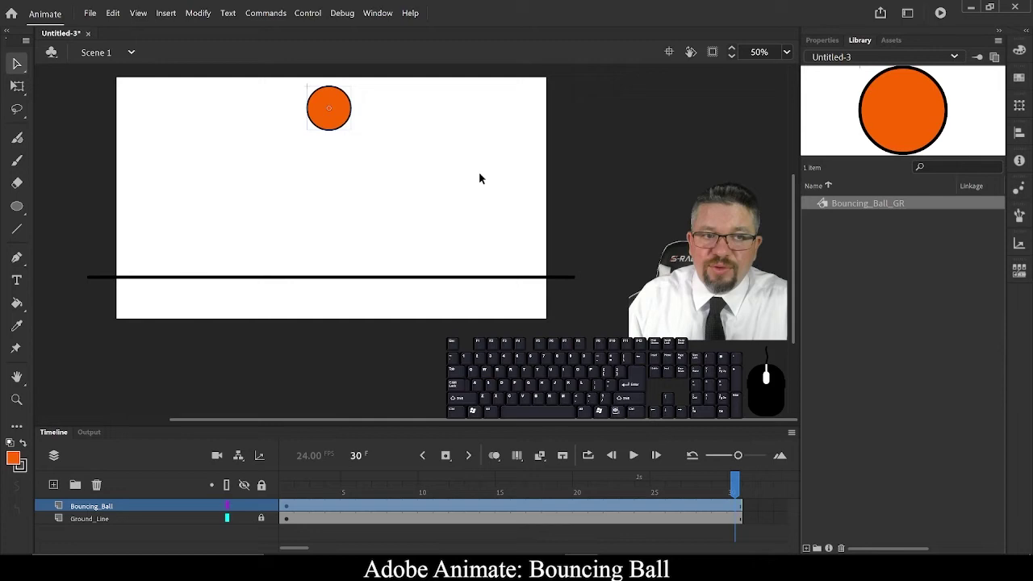
{"action": "scroll", "scroll_direction": "down", "scroll_amount": 3}
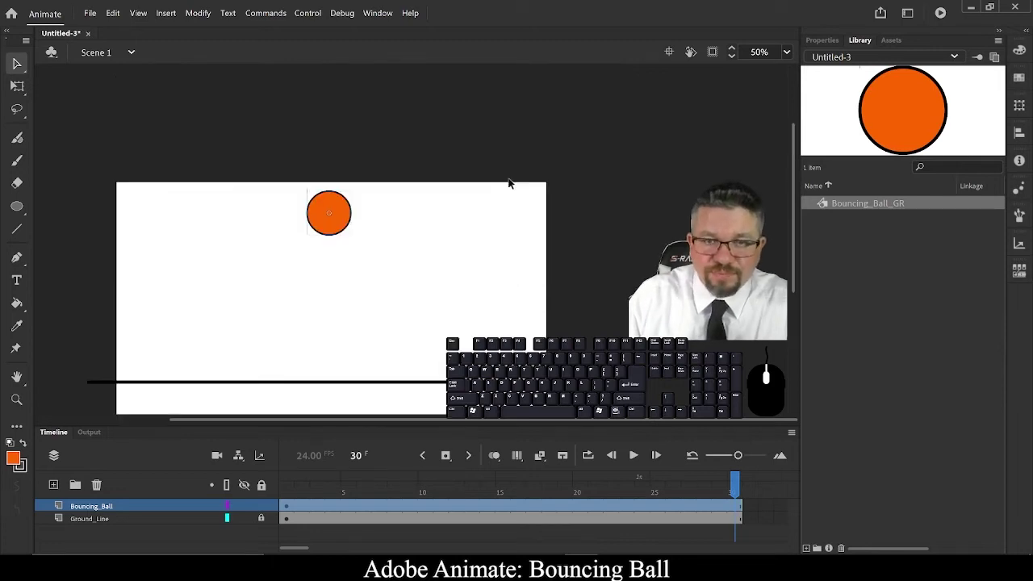
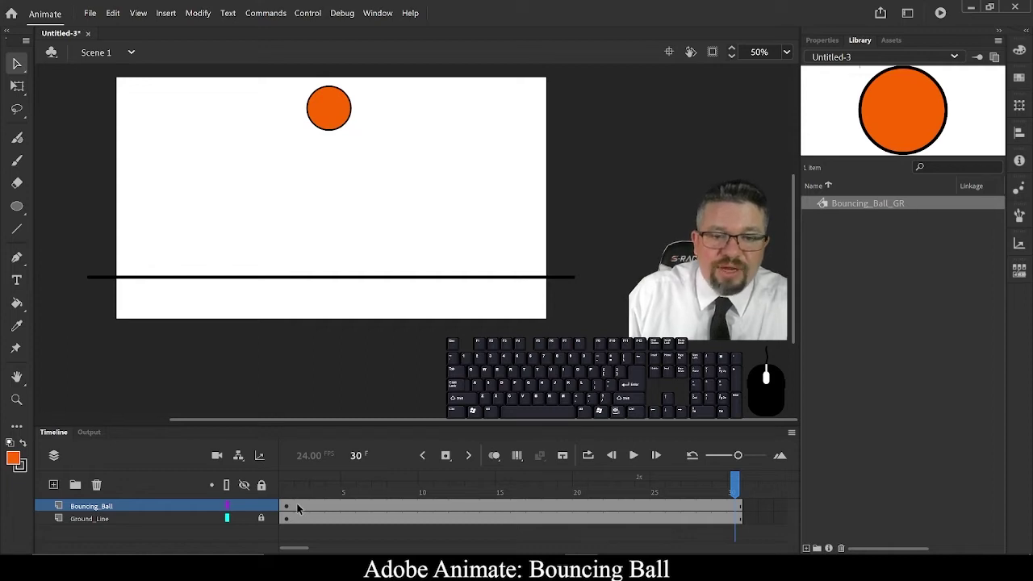
Bring up the frame context menu on the Bouncing_Ball layer to create a motion tween
{"action": "right_click", "coordinate": [303, 508]}
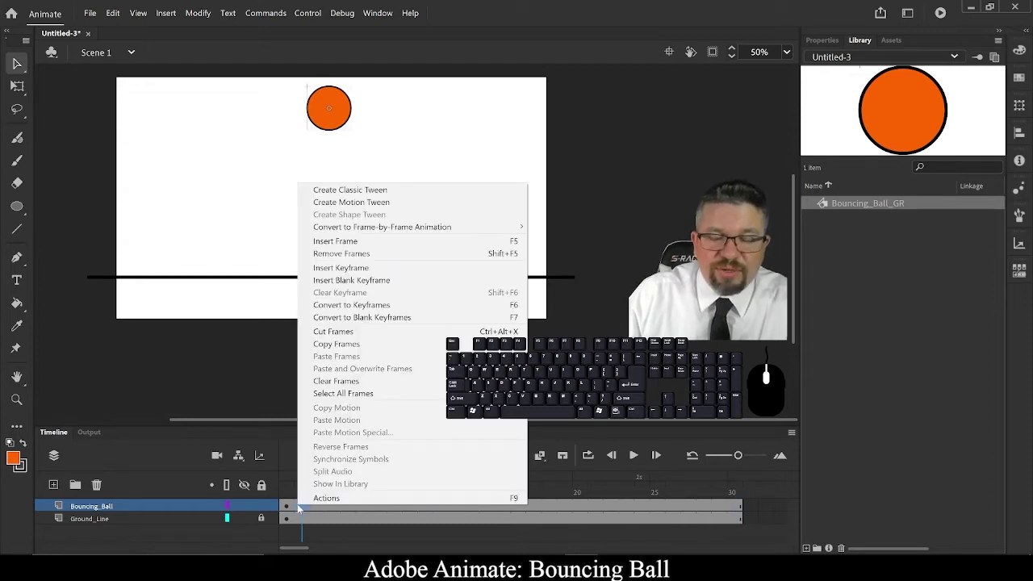
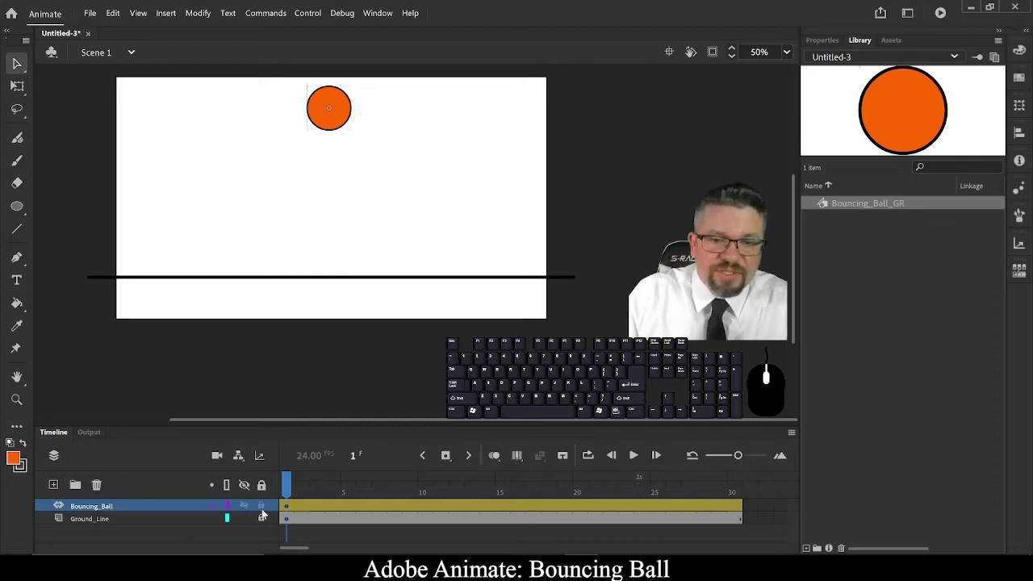
{"action": "left_click", "coordinate": [326, 506]}
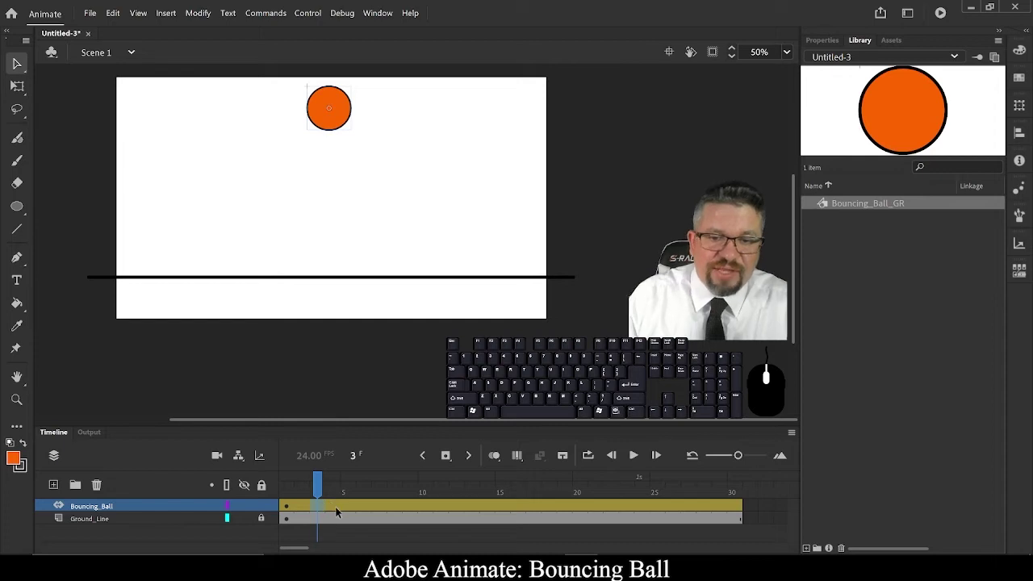
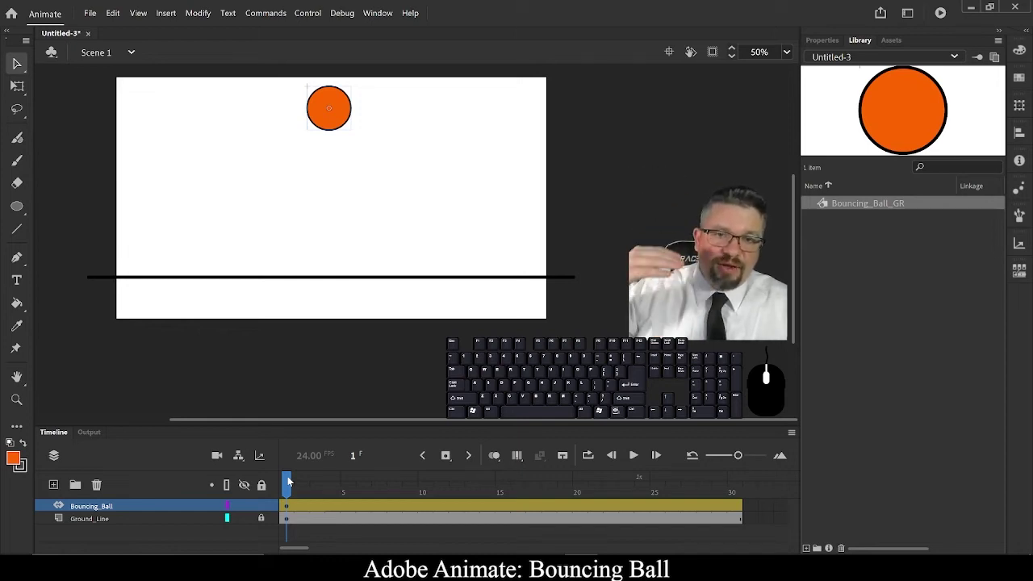
Jump the playhead to frame 15, the impact frame
{"action": "left_click", "coordinate": [501, 491]}
{"action": "left_click", "coordinate": [358, 458]}
{"action": "key", "text": "KP_5"}
{"action": "key", "text": "KP_1"}
{"action": "key", "text": "Return"}
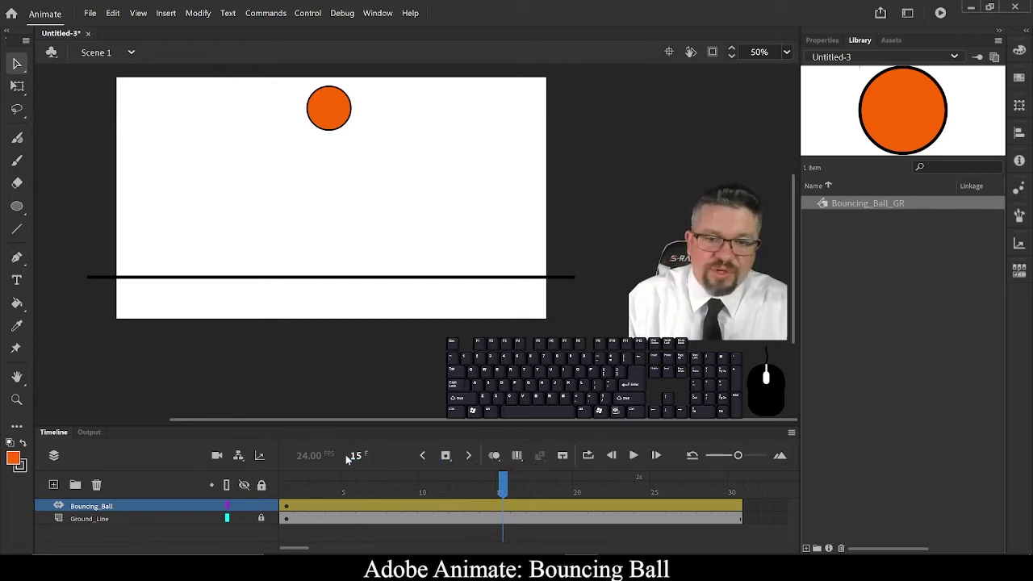
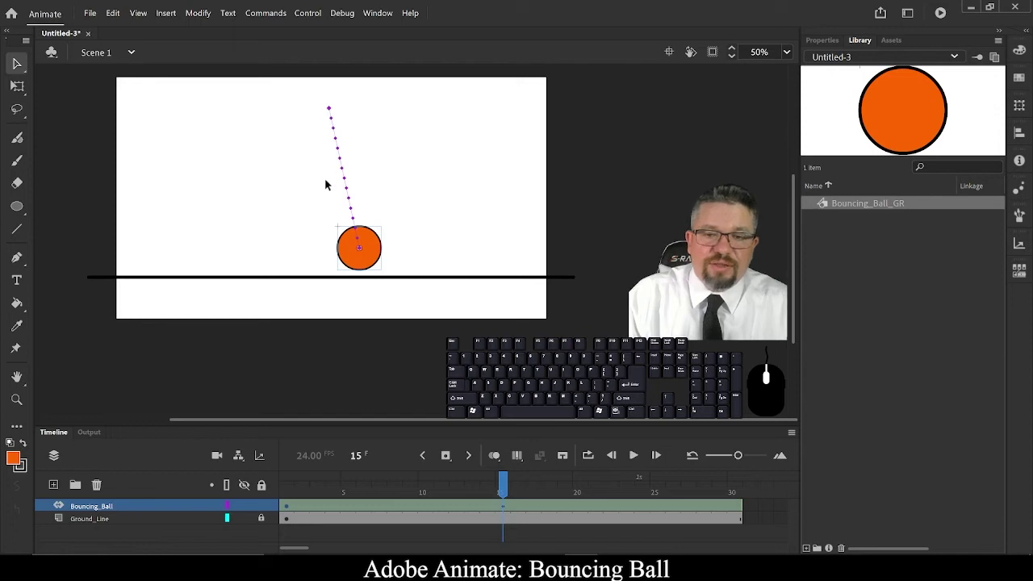
Undo the slanted move and drop the ball straight down onto the ground line at frame 15
{"action": "key", "text": "ctrl+z"}
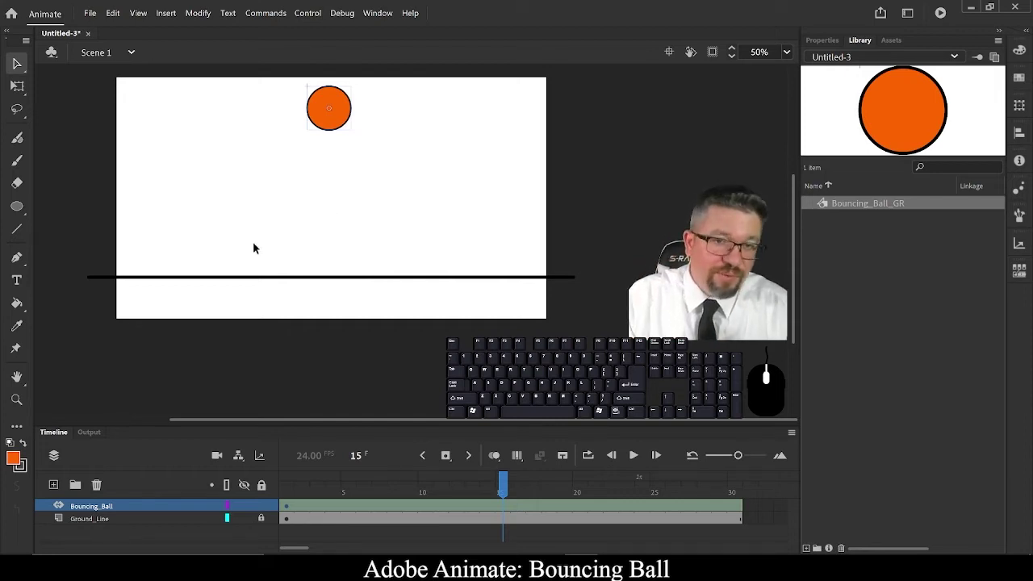
{"action": "left_click_drag", "start_coordinate": [350, 112], "coordinate": [353, 259]}
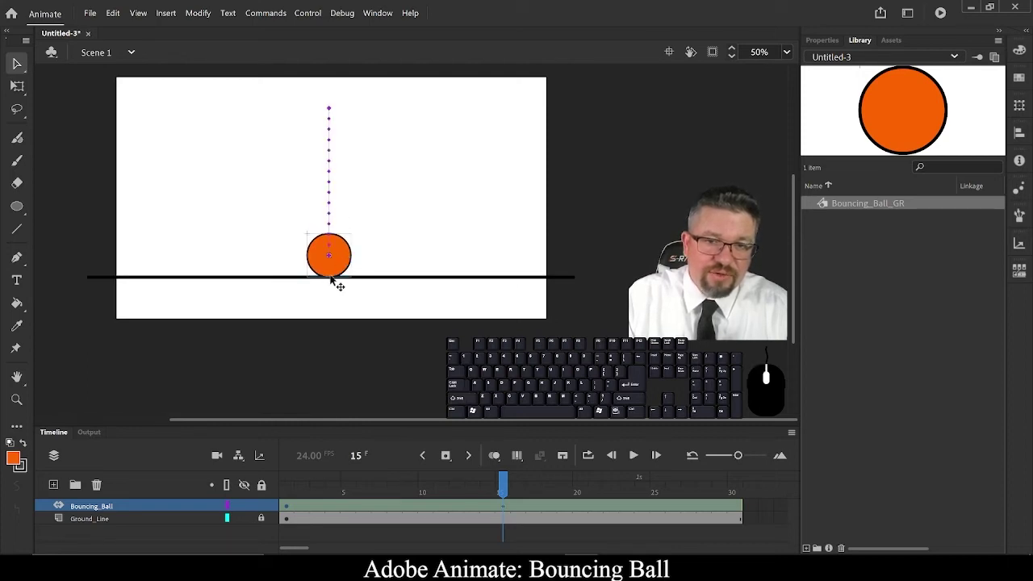
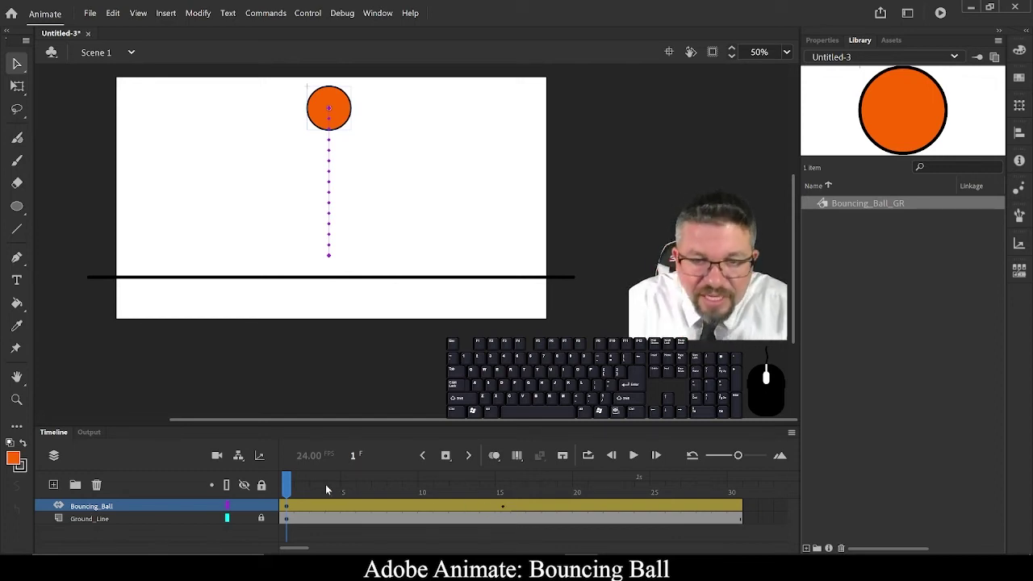
{"action": "left_click_drag", "start_coordinate": [292, 480], "coordinate": [512, 501]}
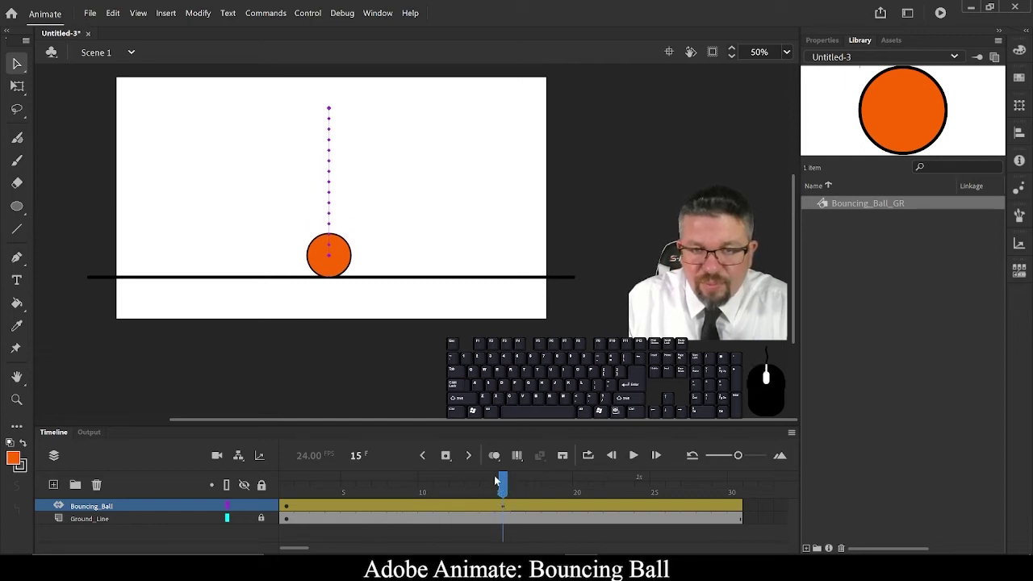
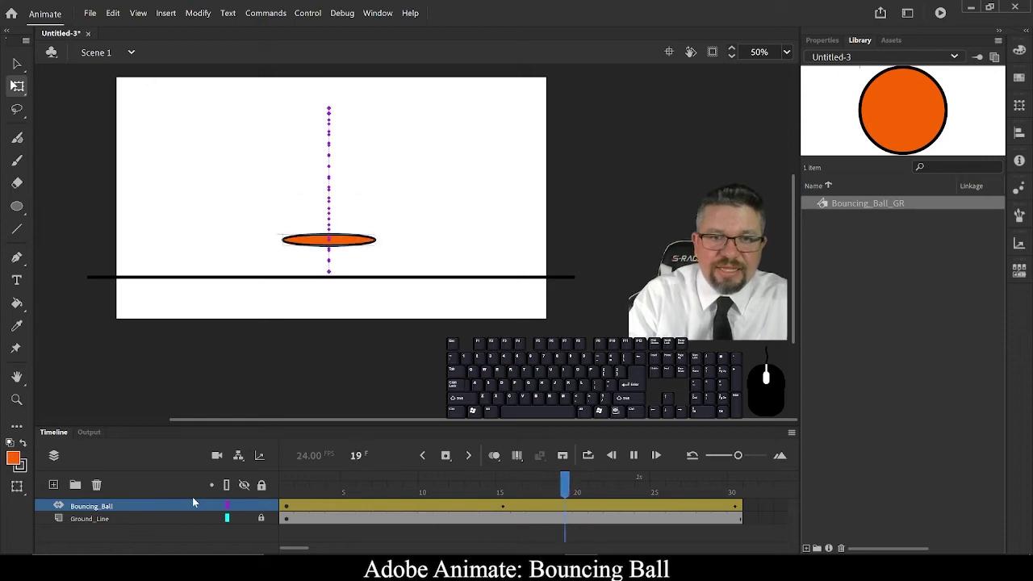
Step through frames to preview the squash and select the tween's last frame
{"action": "key", "text": "Return"}
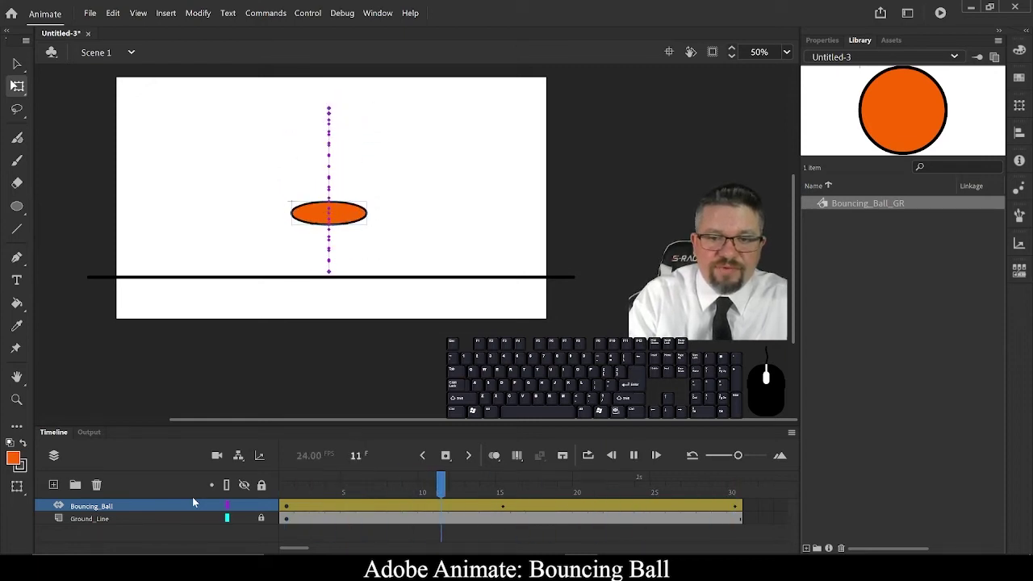
{"action": "key", "text": "Return"}
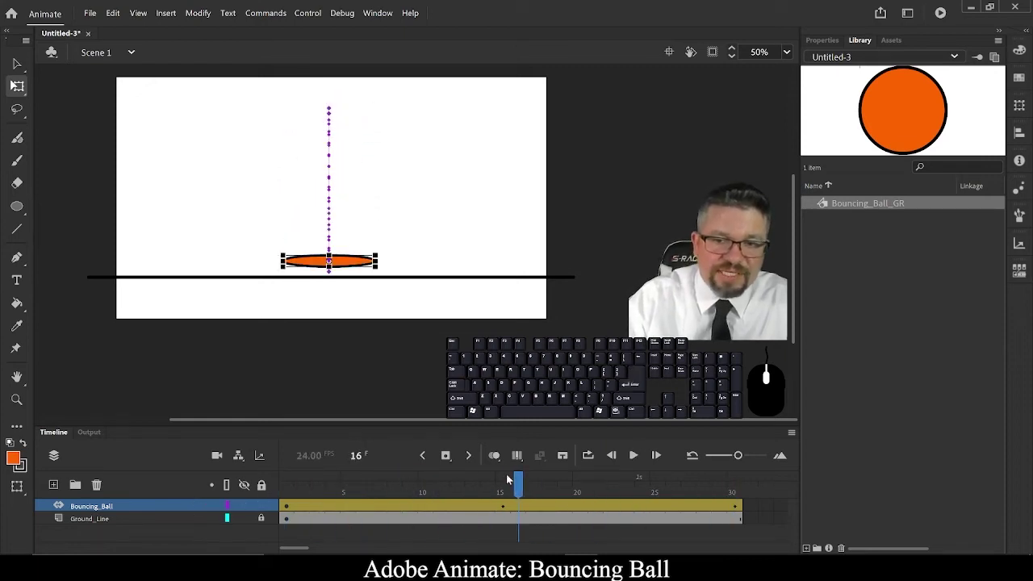
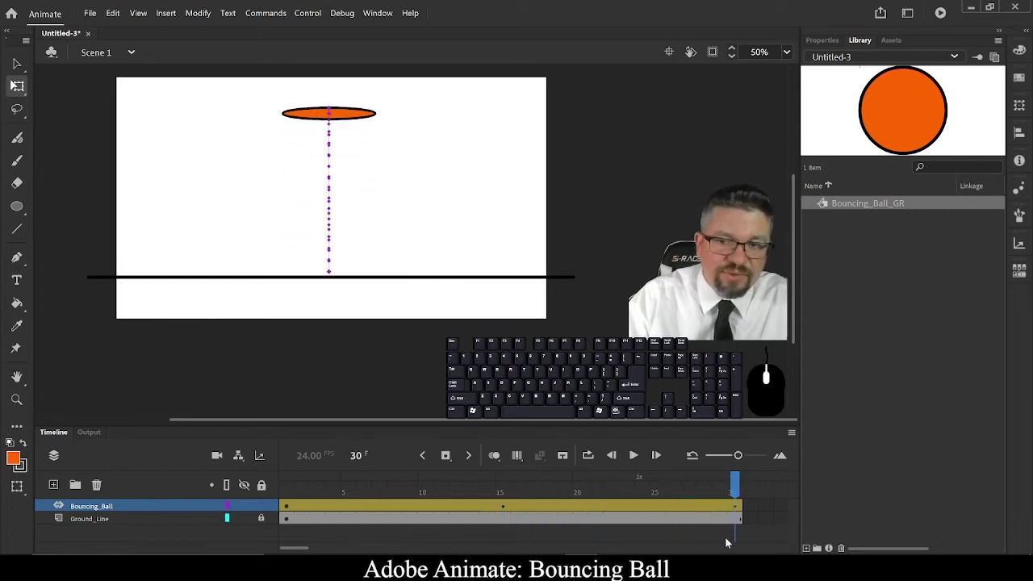
{"action": "left_click", "coordinate": [740, 506]}
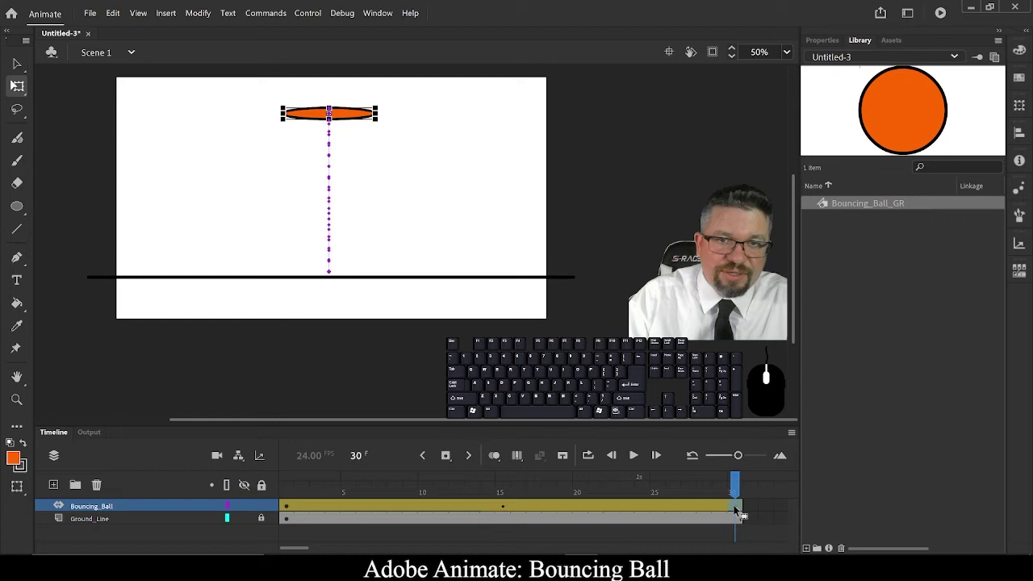
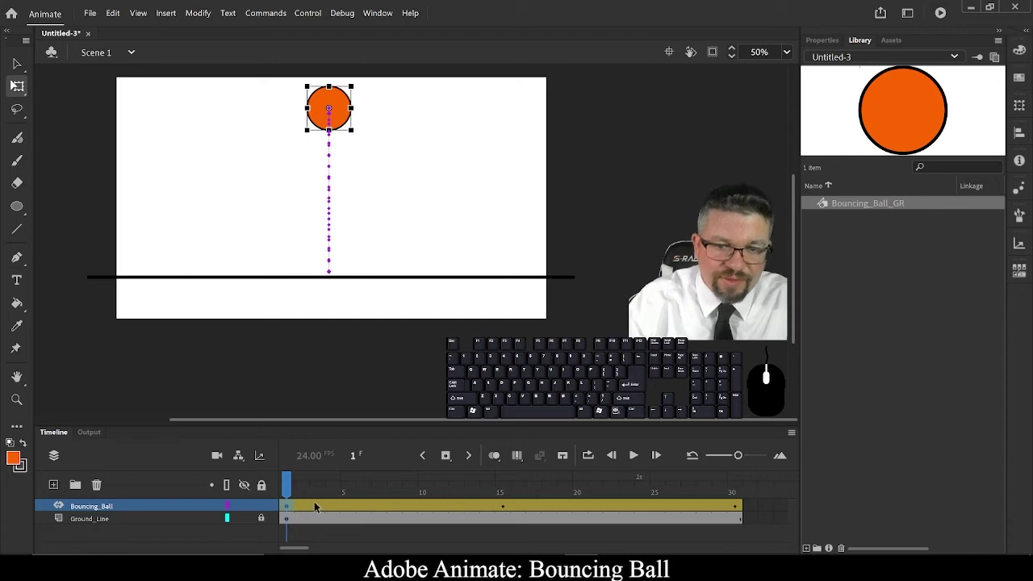
Copy the round frame-1 keyframe pose to frame 30 of the ball's tween
{"action": "left_click", "coordinate": [319, 505]}
{"action": "left_click", "coordinate": [293, 508]}
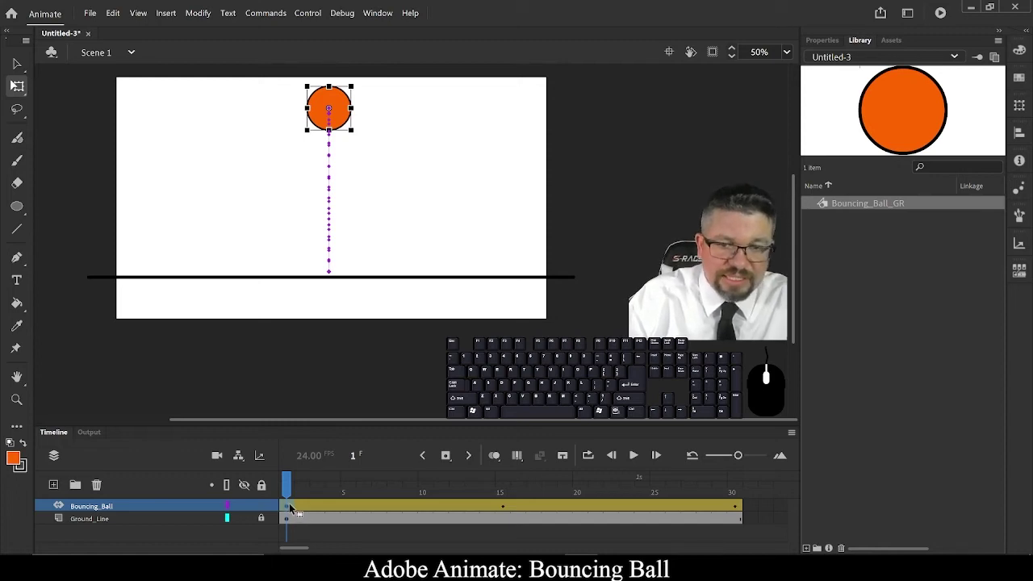
{"action": "left_click", "coordinate": [306, 507]}
{"action": "left_click", "coordinate": [294, 507]}
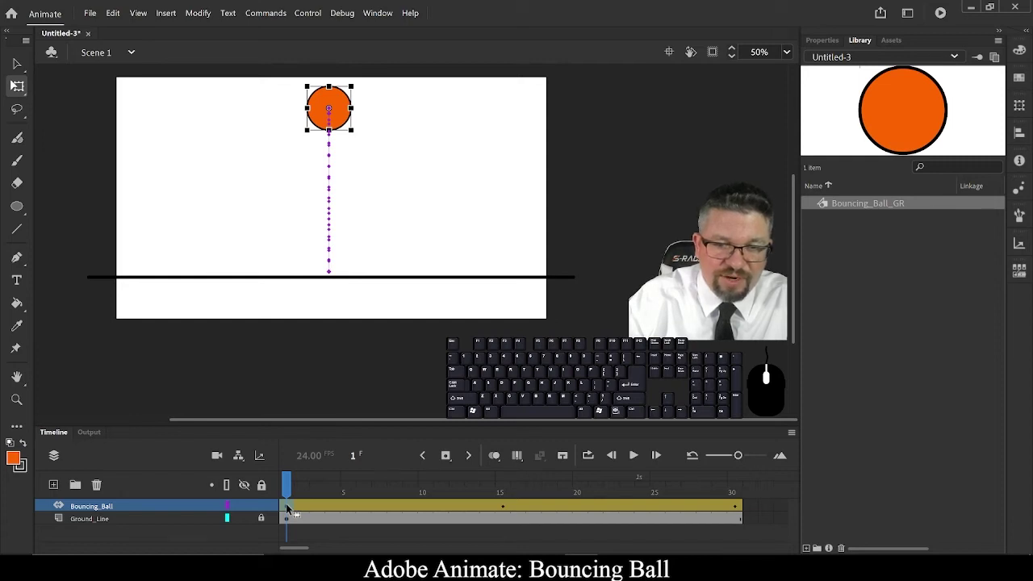
{"action": "left_click_drag", "start_coordinate": [292, 508], "coordinate": [740, 502]}
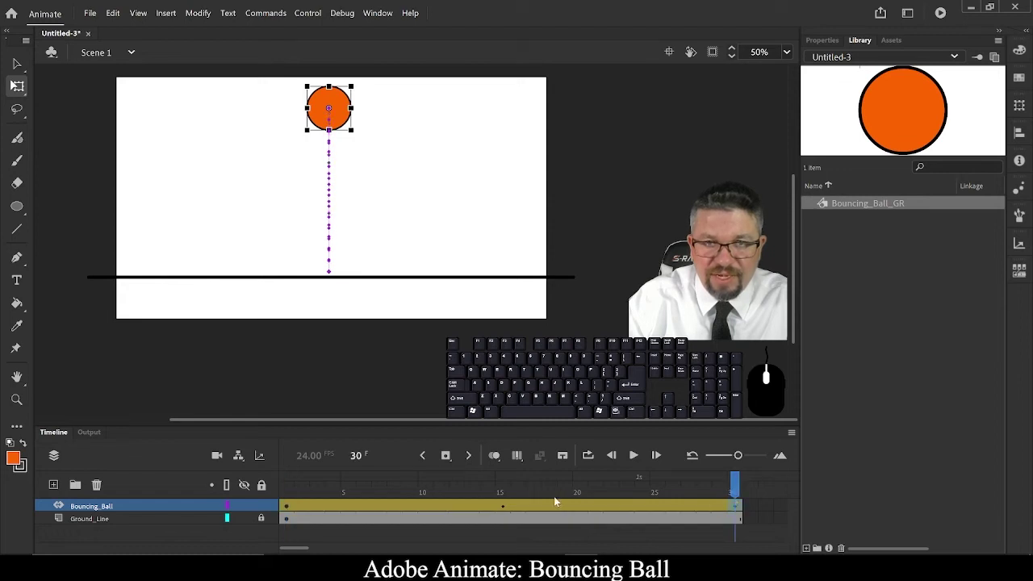
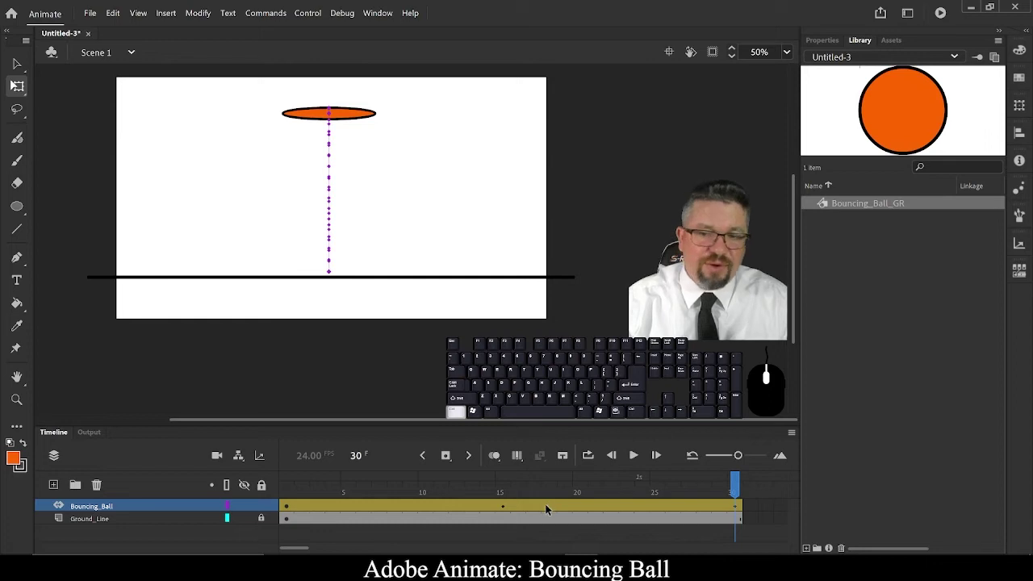
Undo twelve times so the round ball ends on the ground line at frame 30
{"action": "key", "text": "ctrl+z"}
{"action": "key", "text": "ctrl+z"}
{"action": "key", "text": "ctrl+z"}
{"action": "key", "text": "ctrl+z"}
{"action": "key", "text": "ctrl+z"}
{"action": "key", "text": "ctrl+z"}
{"action": "key", "text": "ctrl+z"}
{"action": "key", "text": "ctrl+z"}
{"action": "key", "text": "ctrl+z"}
{"action": "key", "text": "ctrl+z"}
{"action": "key", "text": "ctrl+z"}
{"action": "key", "text": "ctrl+z"}
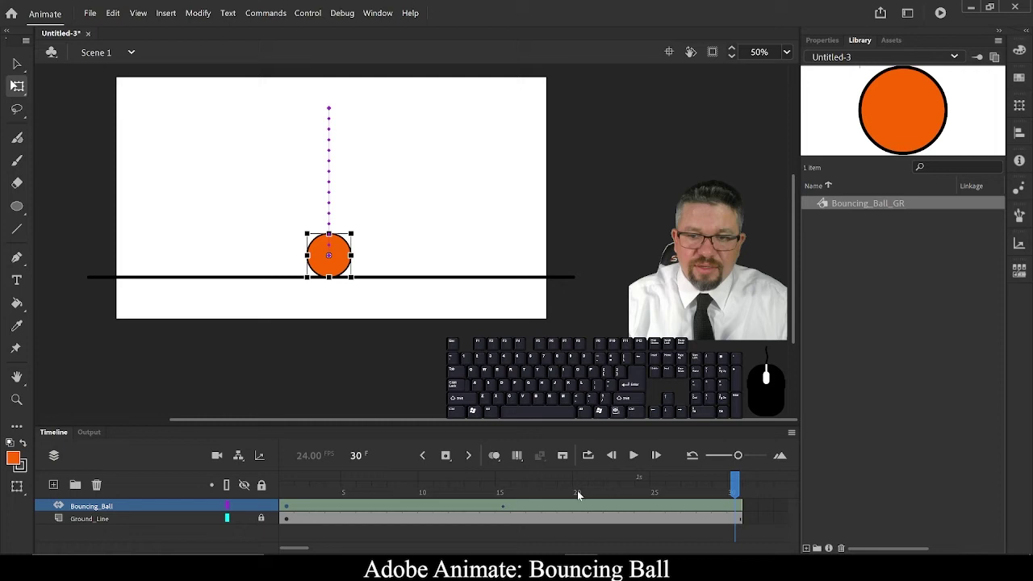
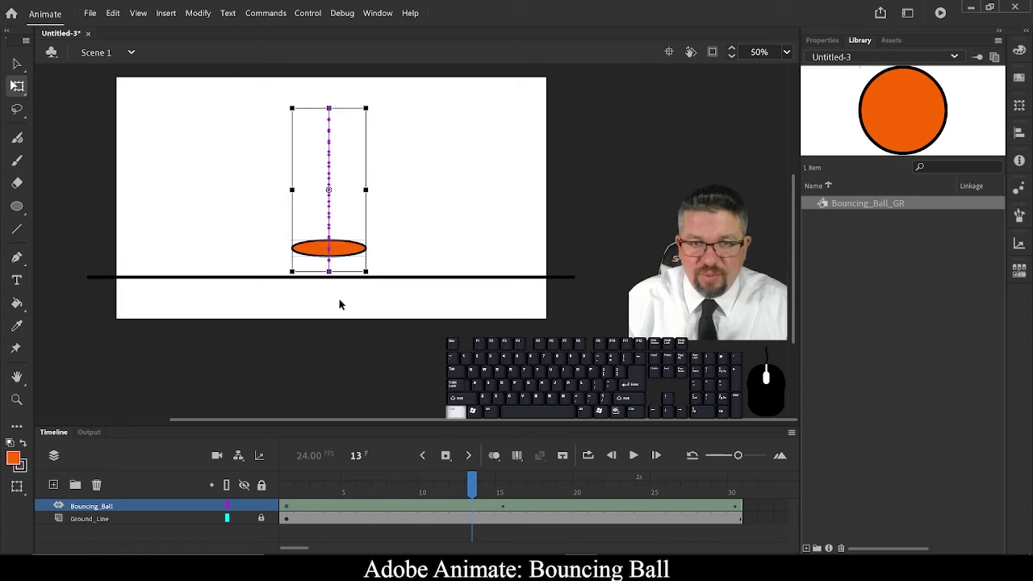
Return to the landing frame and select the squashed ball to stretch it tall on the ground line
{"action": "key", "text": "ctrl+z"}
{"action": "left_click_drag", "start_coordinate": [477, 484], "coordinate": [509, 518]}
{"action": "left_click", "coordinate": [507, 505]}
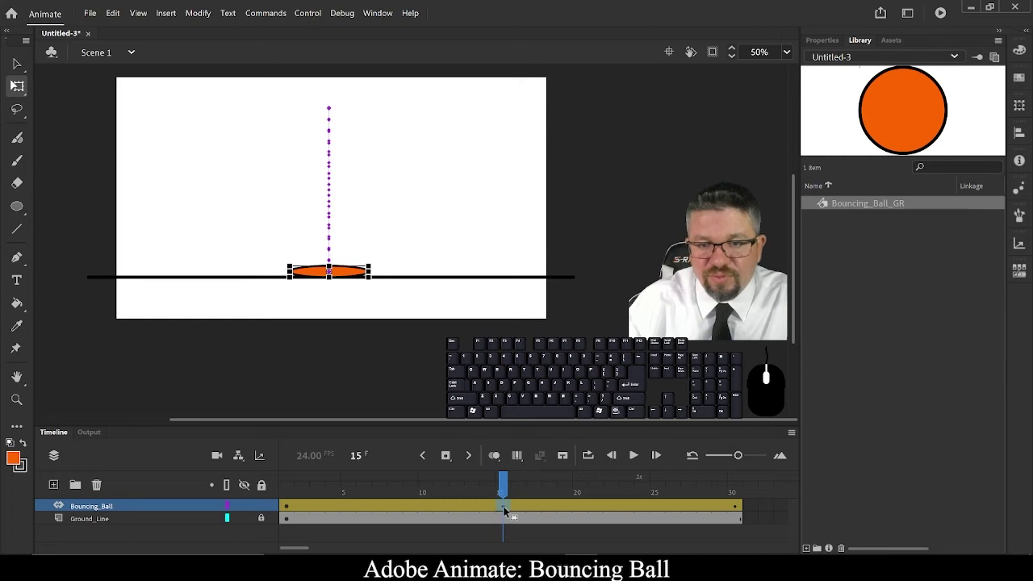
{"action": "right_click", "coordinate": [510, 512]}
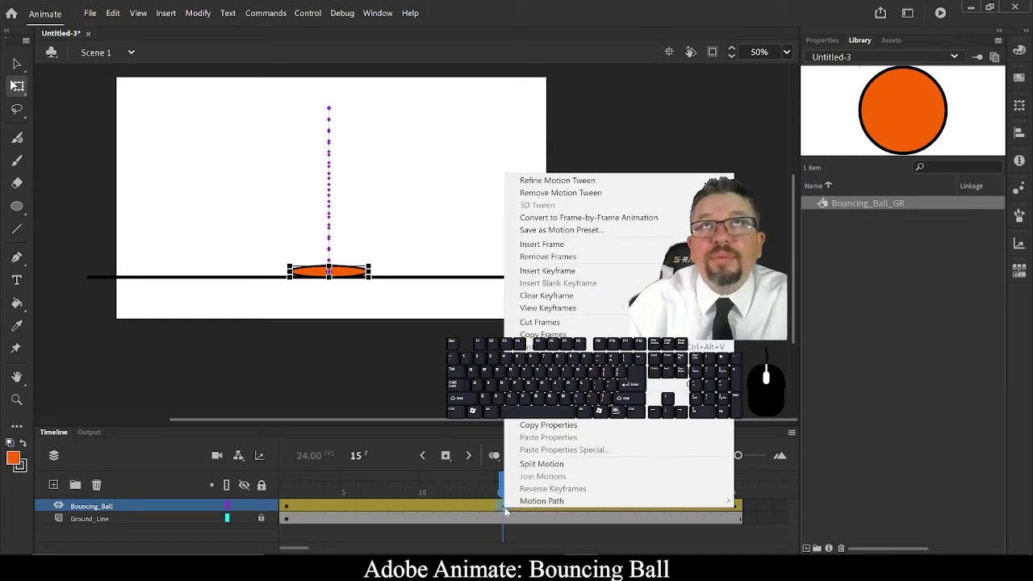
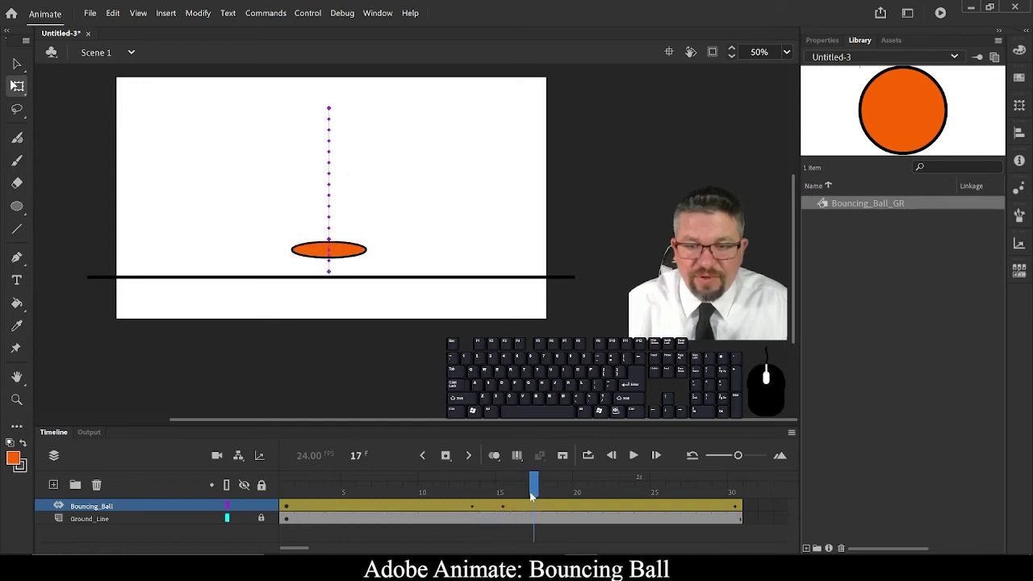
{"action": "left_click", "coordinate": [368, 261]}
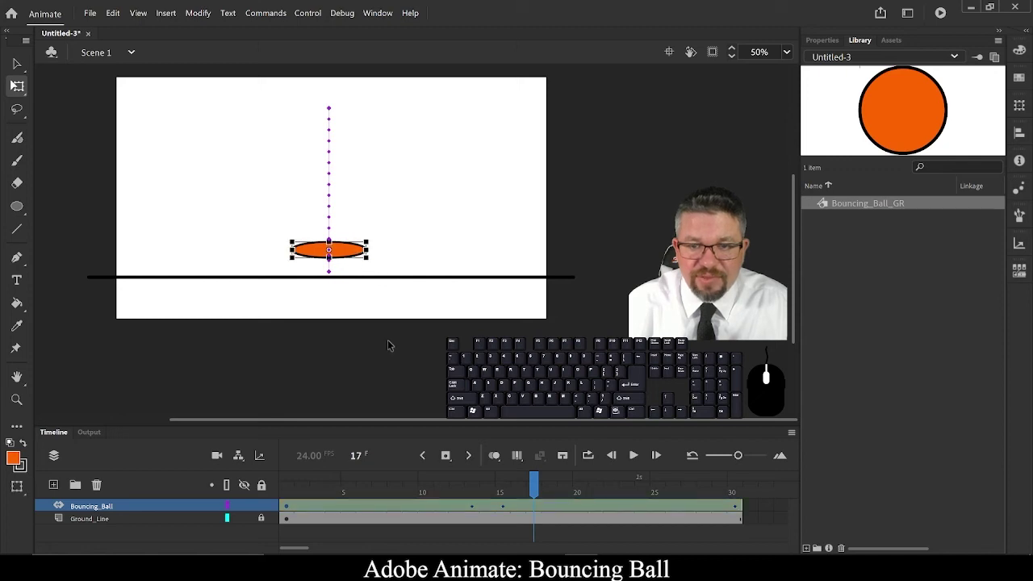
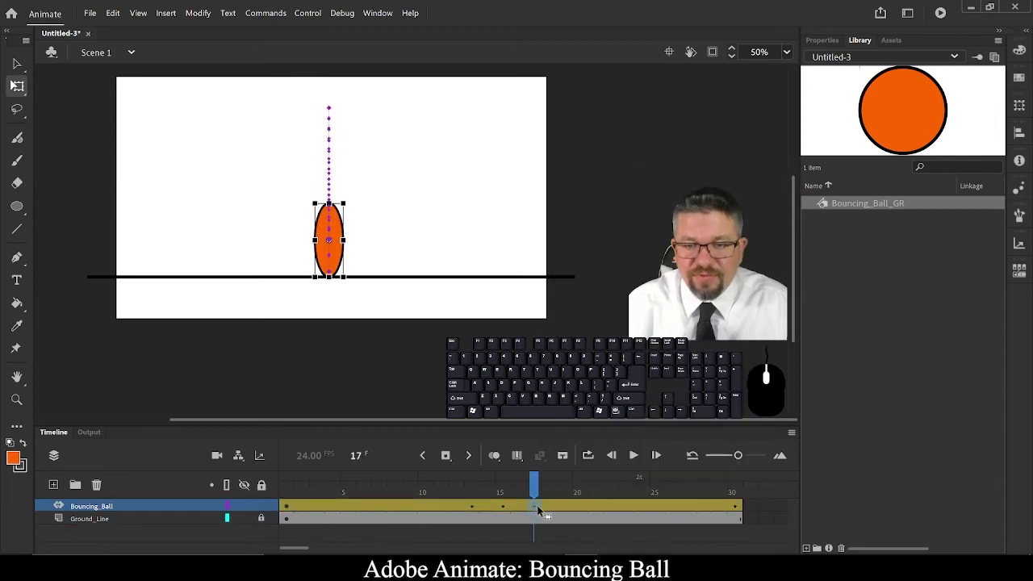
Insert a keyframe at frame 17 holding the stretched ball pose
{"action": "right_click", "coordinate": [543, 510]}
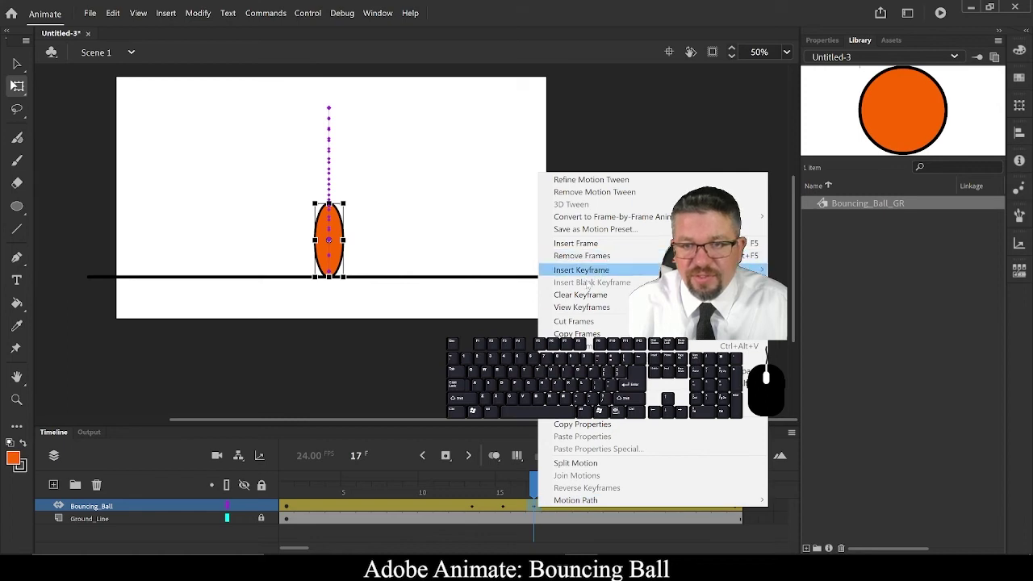
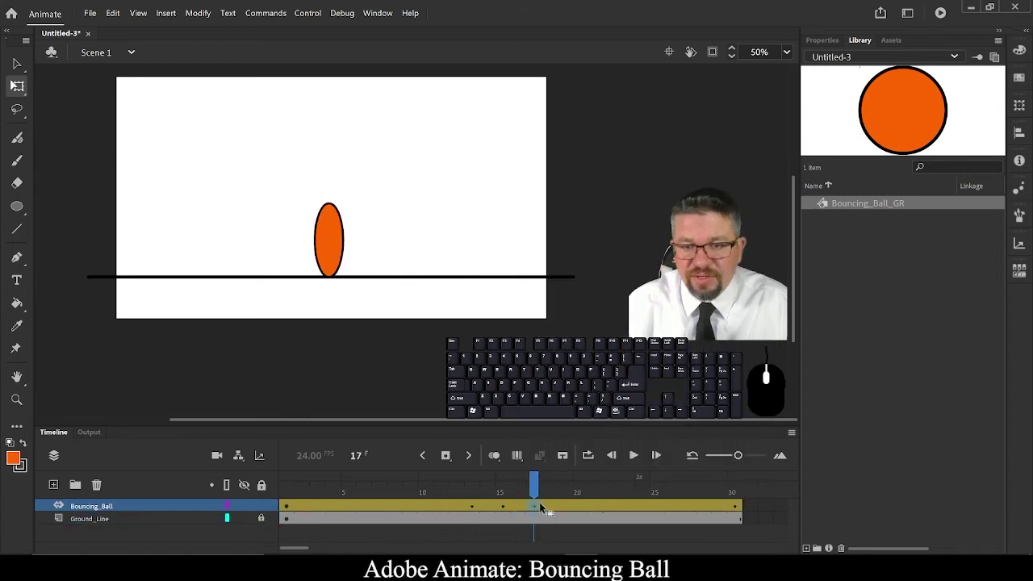
{"action": "left_click", "coordinate": [539, 488]}
{"action": "left_click", "coordinate": [335, 518]}
Scrub back to frame 15 to check the squash and select the Ground_Line frames
{"action": "left_click", "coordinate": [458, 538]}
{"action": "left_click", "coordinate": [498, 525]}
{"action": "double_click", "coordinate": [514, 522]}
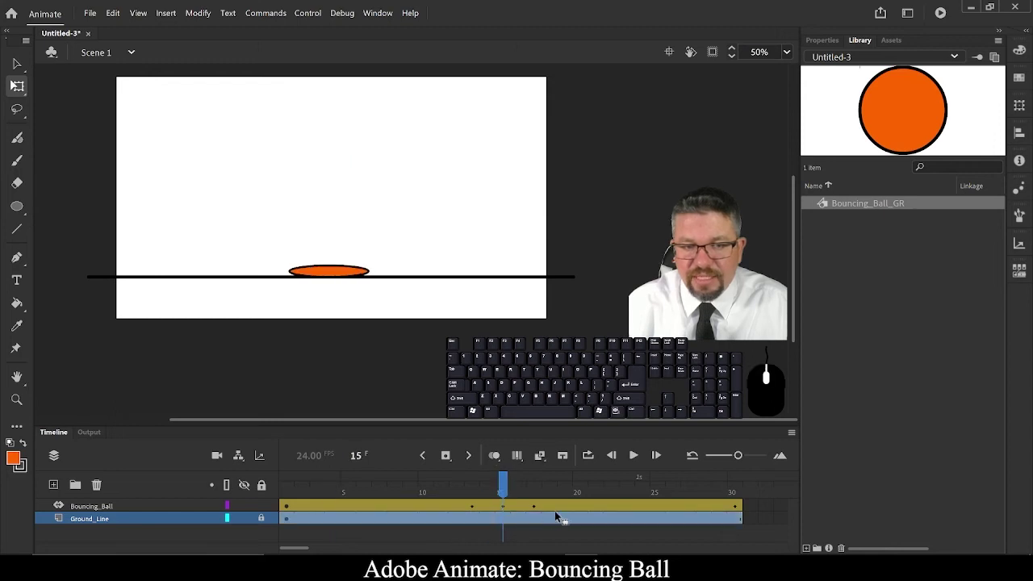
Inspect frame 10 of the ball's tween, viewing and collapsing its ease settings
{"action": "right_click", "coordinate": [531, 517]}
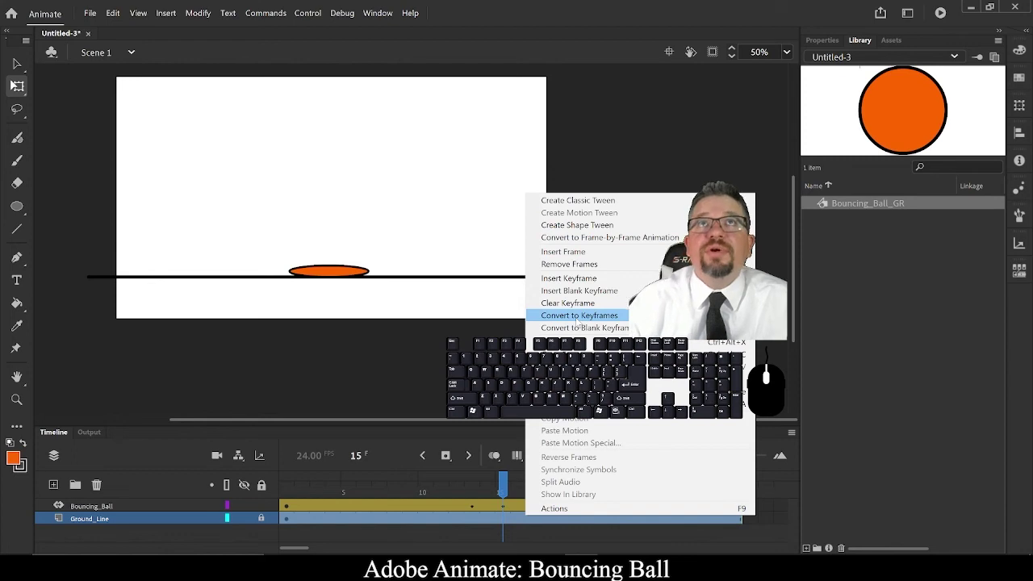
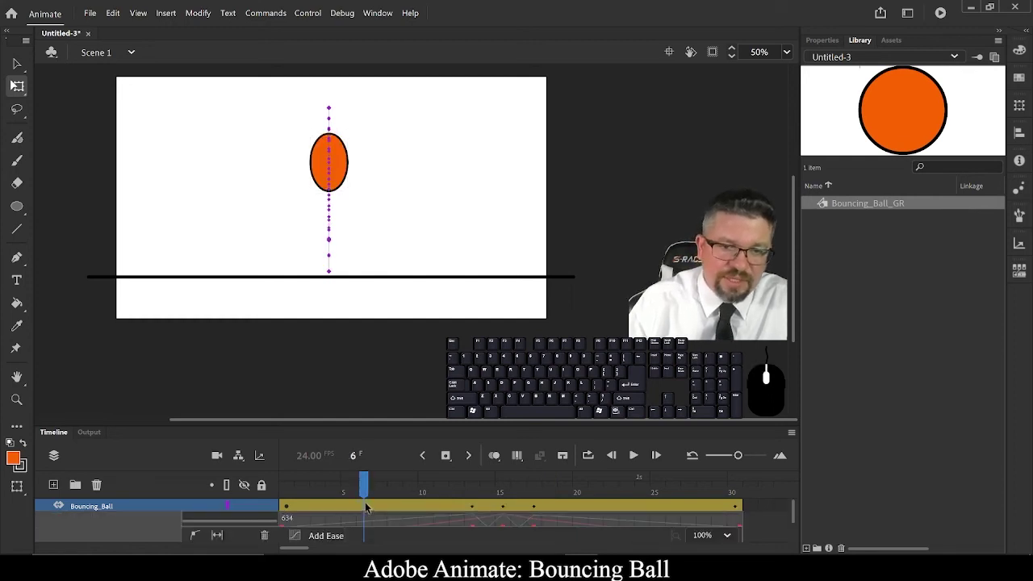
{"action": "double_click", "coordinate": [368, 507]}
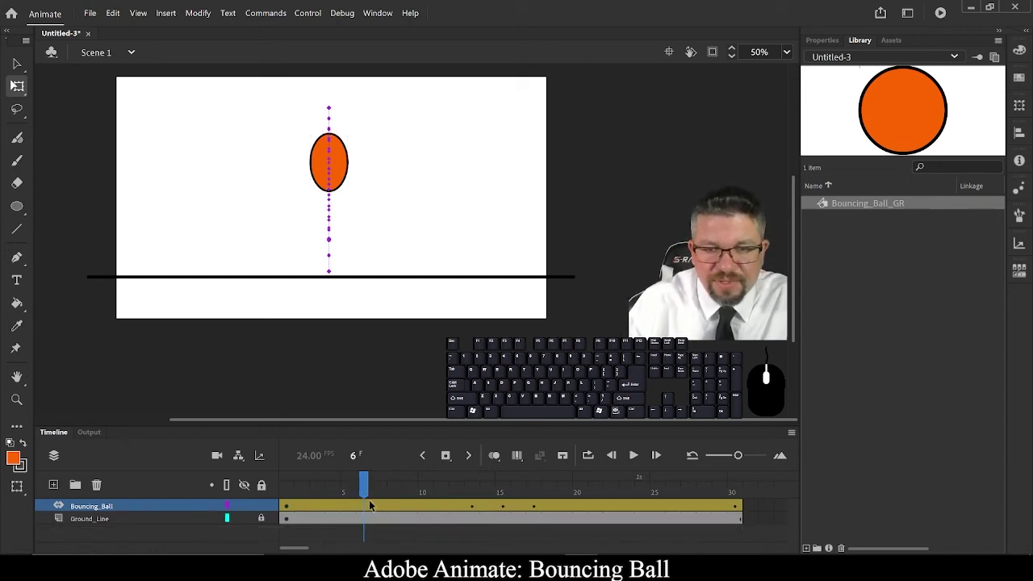
{"action": "left_click", "coordinate": [384, 510]}
{"action": "double_click", "coordinate": [436, 510]}
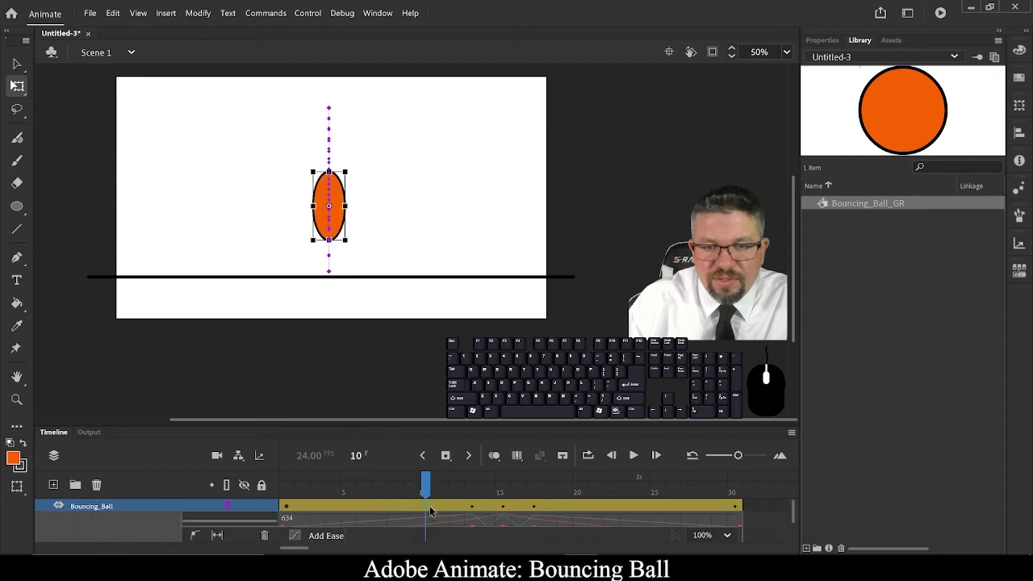
{"action": "double_click", "coordinate": [440, 507]}
Go to the tween's final frame 30 and bring up its tween options
{"action": "left_click", "coordinate": [193, 514]}
{"action": "left_click", "coordinate": [759, 508]}
{"action": "left_click", "coordinate": [742, 508]}
{"action": "left_click", "coordinate": [168, 511]}
{"action": "right_click", "coordinate": [412, 505]}
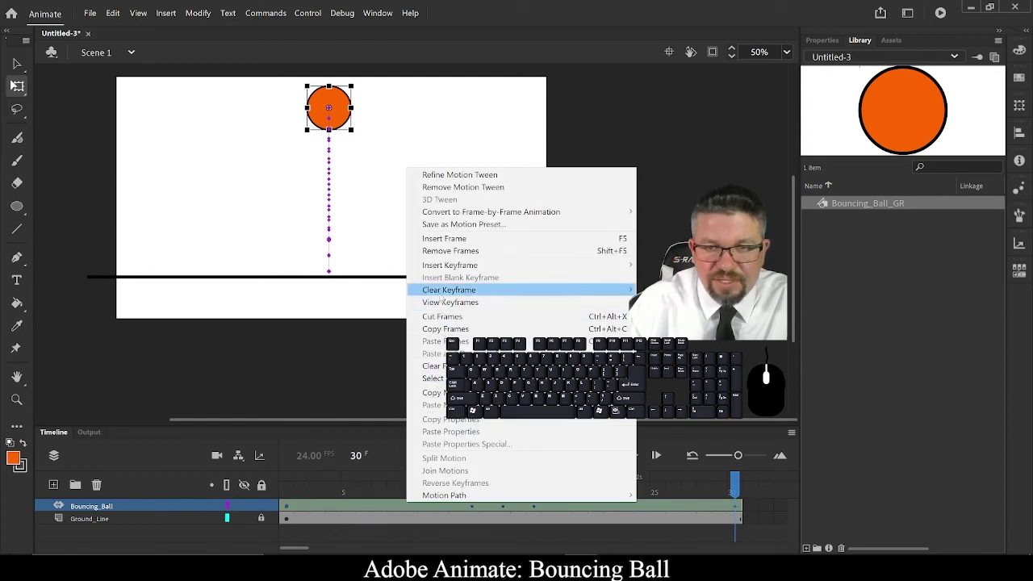
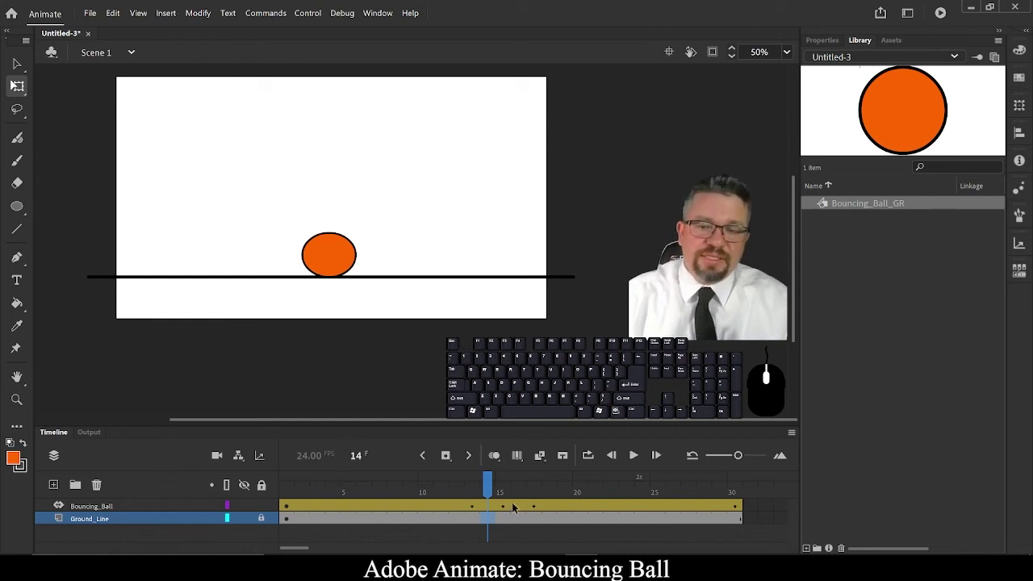
{"action": "left_click_drag", "start_coordinate": [490, 479], "coordinate": [556, 485]}
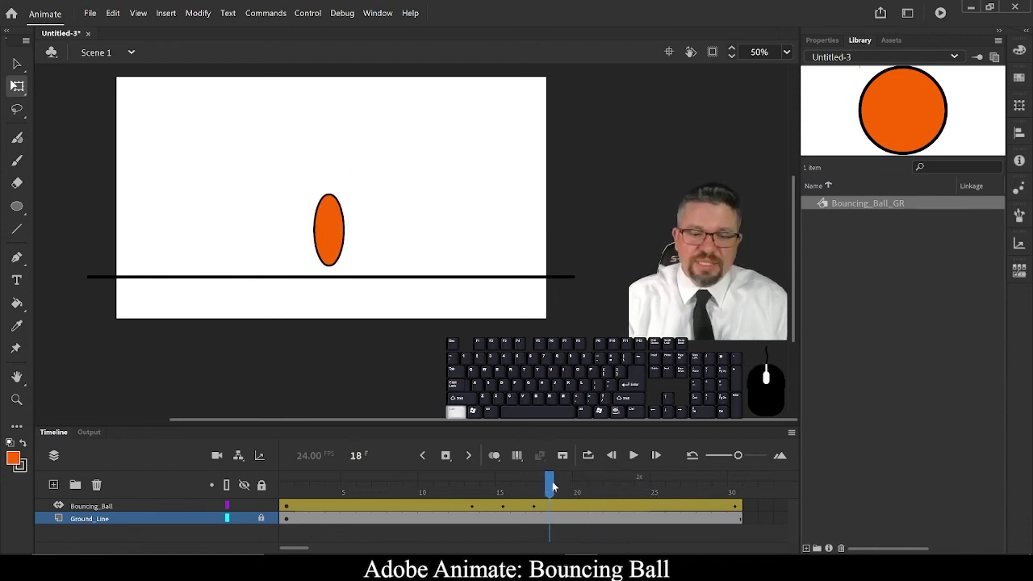
{"action": "key", "text": "ctrl+z"}
{"action": "key", "text": "ctrl+z"}
{"action": "key", "text": "ctrl+z"}
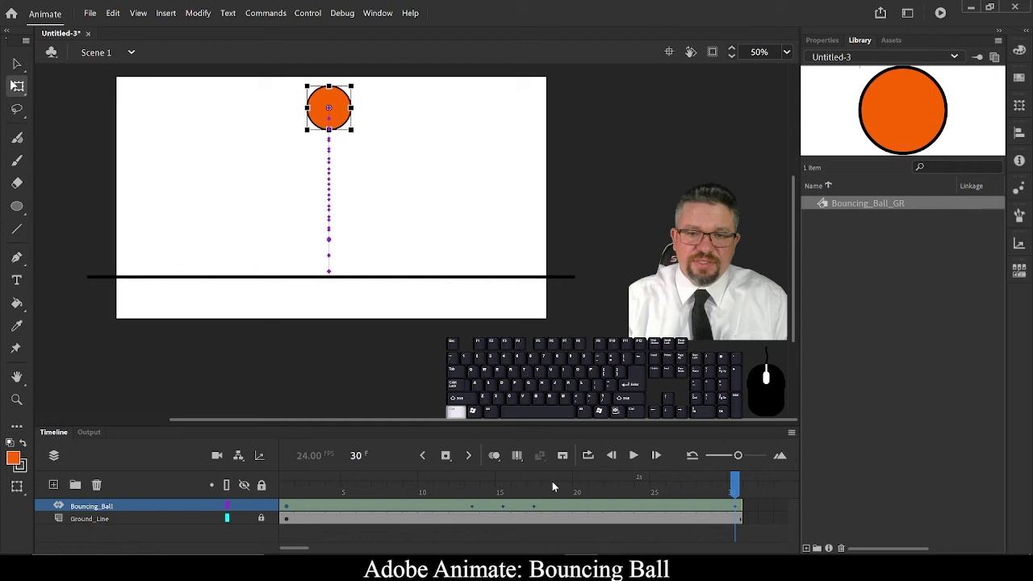
{"action": "key", "text": "ctrl+z"}
{"action": "key", "text": "ctrl+z"}
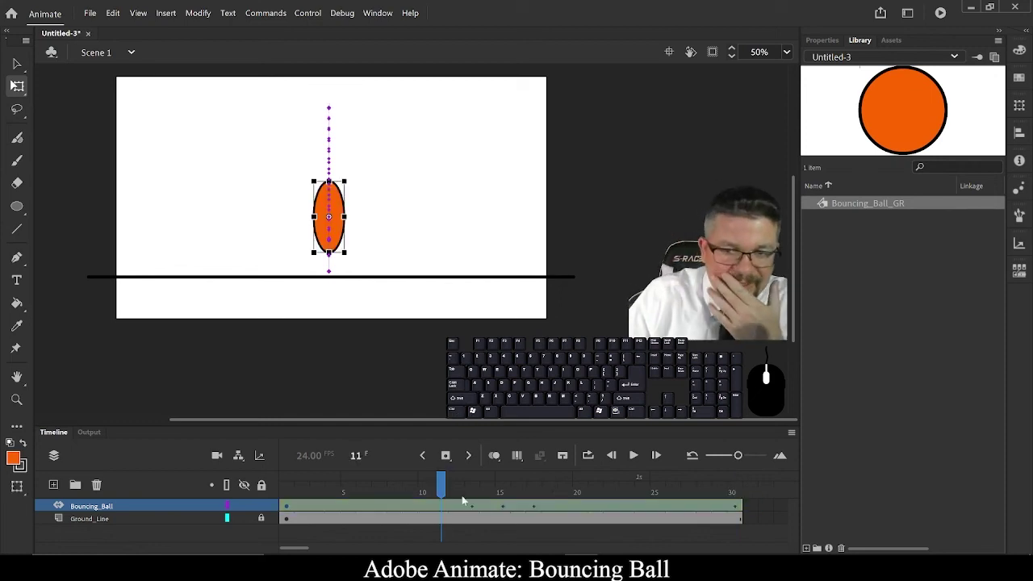
{"action": "left_click", "coordinate": [479, 506]}
{"action": "left_click", "coordinate": [513, 506]}
{"action": "left_click", "coordinate": [537, 506]}
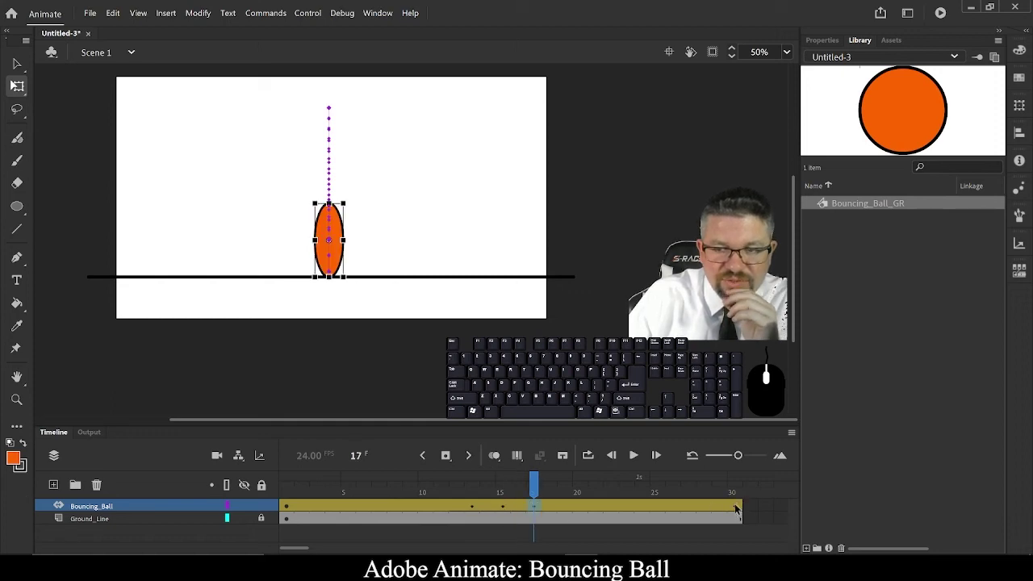
{"action": "left_click", "coordinate": [741, 507]}
{"action": "left_click", "coordinate": [540, 507]}
{"action": "left_click", "coordinate": [506, 506]}
{"action": "left_click", "coordinate": [481, 511]}
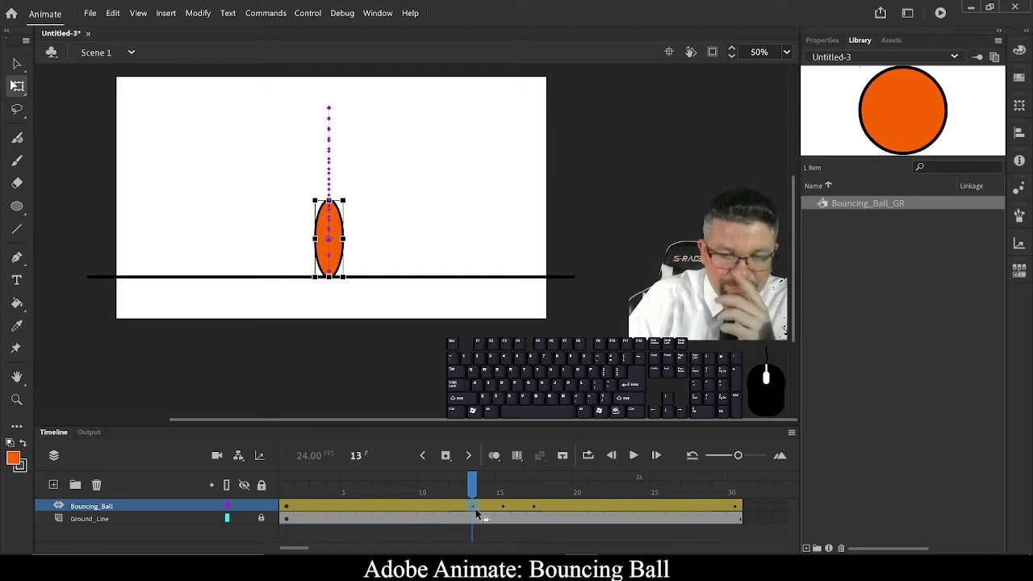
{"action": "double_click", "coordinate": [402, 521]}
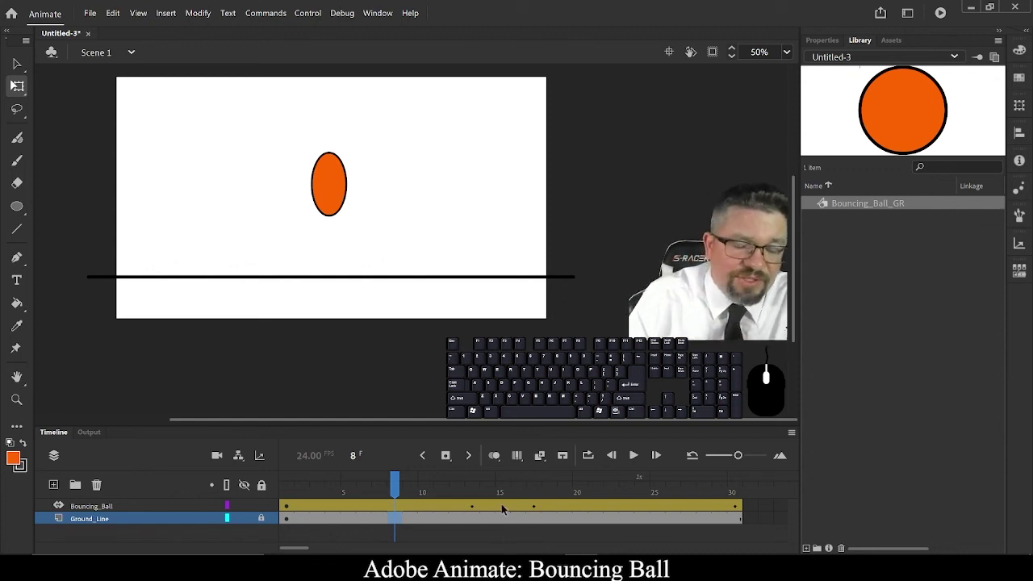
At frame 15, squash the ball flat and wide against the ground line, then deselect
{"action": "left_click", "coordinate": [507, 508]}
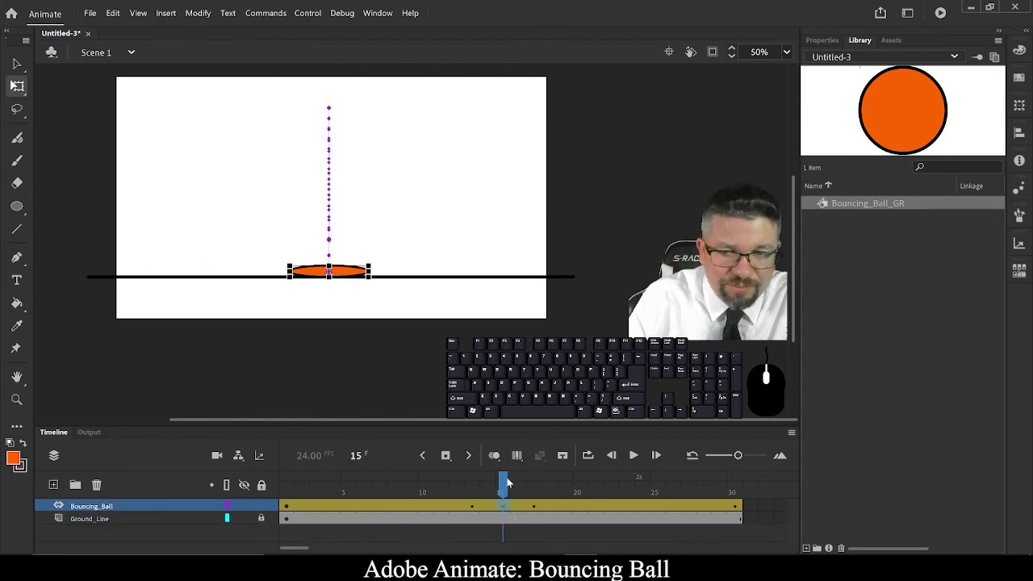
{"action": "left_click_drag", "start_coordinate": [510, 482], "coordinate": [486, 526]}
{"action": "left_click", "coordinate": [479, 509]}
{"action": "right_click", "coordinate": [479, 508]}
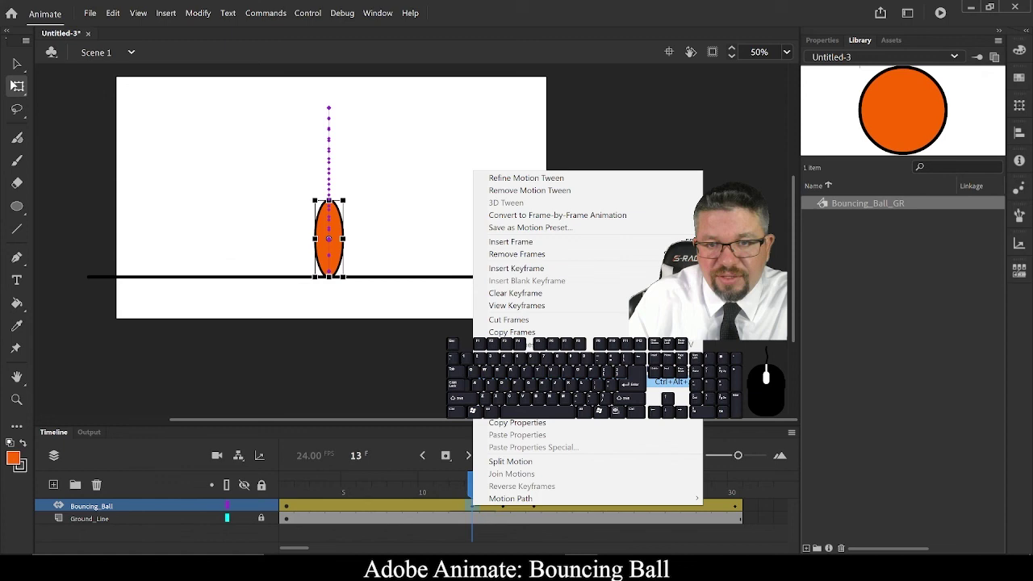
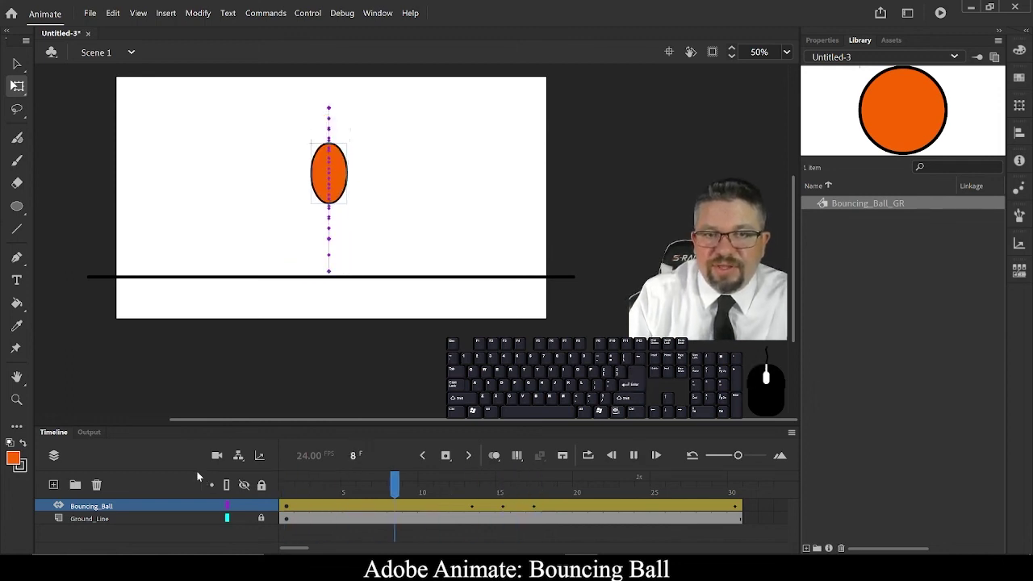
{"action": "key", "text": "Return"}
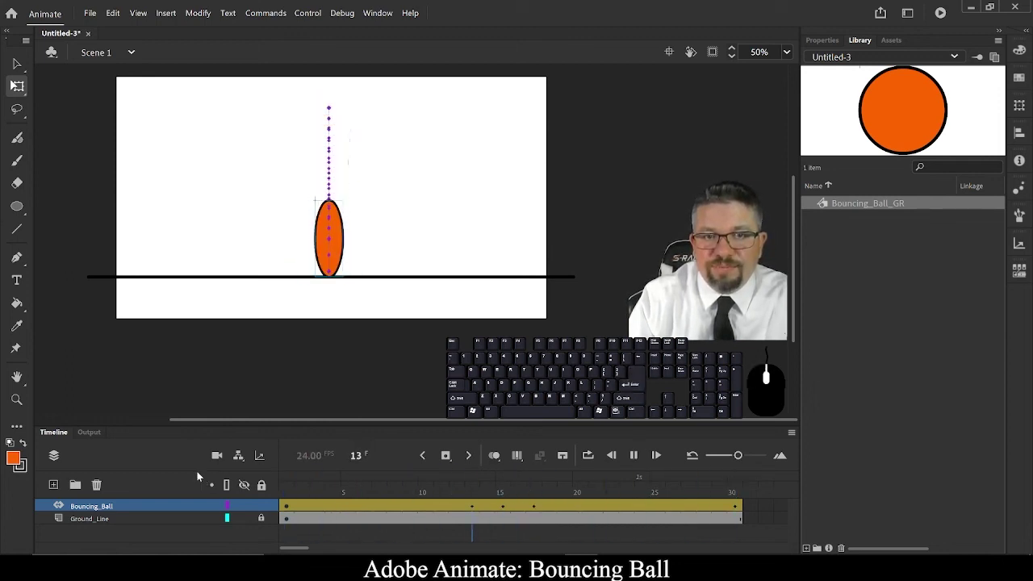
{"action": "key", "text": "Return"}
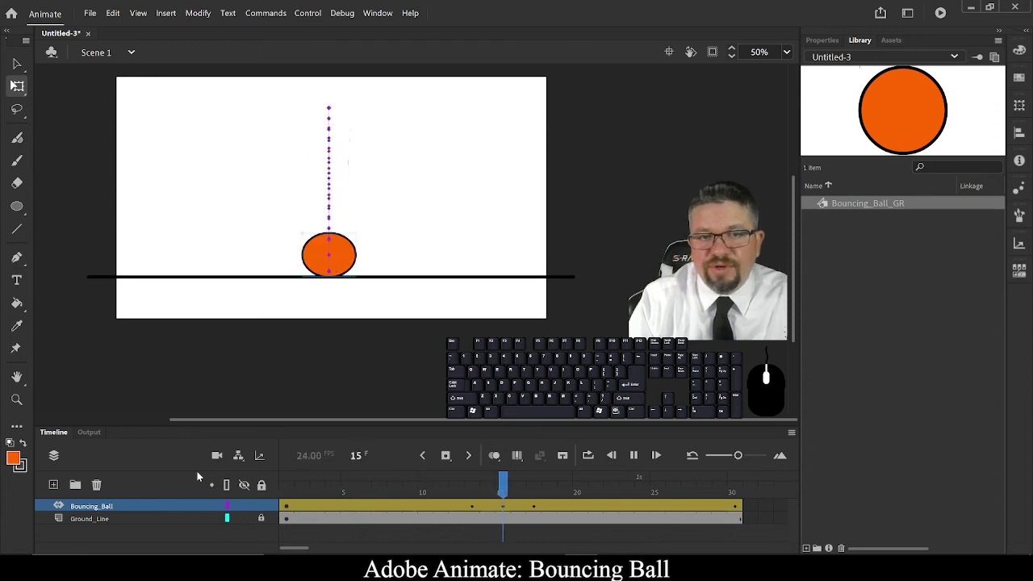
{"action": "key", "text": "Return"}
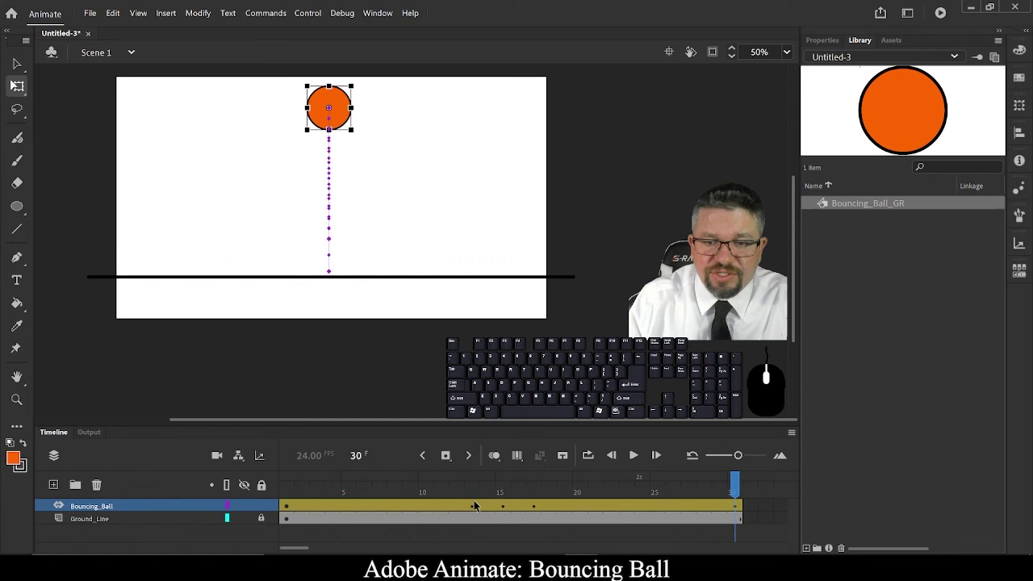
Move the stretch keyframes from frames 13 and 17 out to frames 11 and 19
{"action": "left_click", "coordinate": [481, 505]}
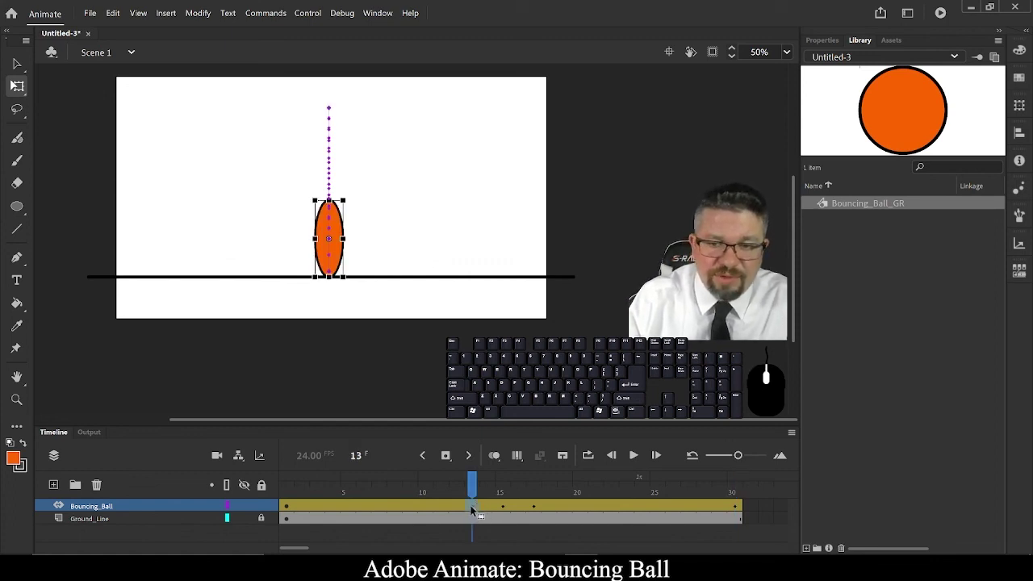
{"action": "left_click_drag", "start_coordinate": [477, 508], "coordinate": [443, 510]}
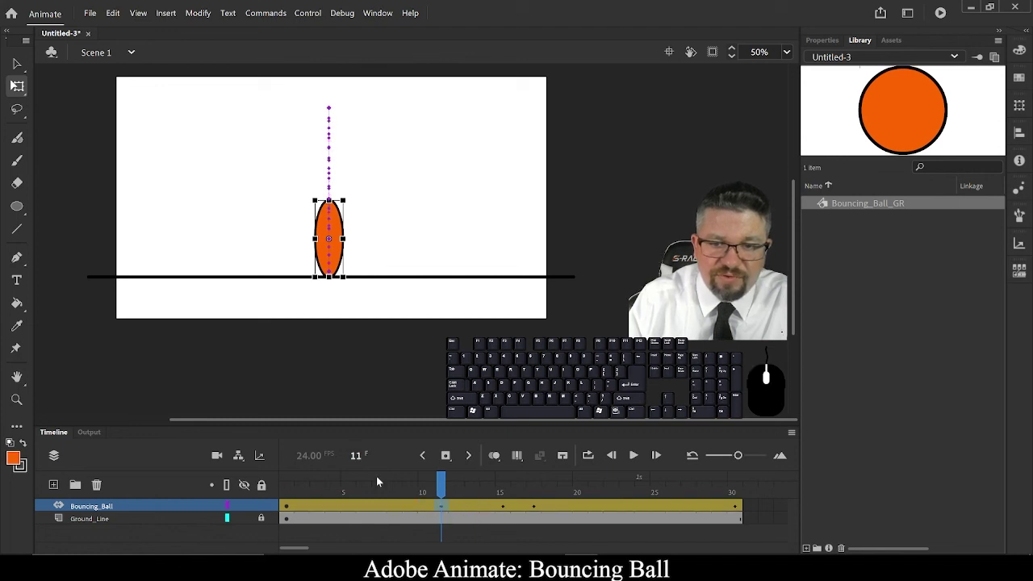
{"action": "left_click", "coordinate": [539, 511]}
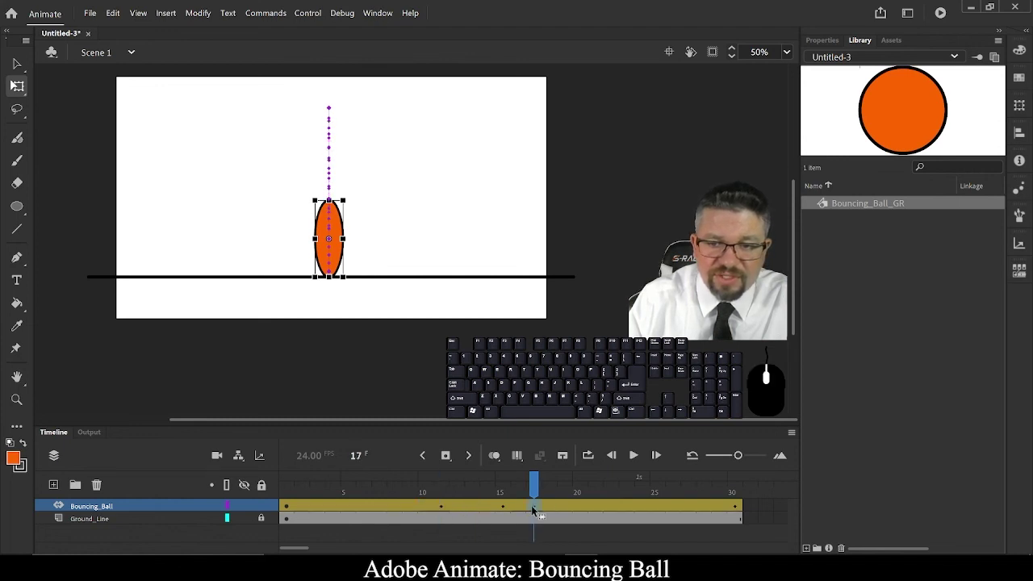
{"action": "left_click_drag", "start_coordinate": [540, 508], "coordinate": [571, 509]}
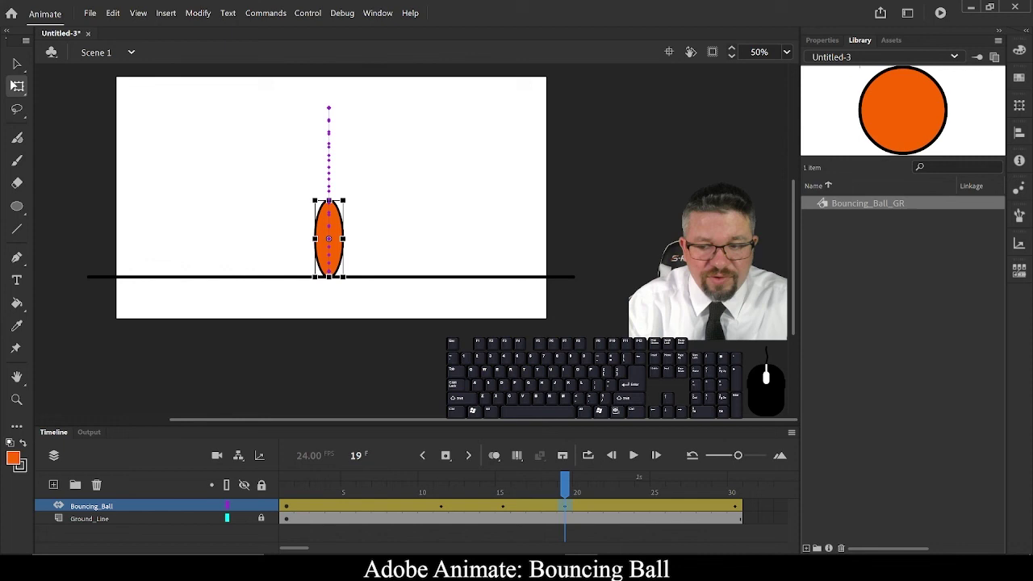
{"action": "key", "text": "Return"}
{"action": "key", "text": "Return"}
{"action": "key", "text": "Return"}
{"action": "key", "text": "Return"}
{"action": "key", "text": "Return"}
{"action": "key", "text": "Return"}
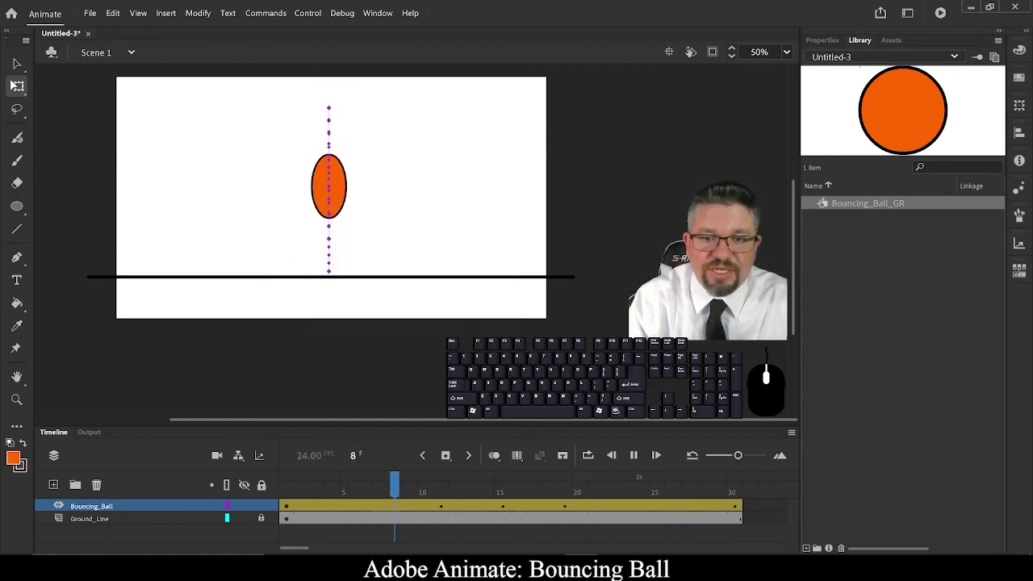